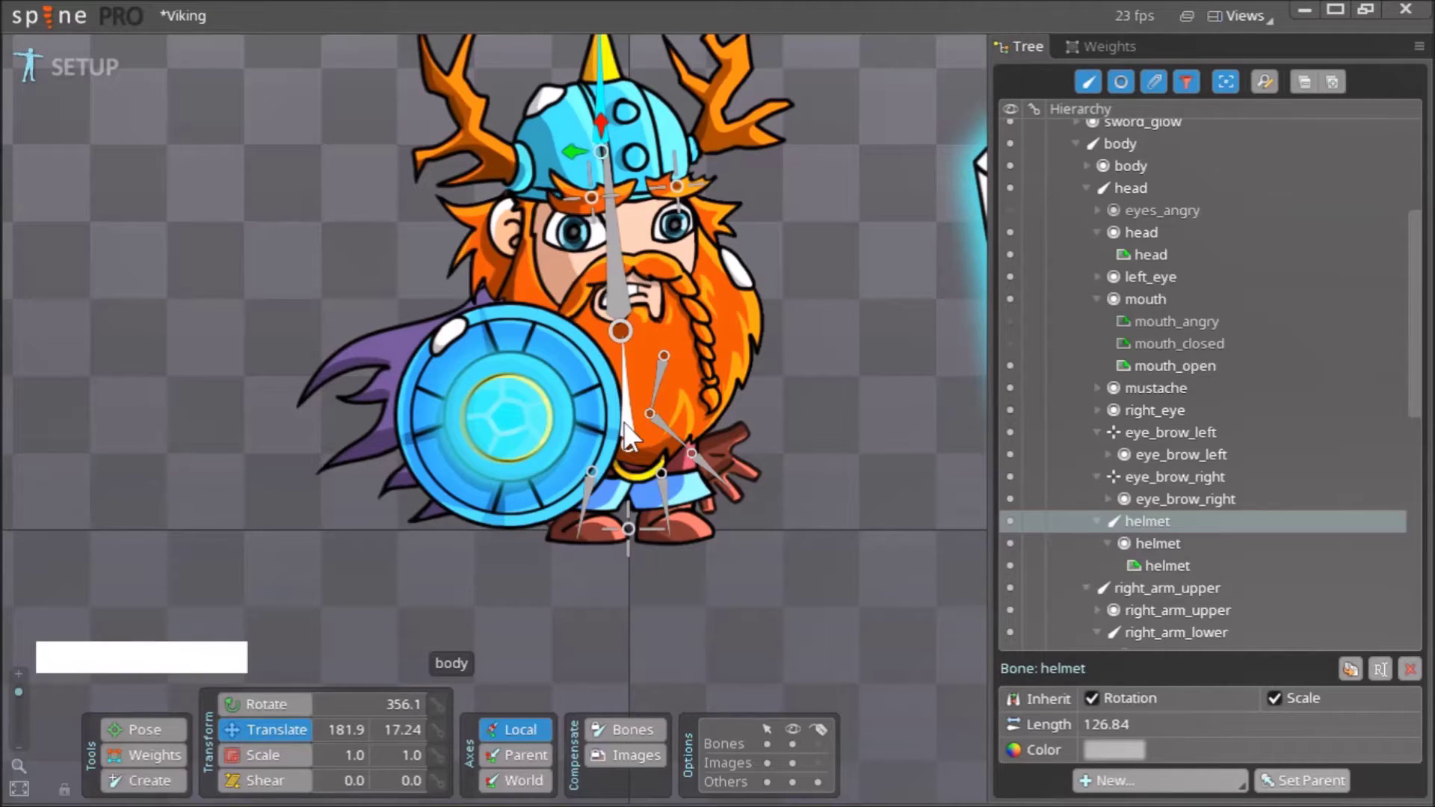
Select the body bone as parent and switch on bone creation.
{"action": "left_click", "coordinate": [633, 434]}
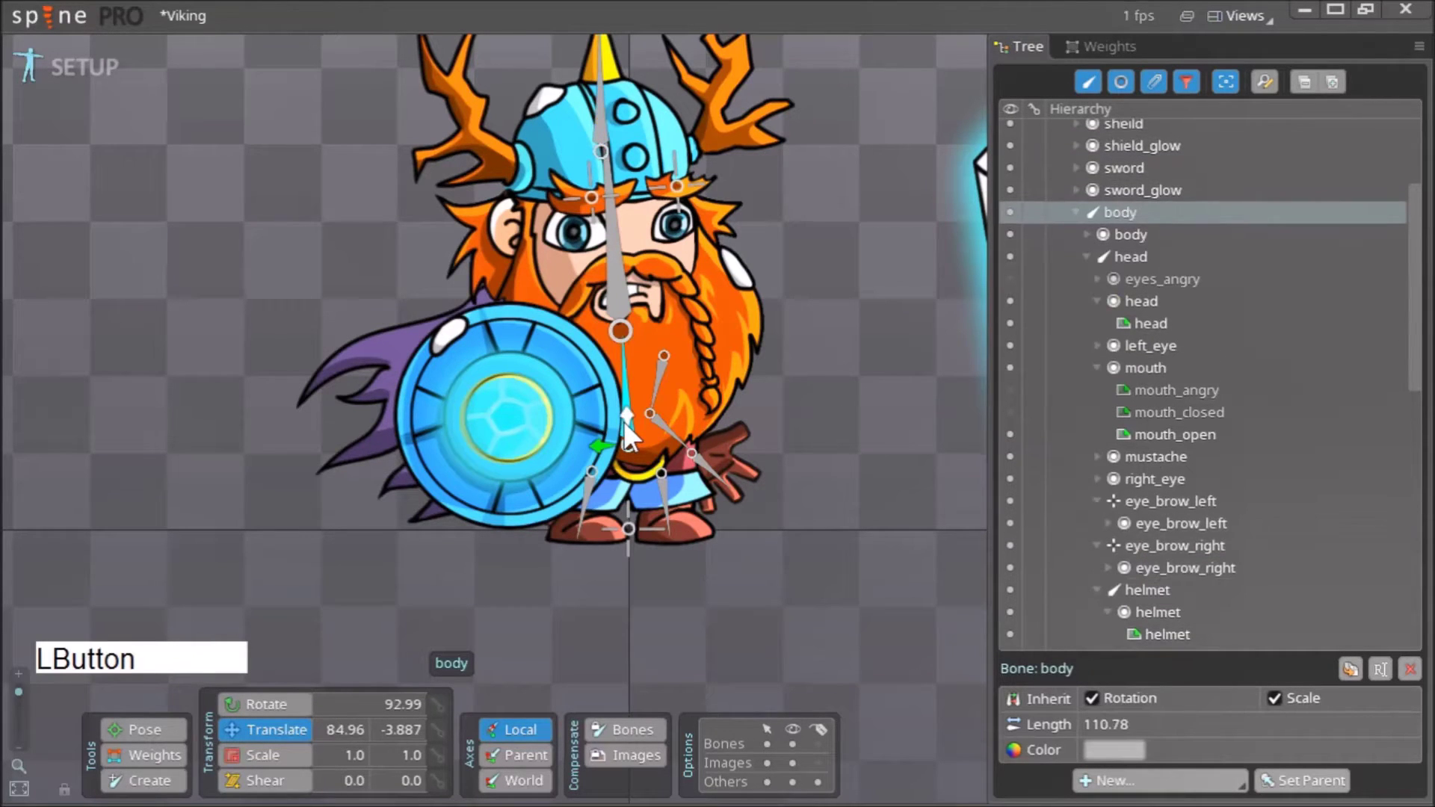
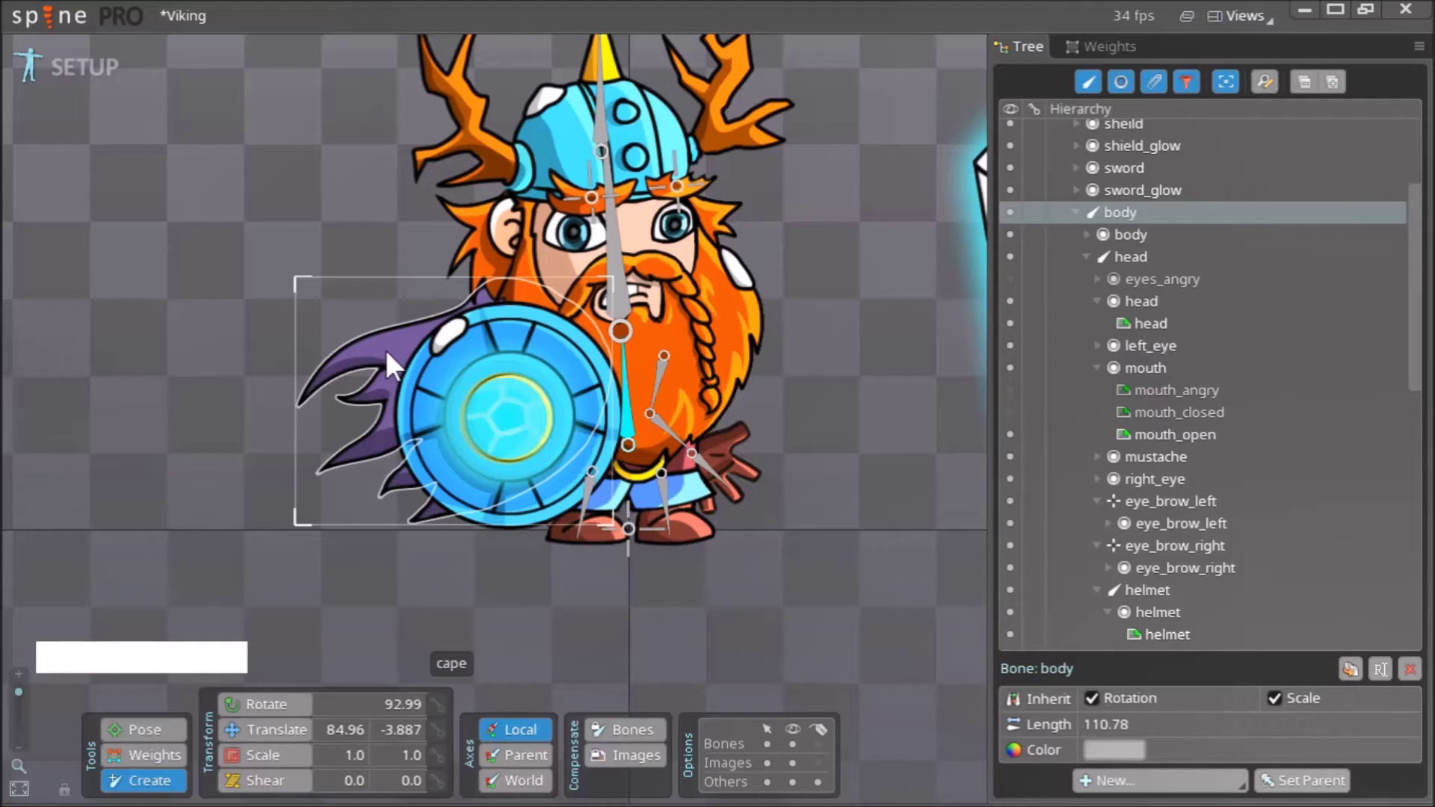
{"action": "left_click", "coordinate": [396, 364]}
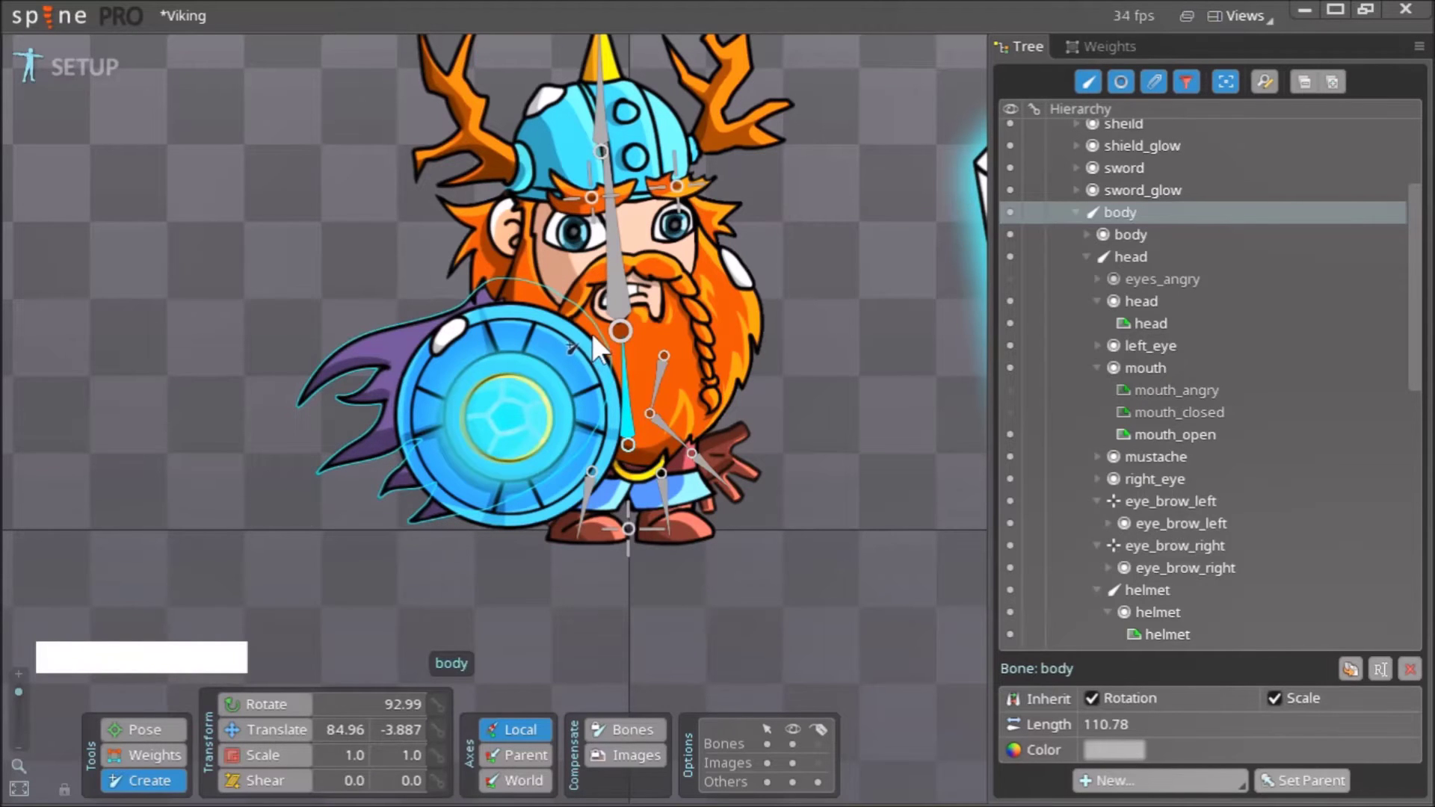
Draw a cape bone from the chest across the cape, then redraw it shorter along the cape.
{"action": "left_click", "coordinate": [599, 350]}
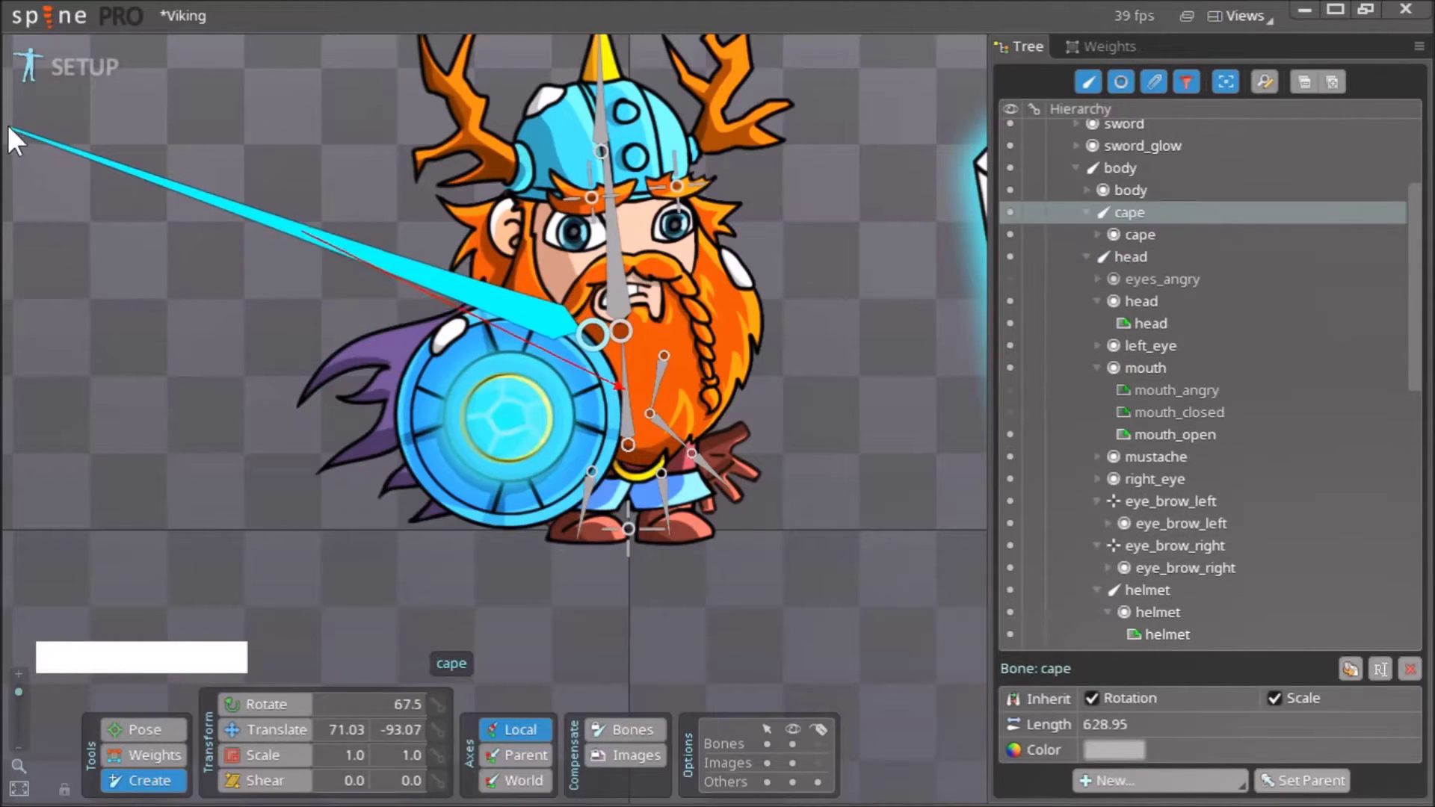
{"action": "right_click", "coordinate": [342, 542]}
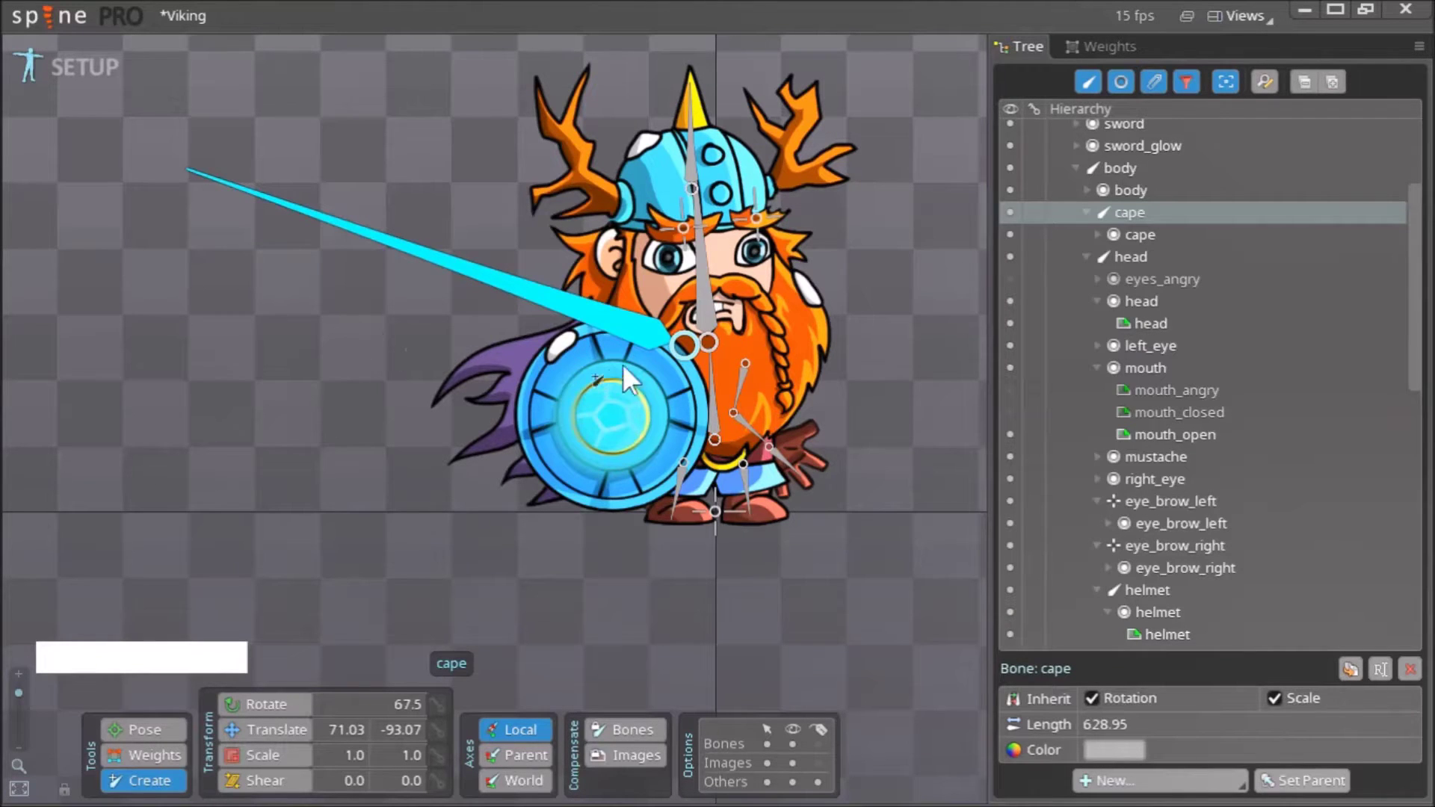
{"action": "left_click", "coordinate": [687, 364]}
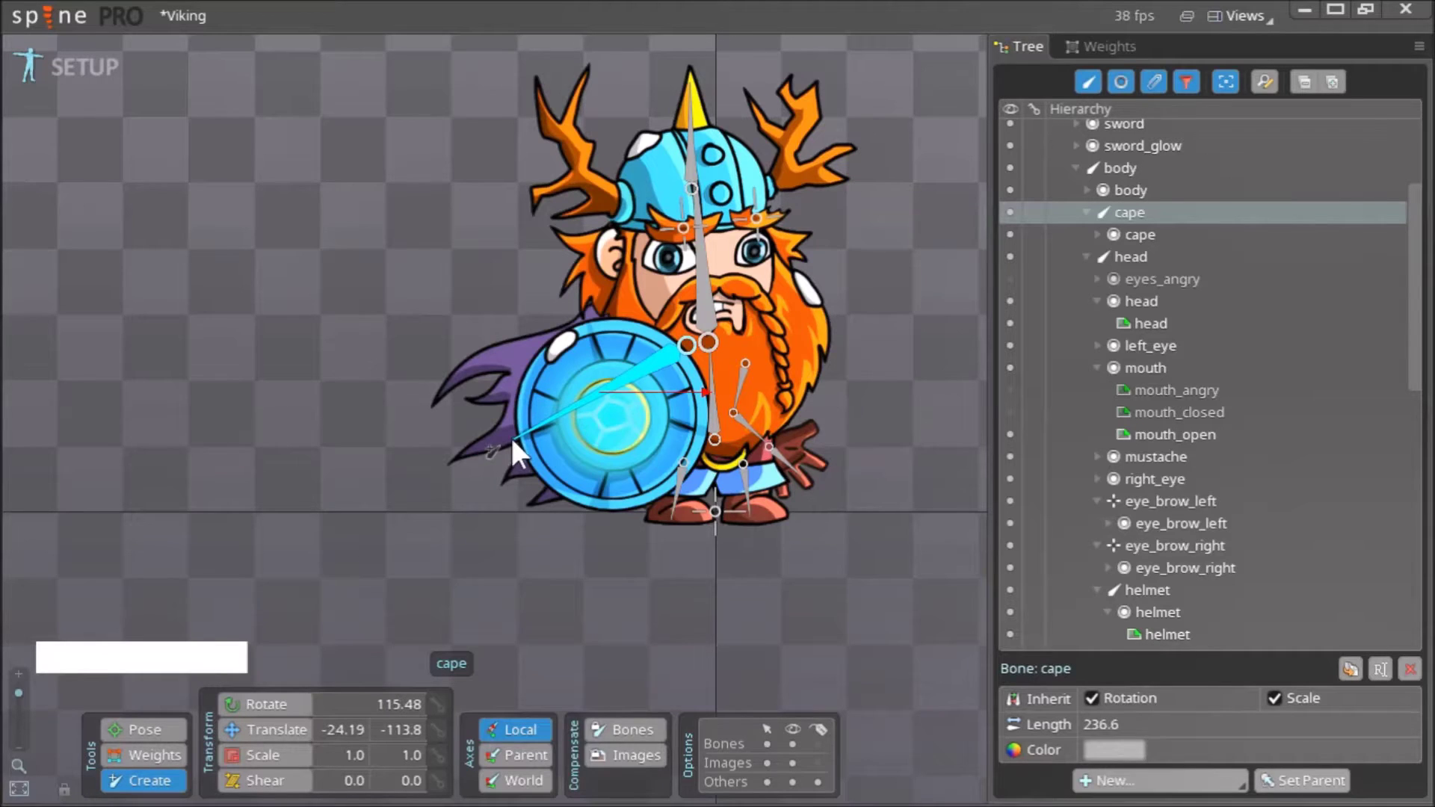
{"action": "right_click", "coordinate": [613, 512]}
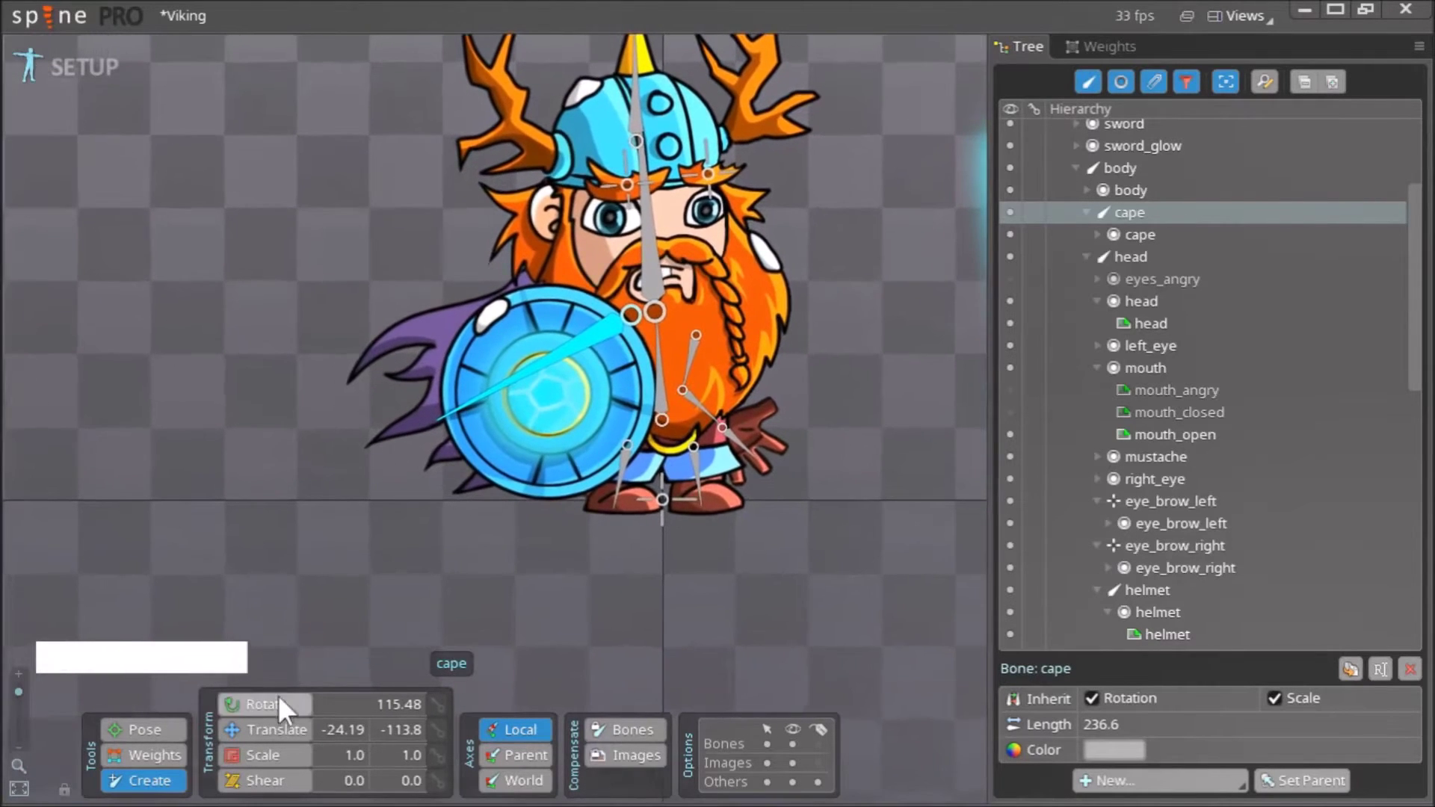
Undo the cape bone's rotation back to its down-left angle and pick the shield image.
{"action": "left_click", "coordinate": [290, 715]}
{"action": "left_click", "coordinate": [569, 363]}
{"action": "key", "text": "ctrl+z"}
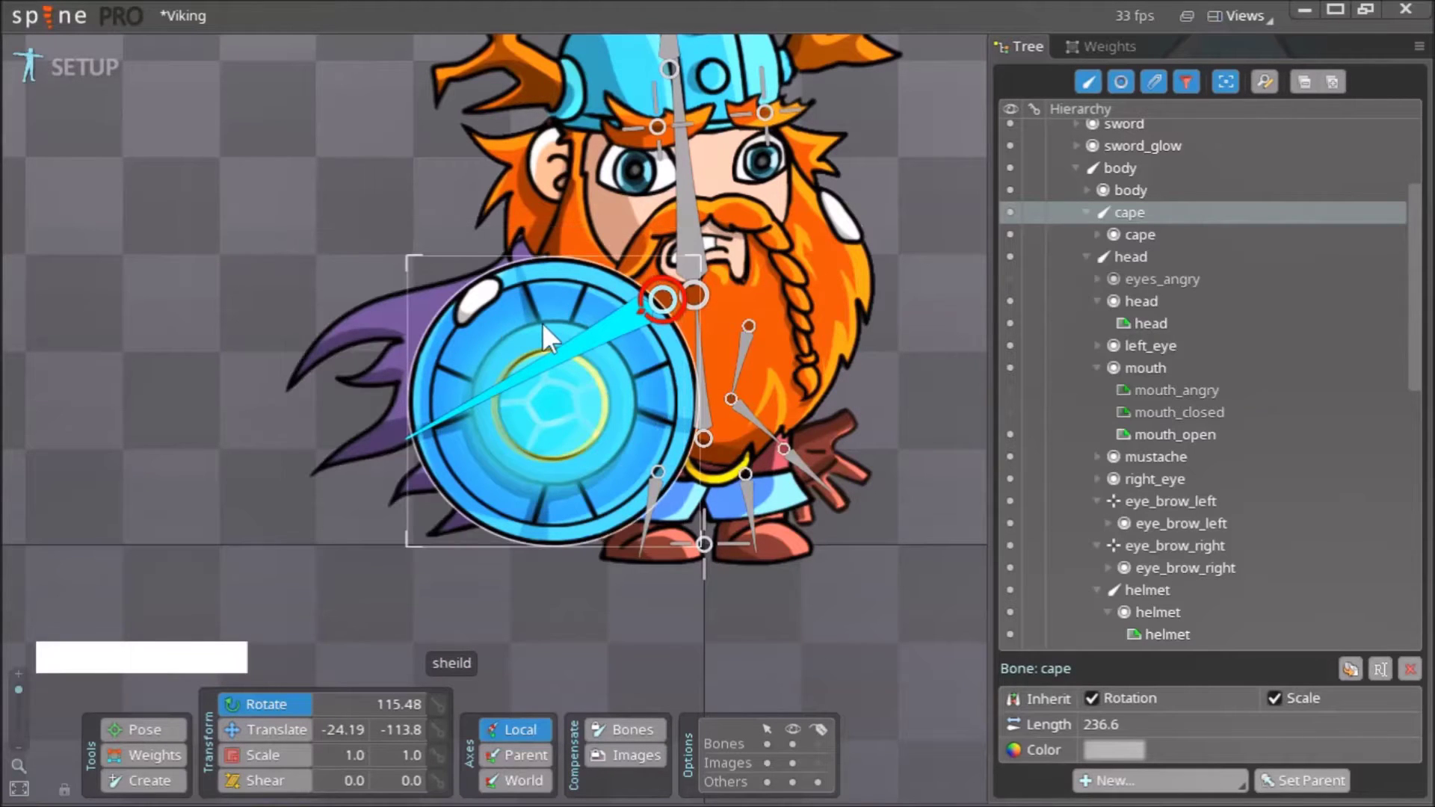
{"action": "left_click", "coordinate": [546, 335]}
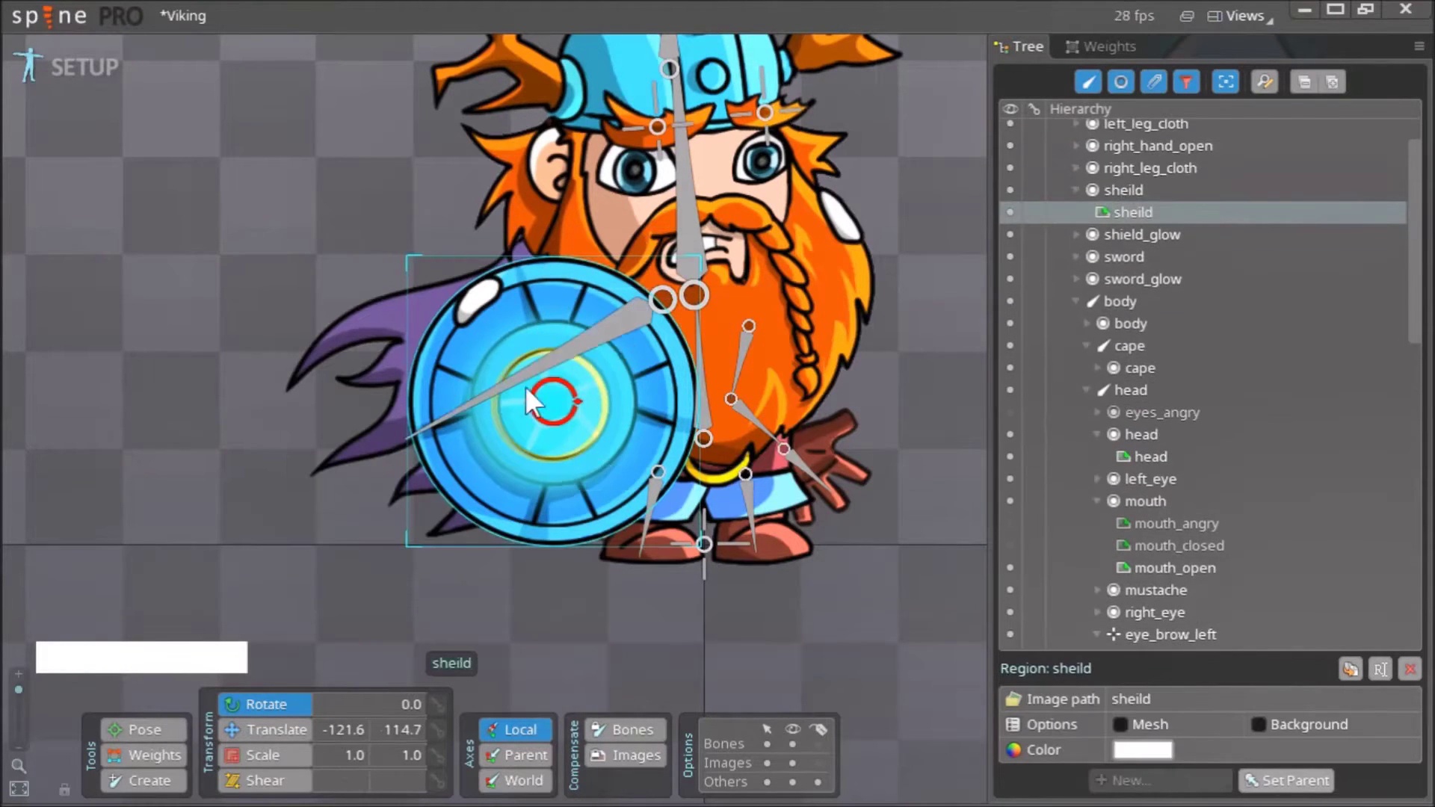
{"action": "right_click", "coordinate": [842, 600]}
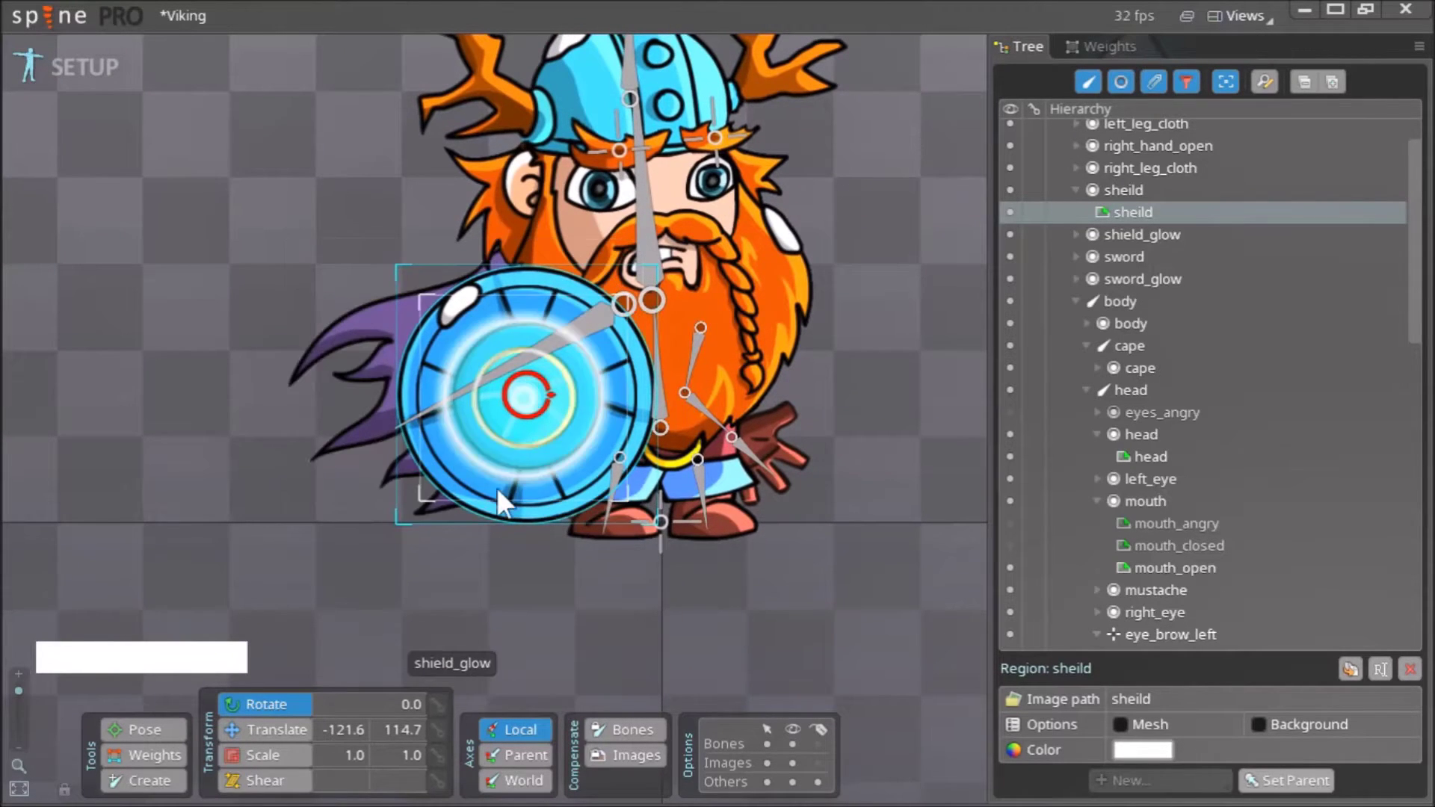
Hide the sheild slot so the body and cape behind it show.
{"action": "left_click", "coordinate": [510, 491]}
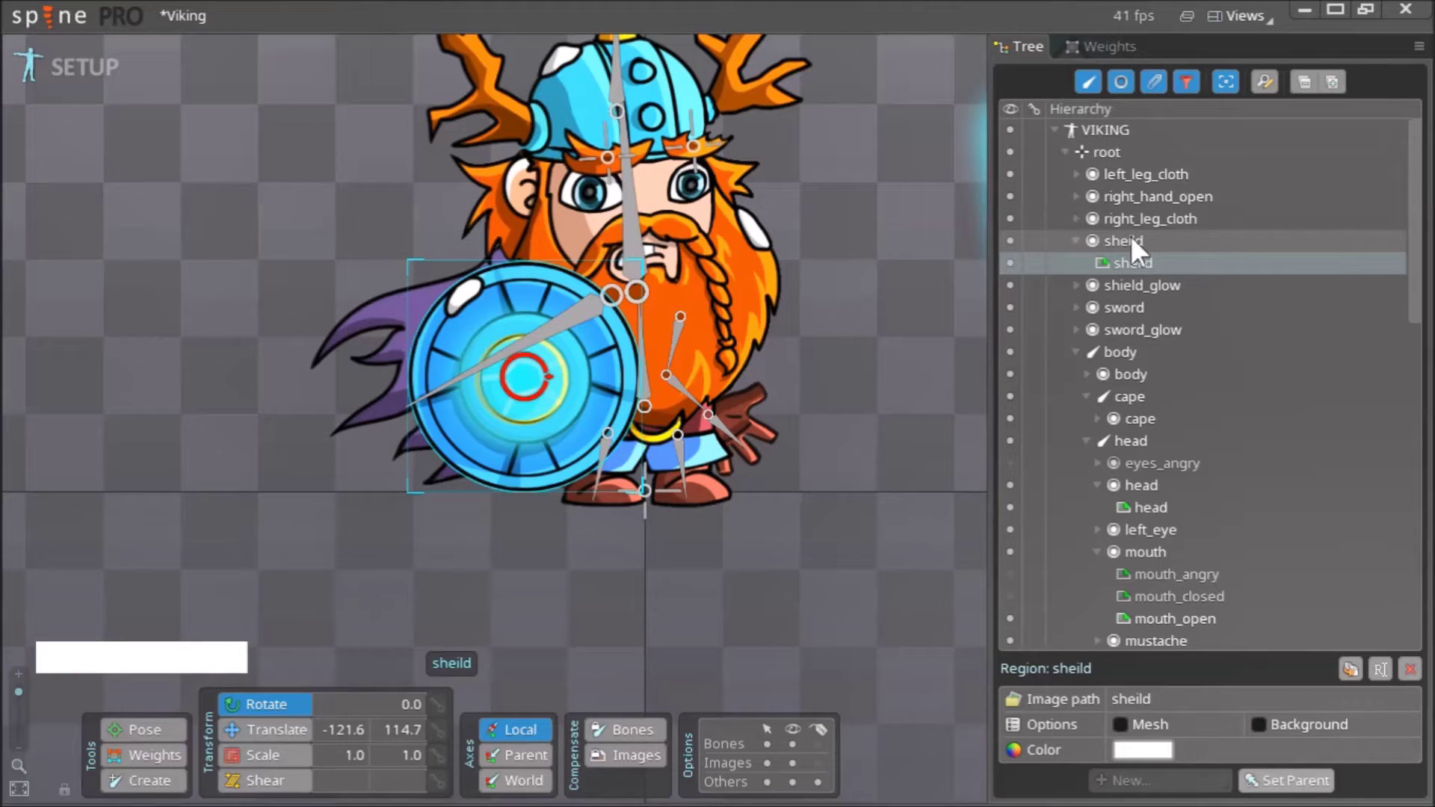
{"action": "left_click", "coordinate": [1143, 257]}
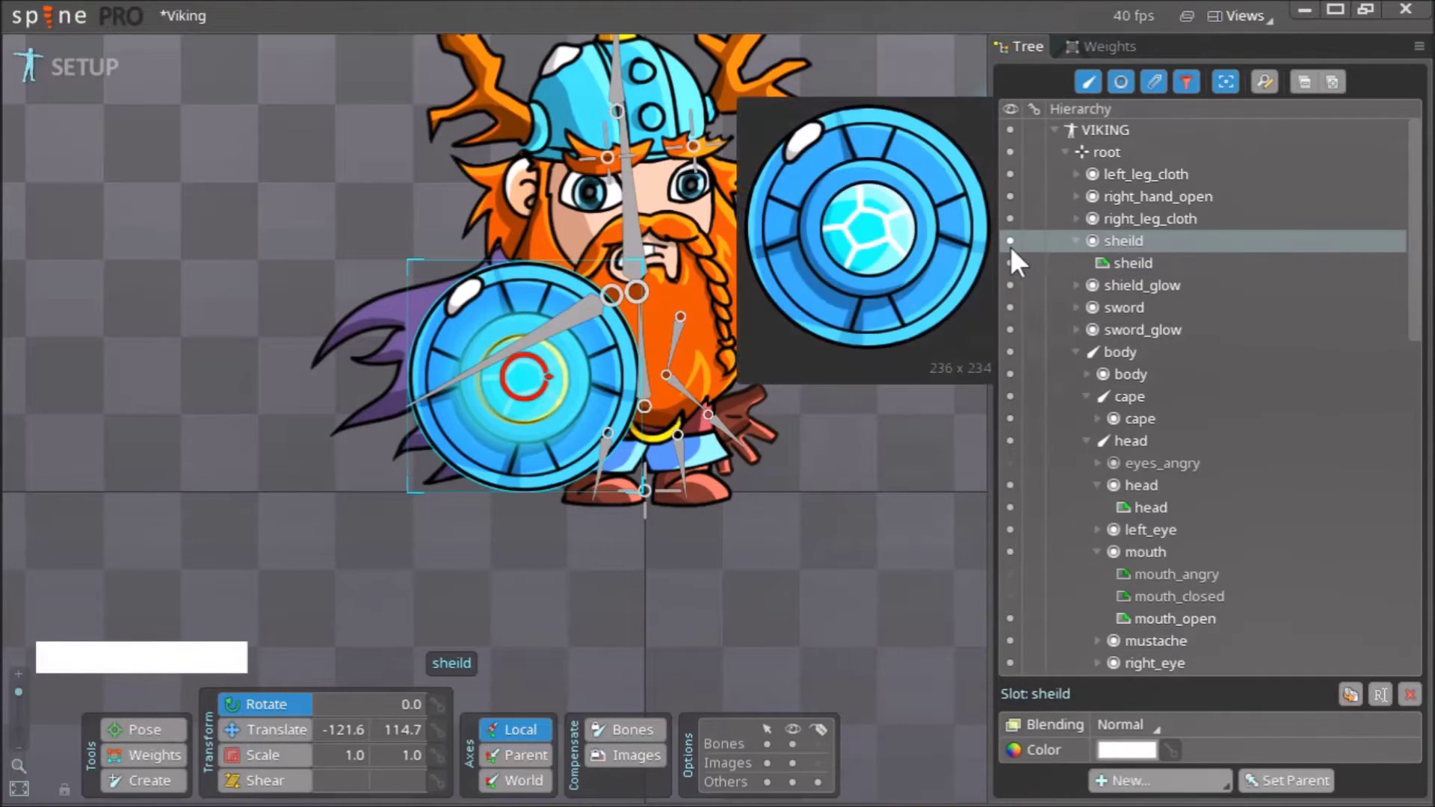
{"action": "left_click", "coordinate": [1018, 261]}
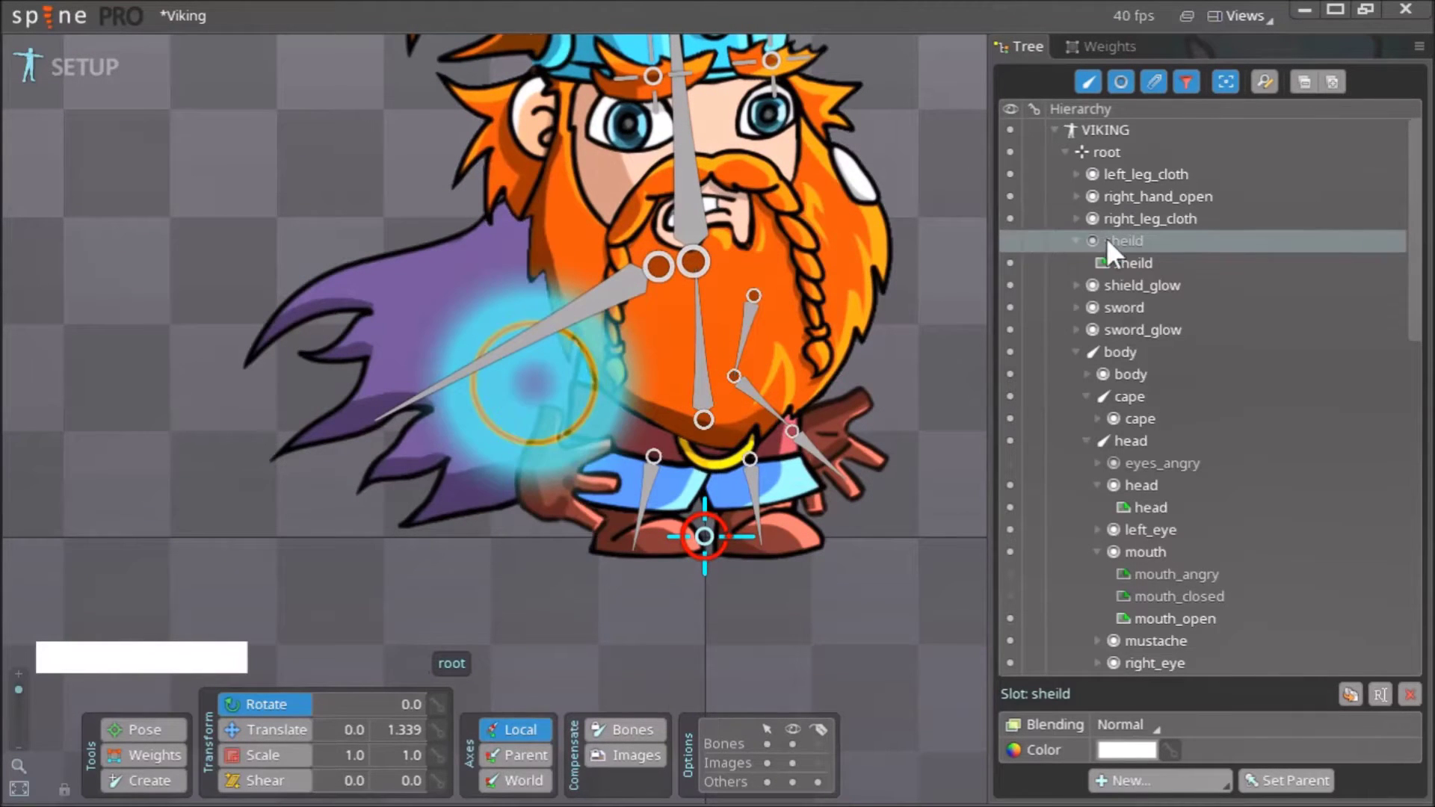
Collapse the root bone hierarchy and expand the Images folder to list all attachment images.
{"action": "left_click", "coordinate": [1013, 294]}
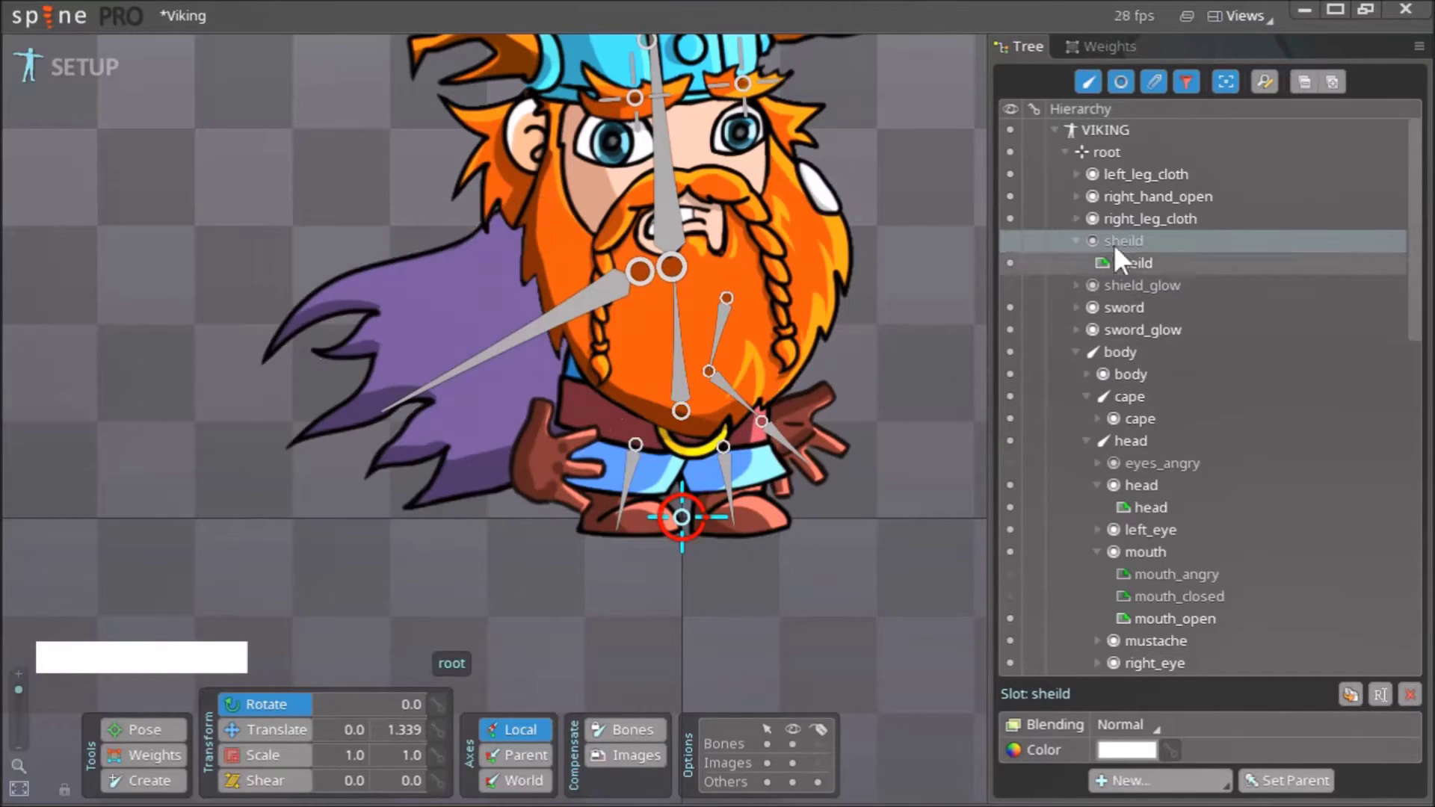
{"action": "left_click", "coordinate": [1073, 167]}
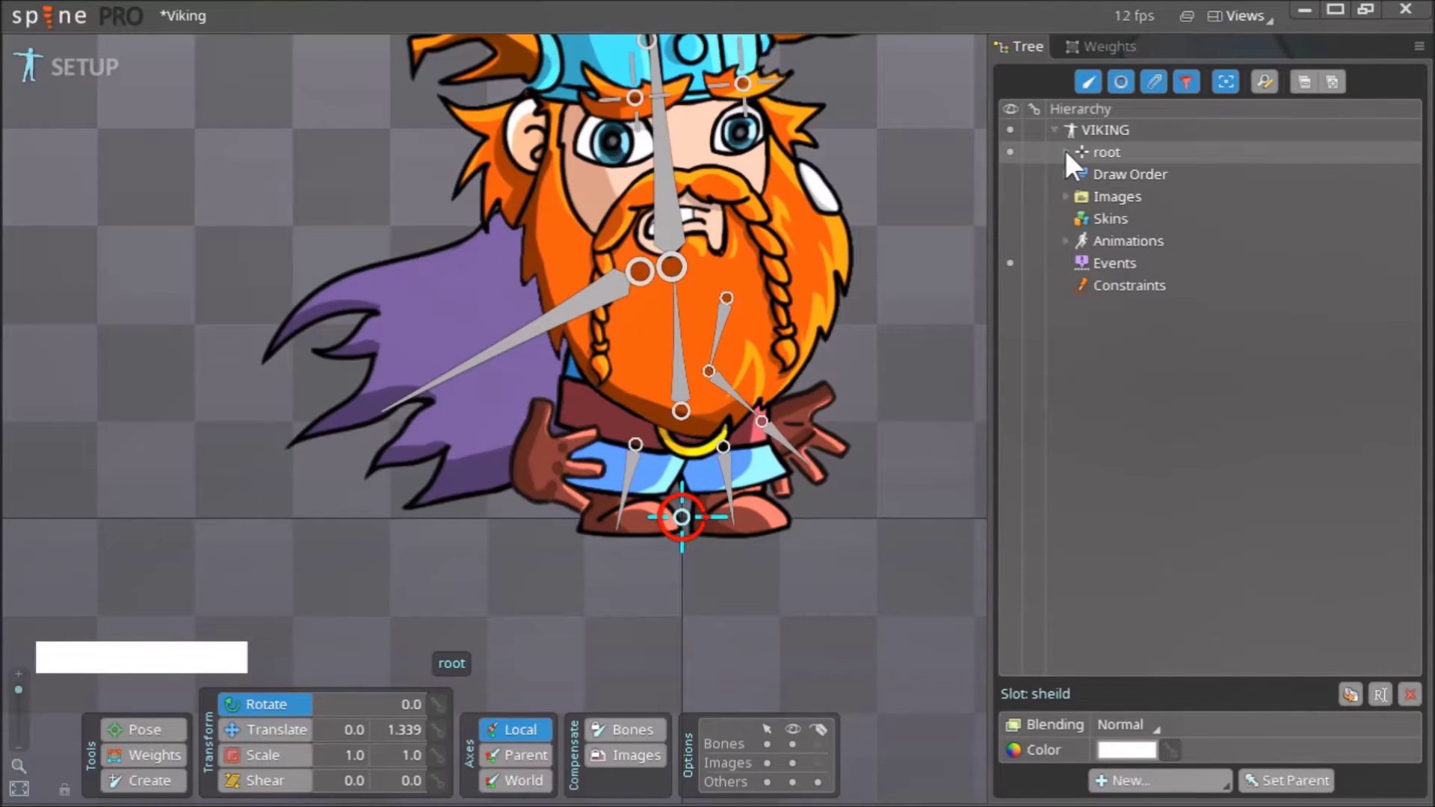
{"action": "left_click", "coordinate": [1135, 216]}
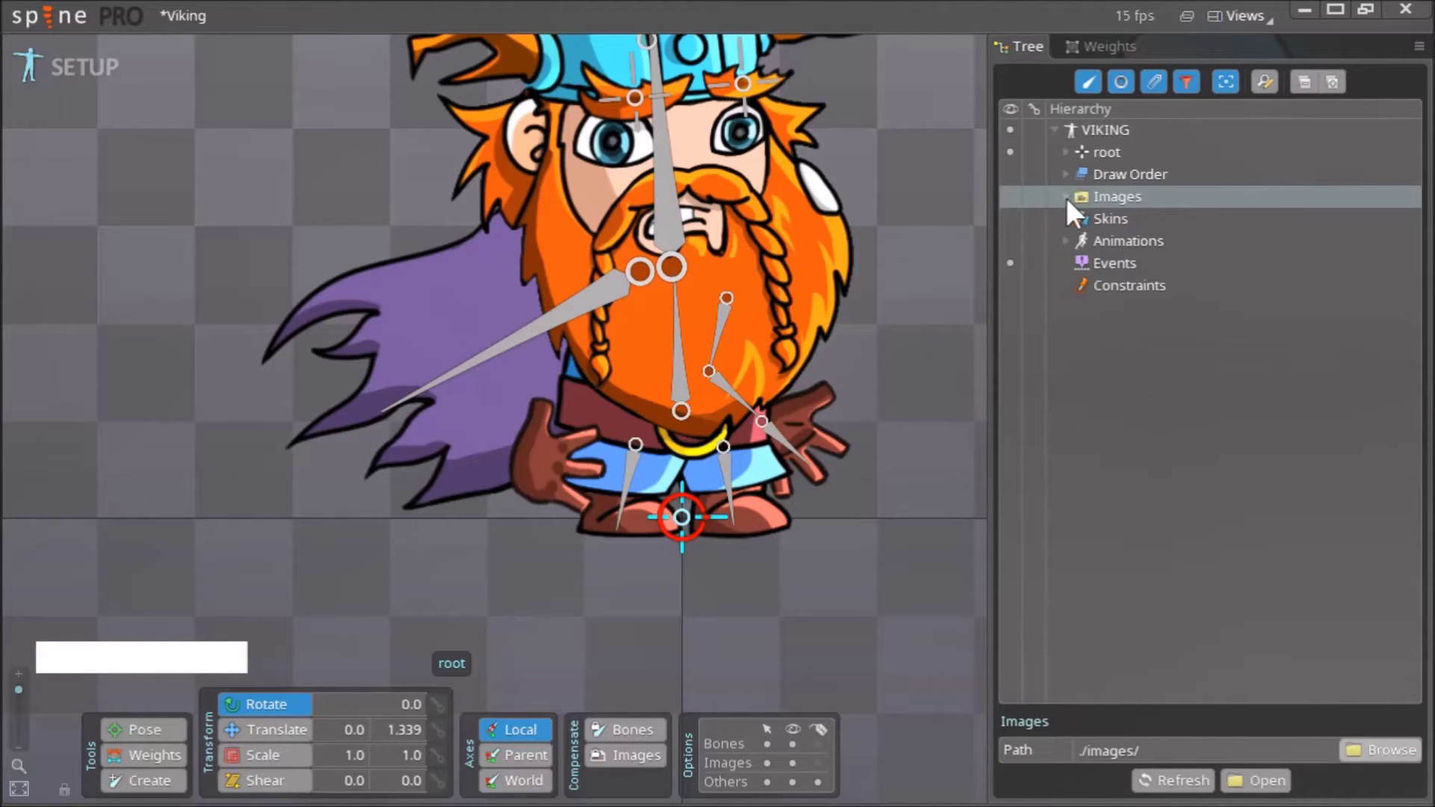
{"action": "left_click", "coordinate": [1075, 212]}
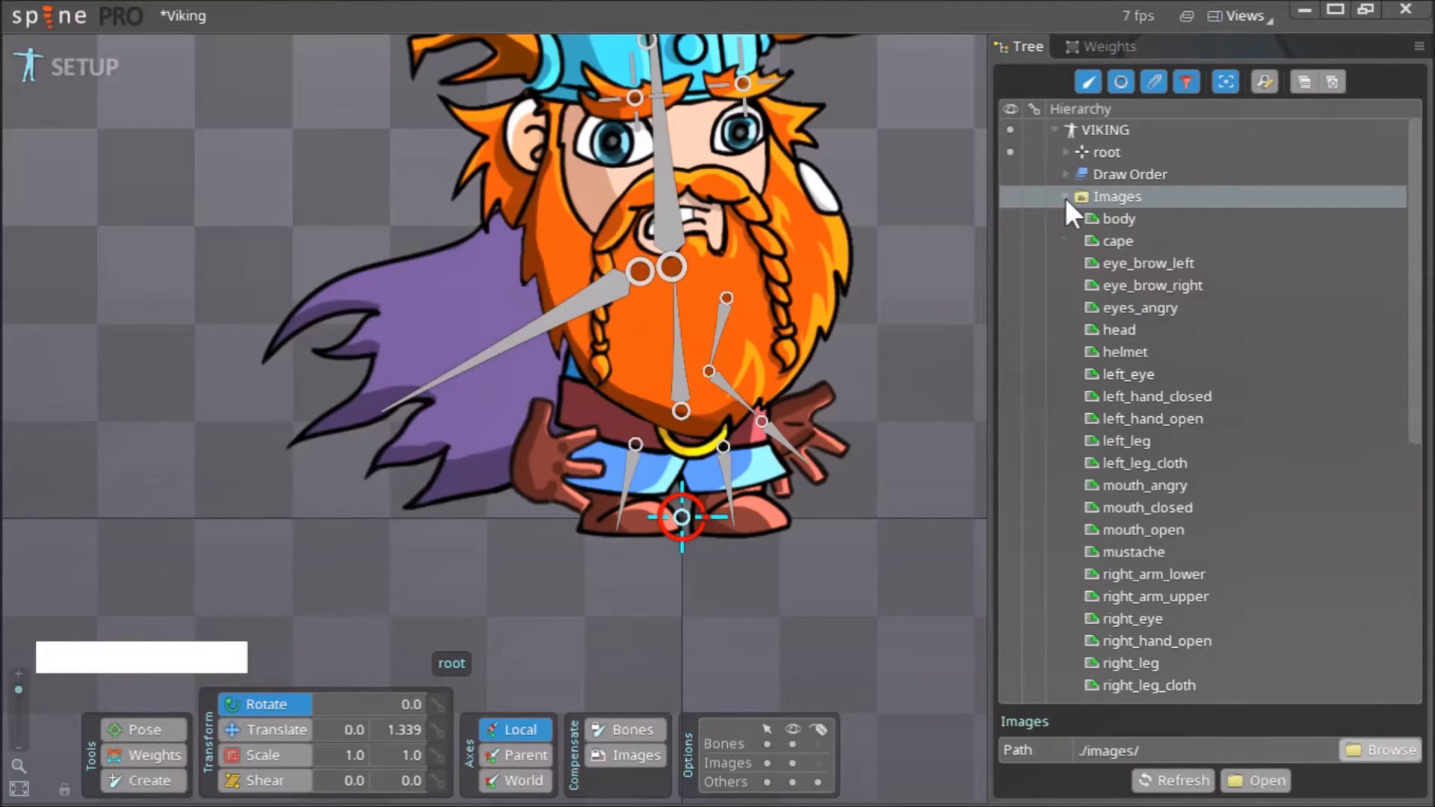
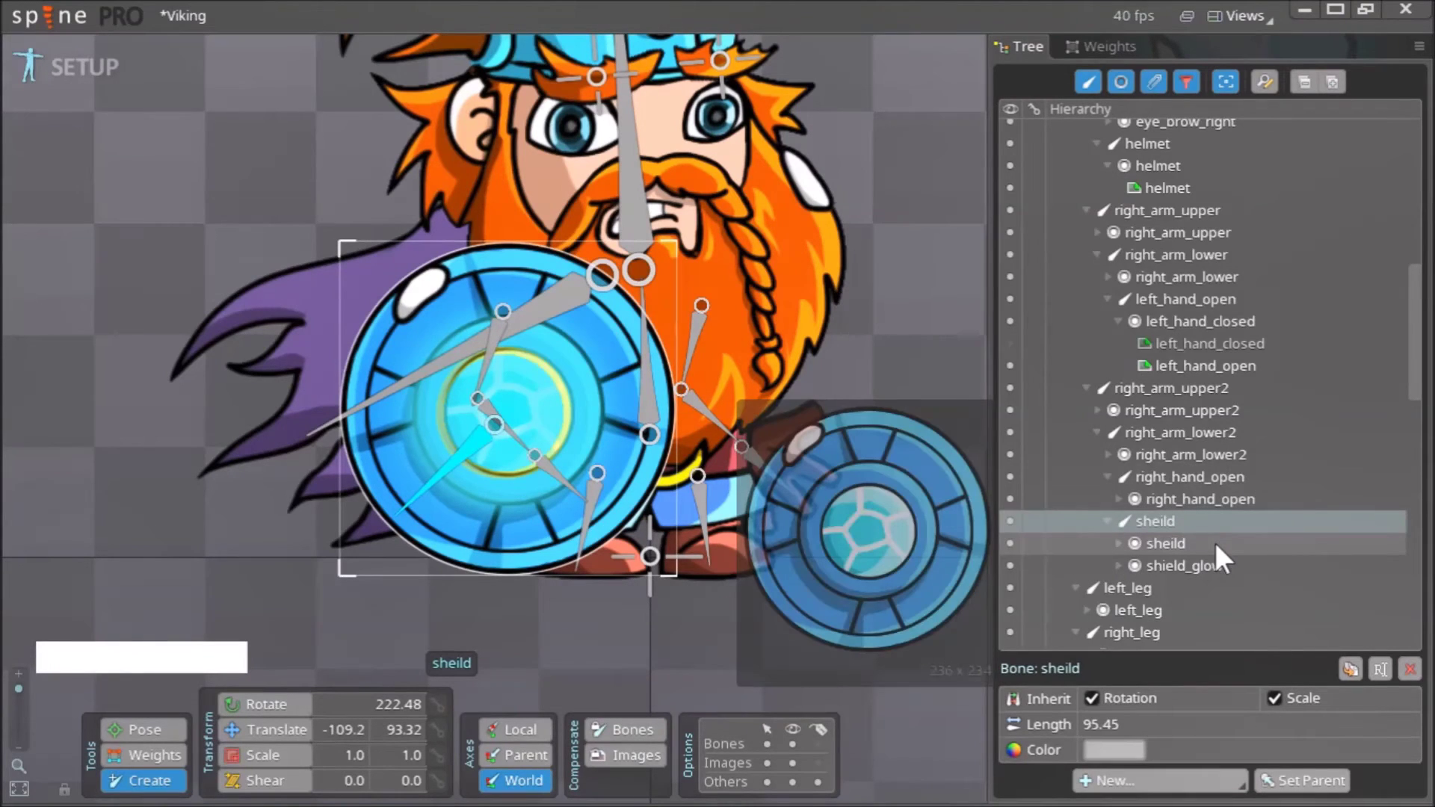
Try a slight rotation of the sheild bone and undo it.
{"action": "left_click", "coordinate": [1225, 576]}
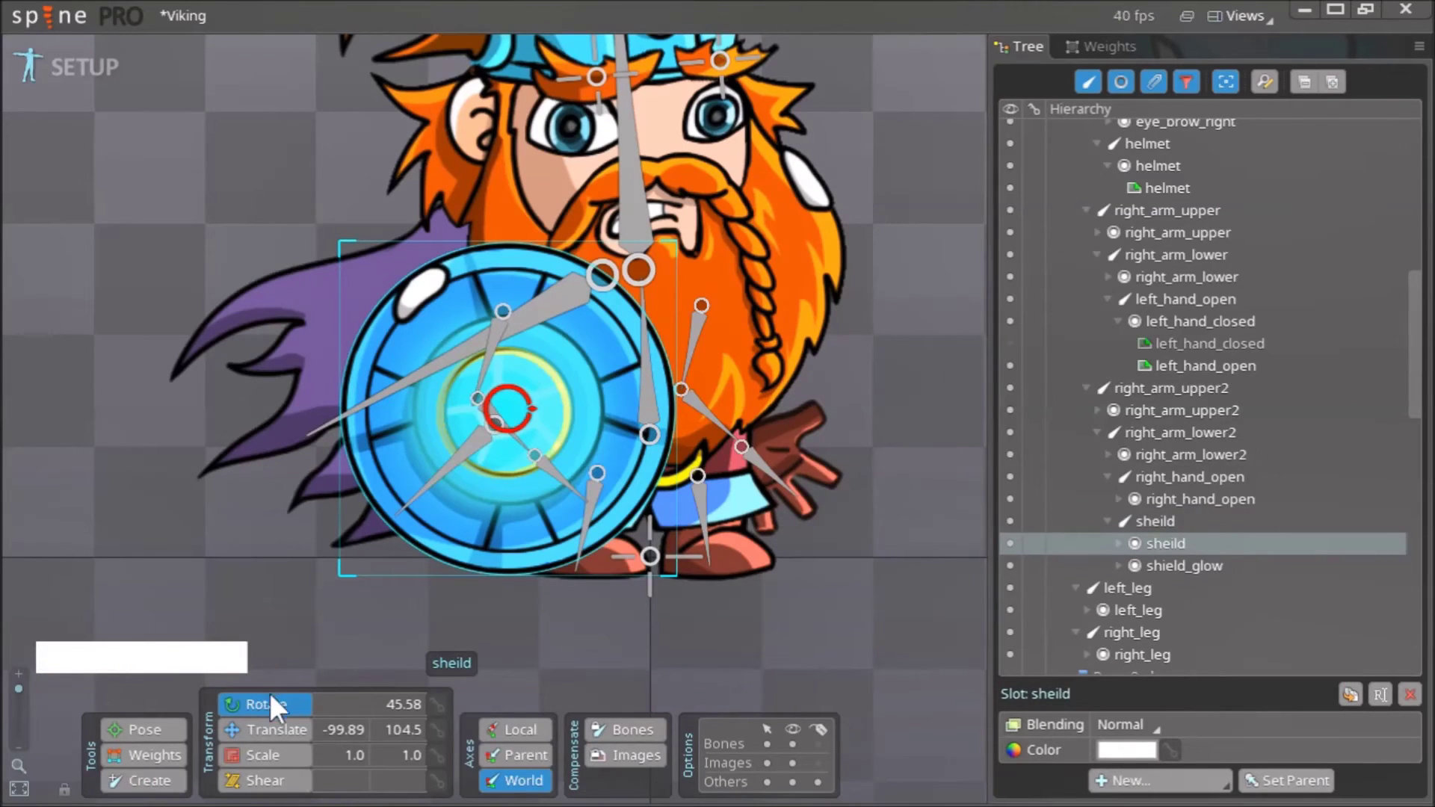
{"action": "left_click", "coordinate": [285, 740]}
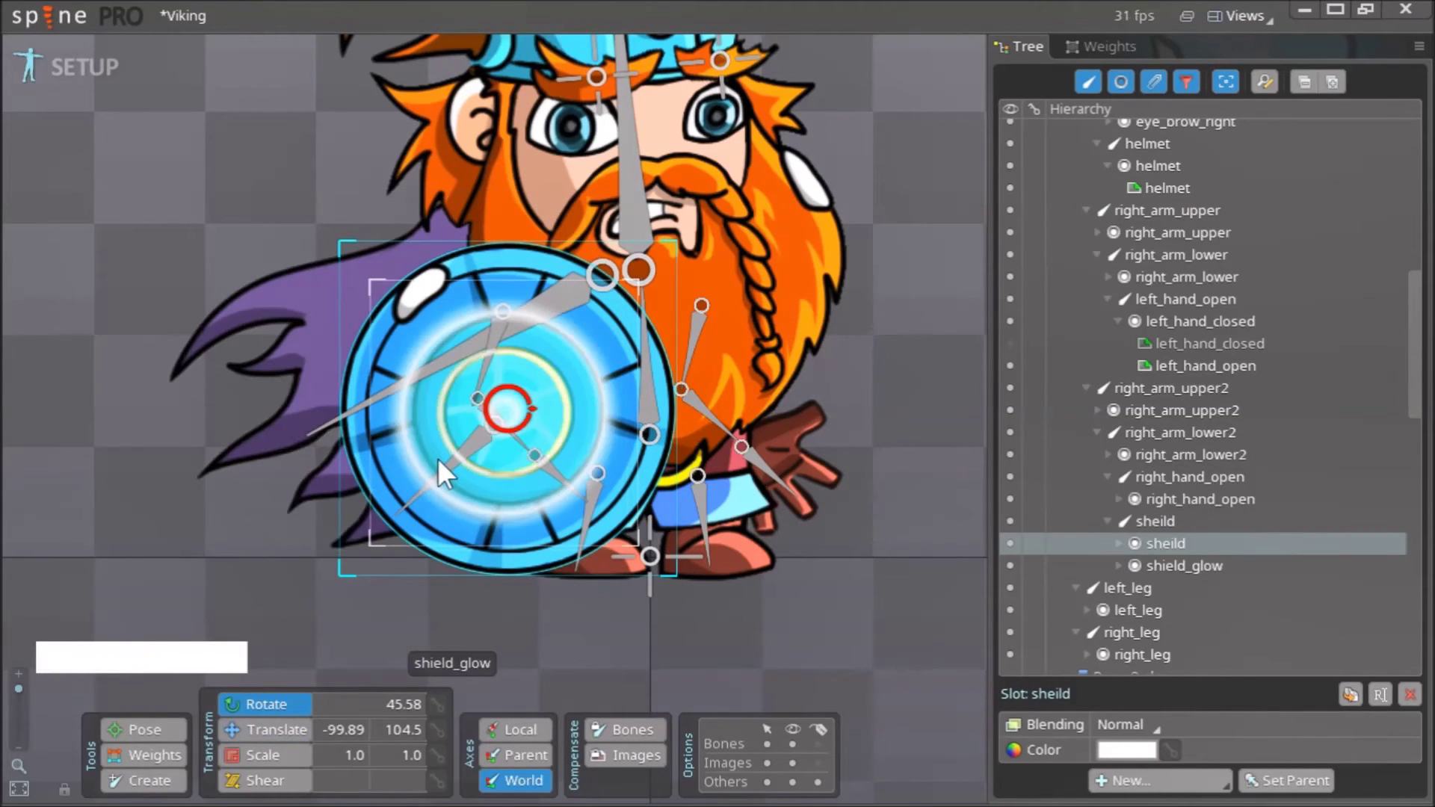
{"action": "left_click", "coordinate": [458, 476]}
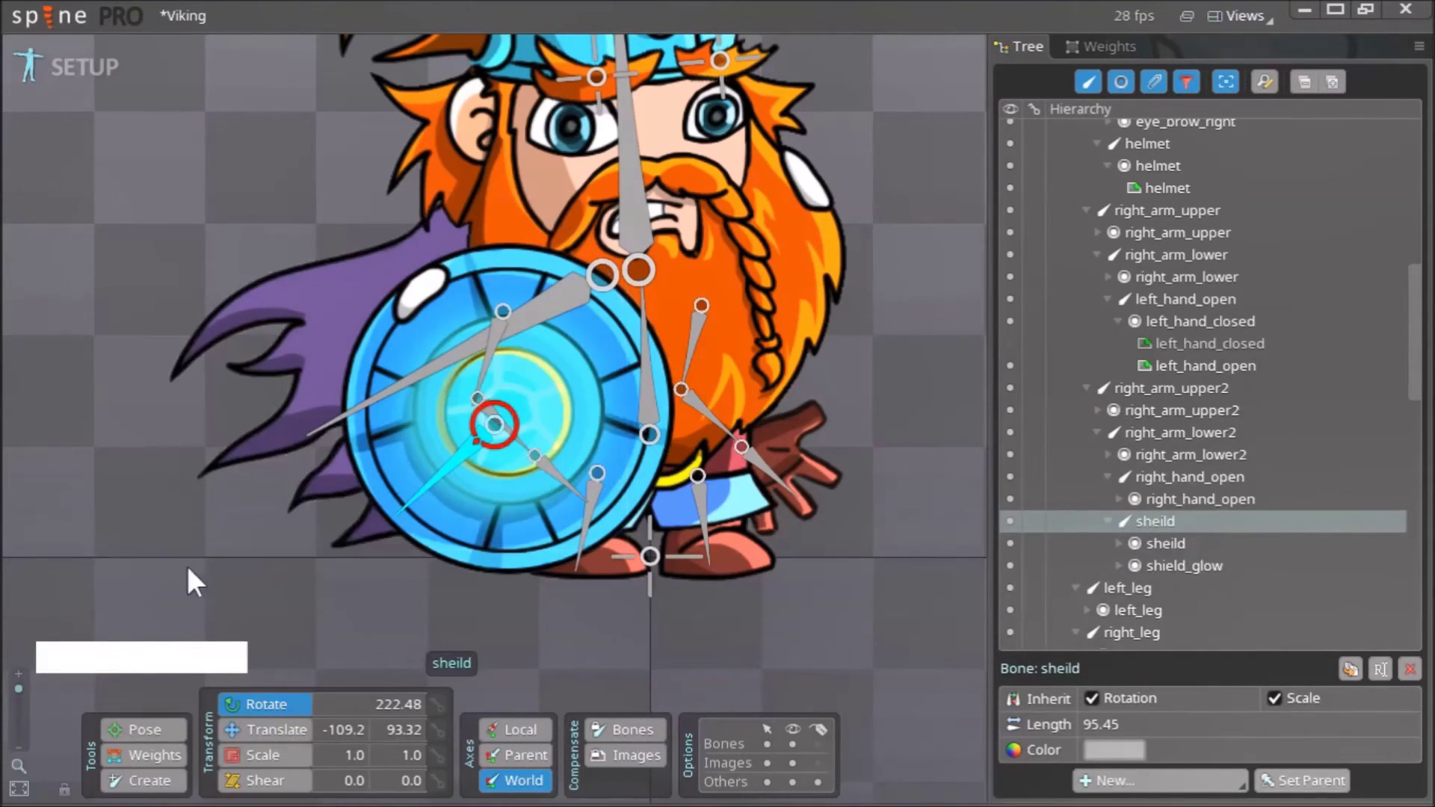
{"action": "left_click", "coordinate": [177, 583]}
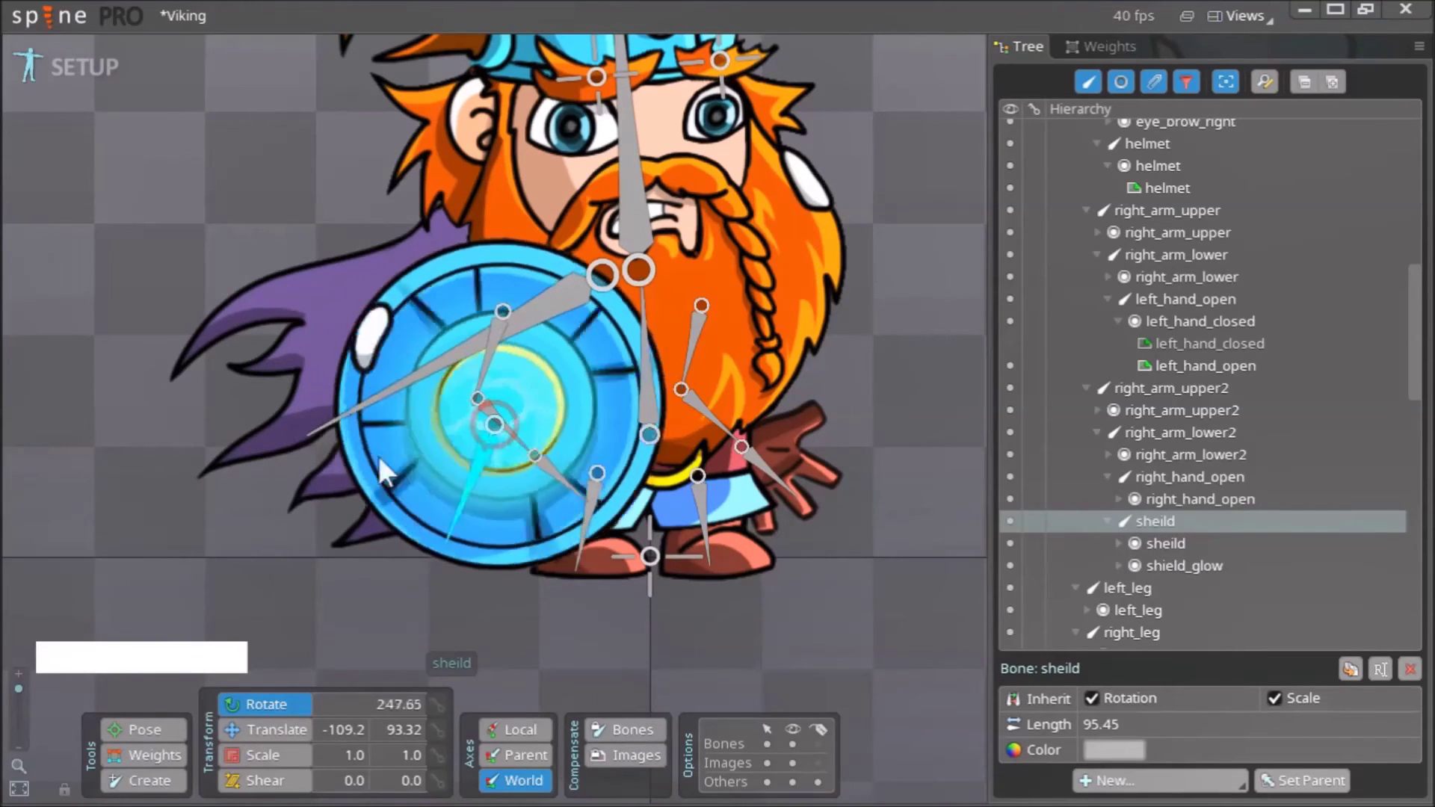
{"action": "key", "text": "ctrl+z"}
{"action": "left_click", "coordinate": [499, 375]}
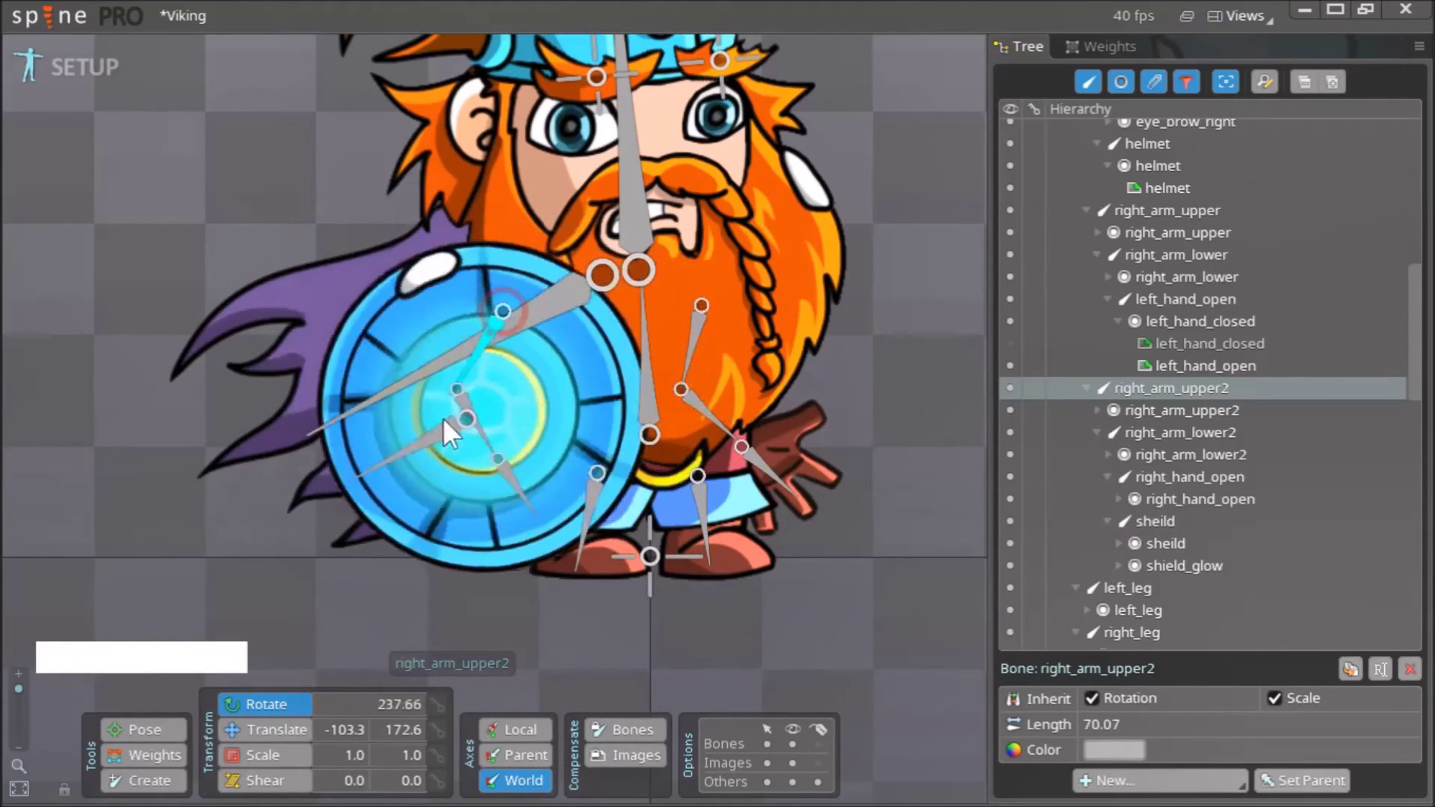
{"action": "key", "text": "ctrl+z"}
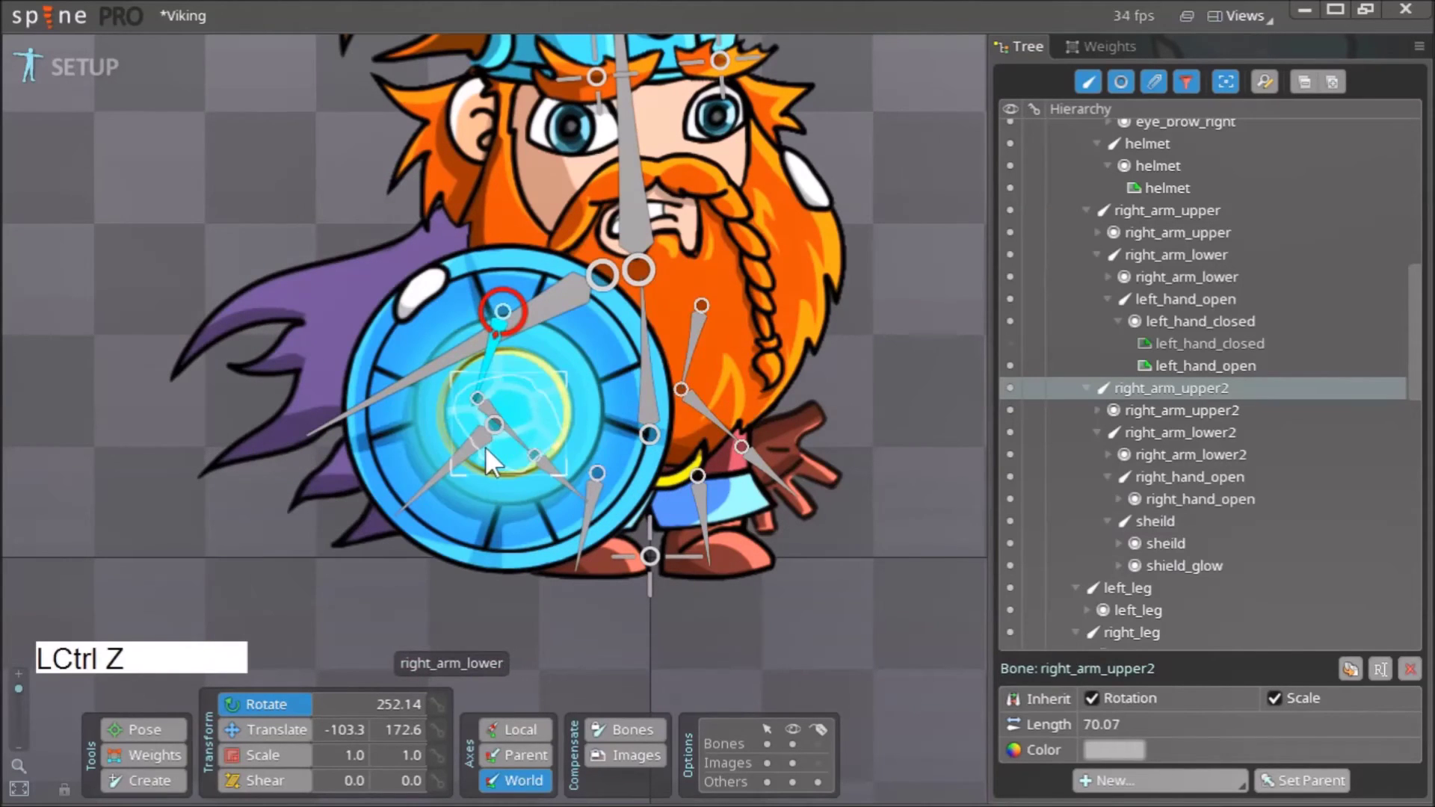
Hide the shield and shield glow slots, then select the right upper arm bone.
{"action": "left_click", "coordinate": [464, 472]}
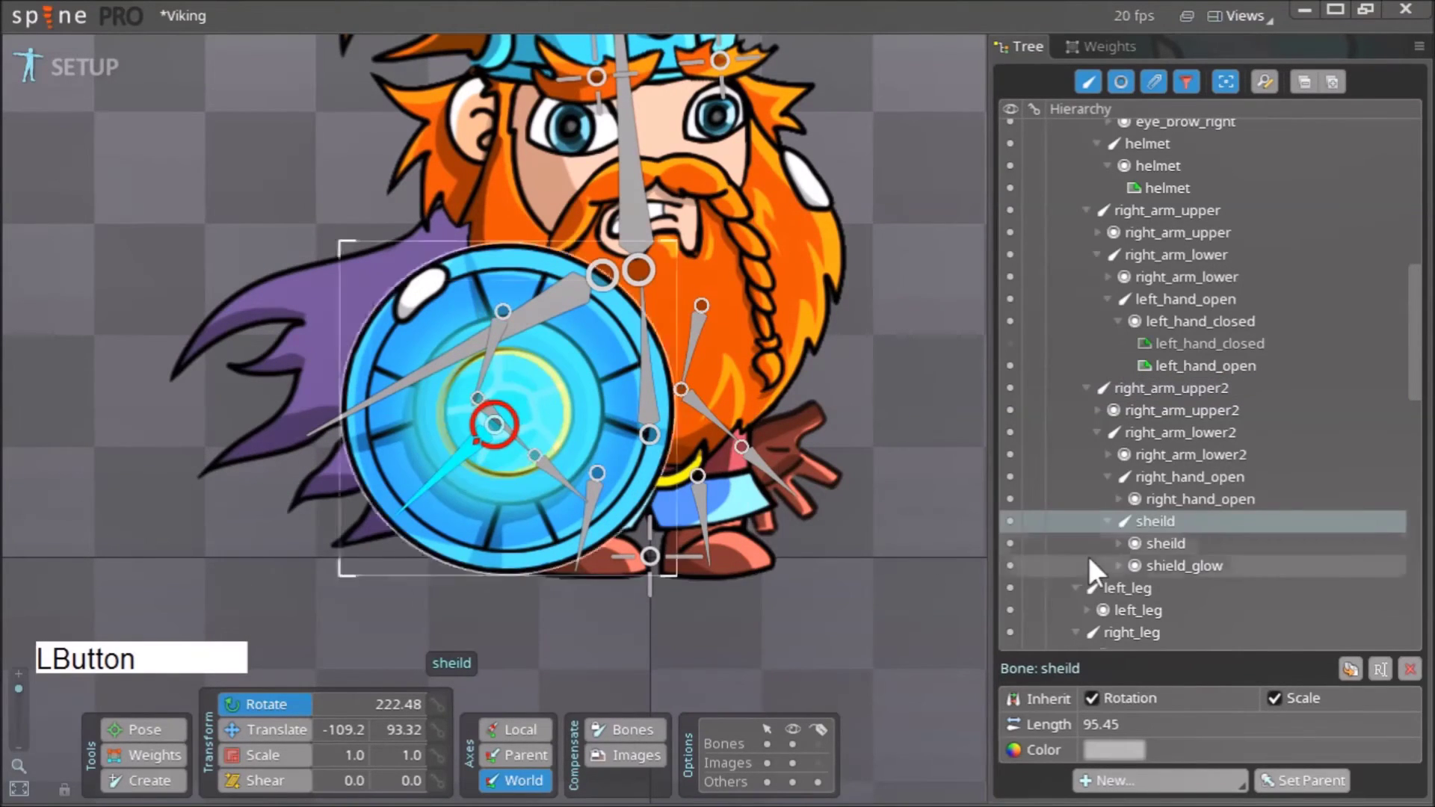
{"action": "left_click", "coordinate": [1008, 558]}
{"action": "left_click", "coordinate": [1011, 580]}
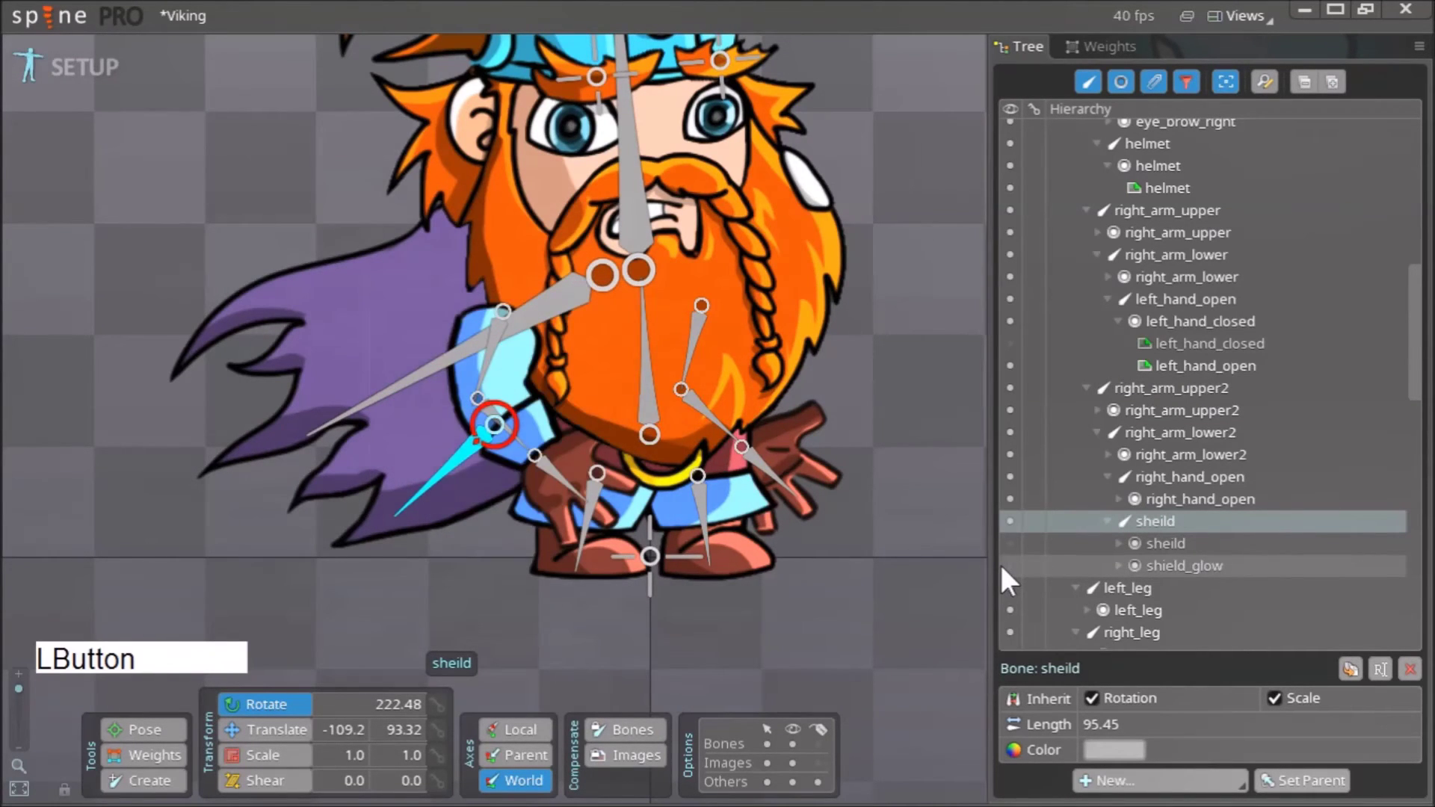
{"action": "left_click", "coordinate": [495, 367]}
Swing the upper arm, forearm and hand to test the arm chain, undoing the rotations.
{"action": "left_click", "coordinate": [585, 585]}
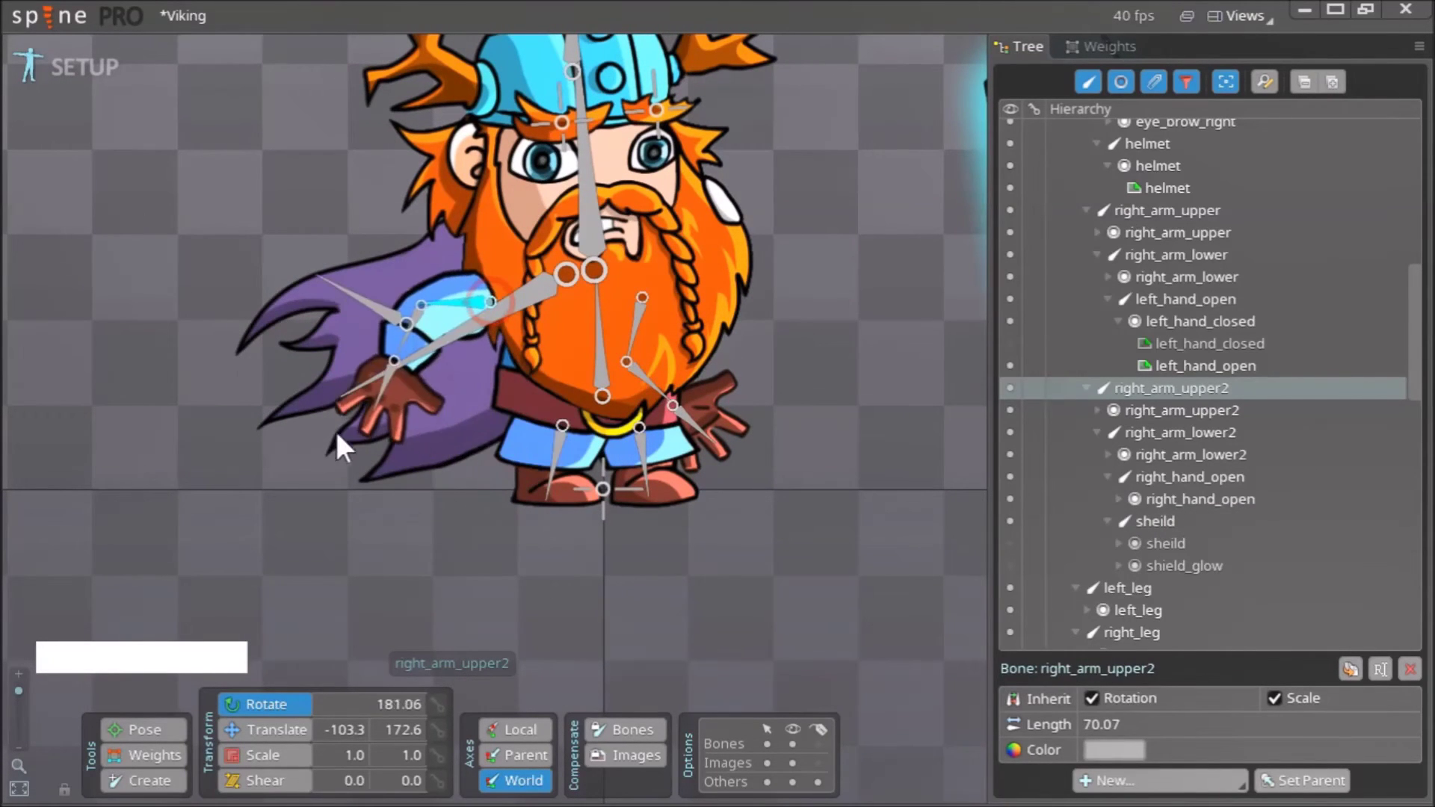
{"action": "left_click", "coordinate": [434, 379]}
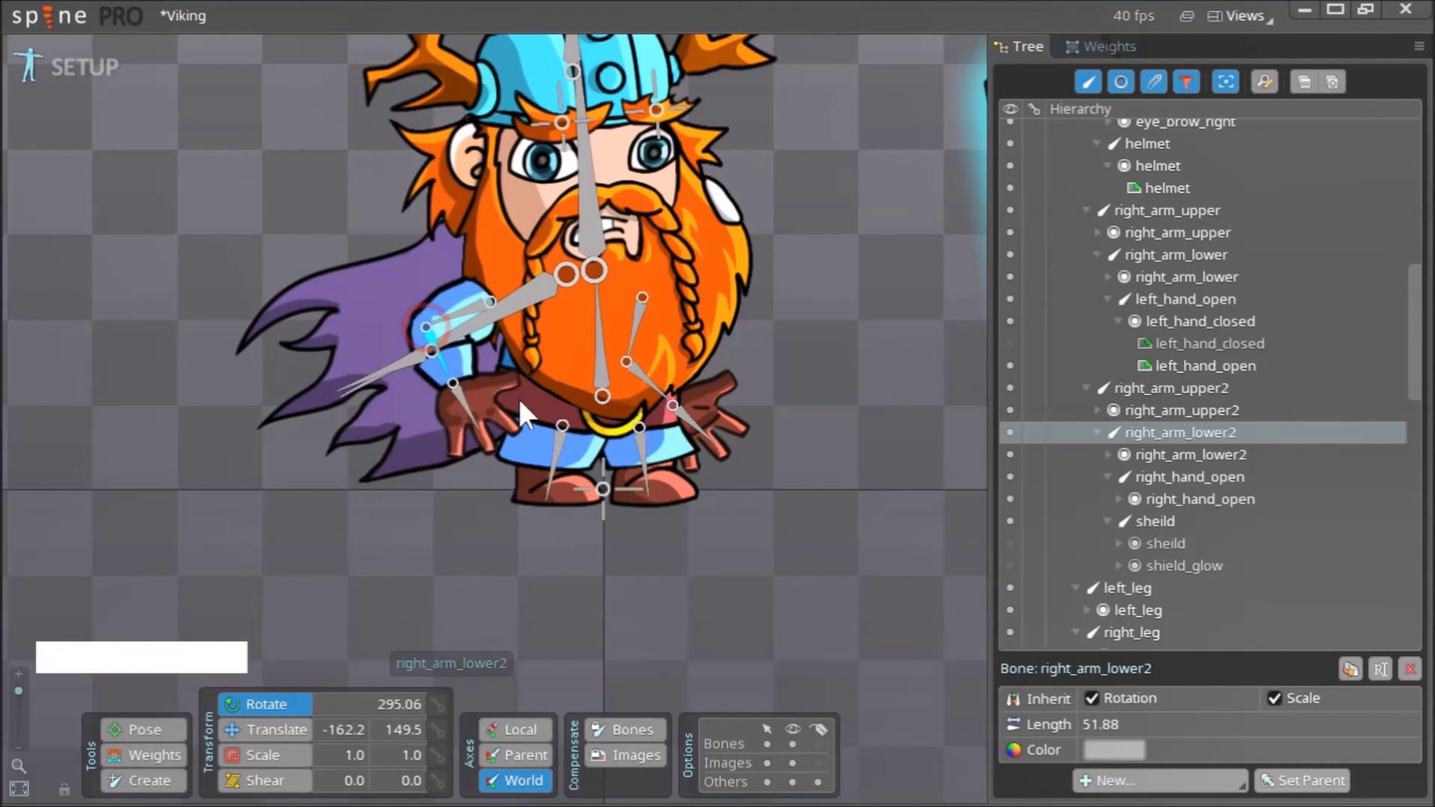
{"action": "left_click", "coordinate": [454, 426]}
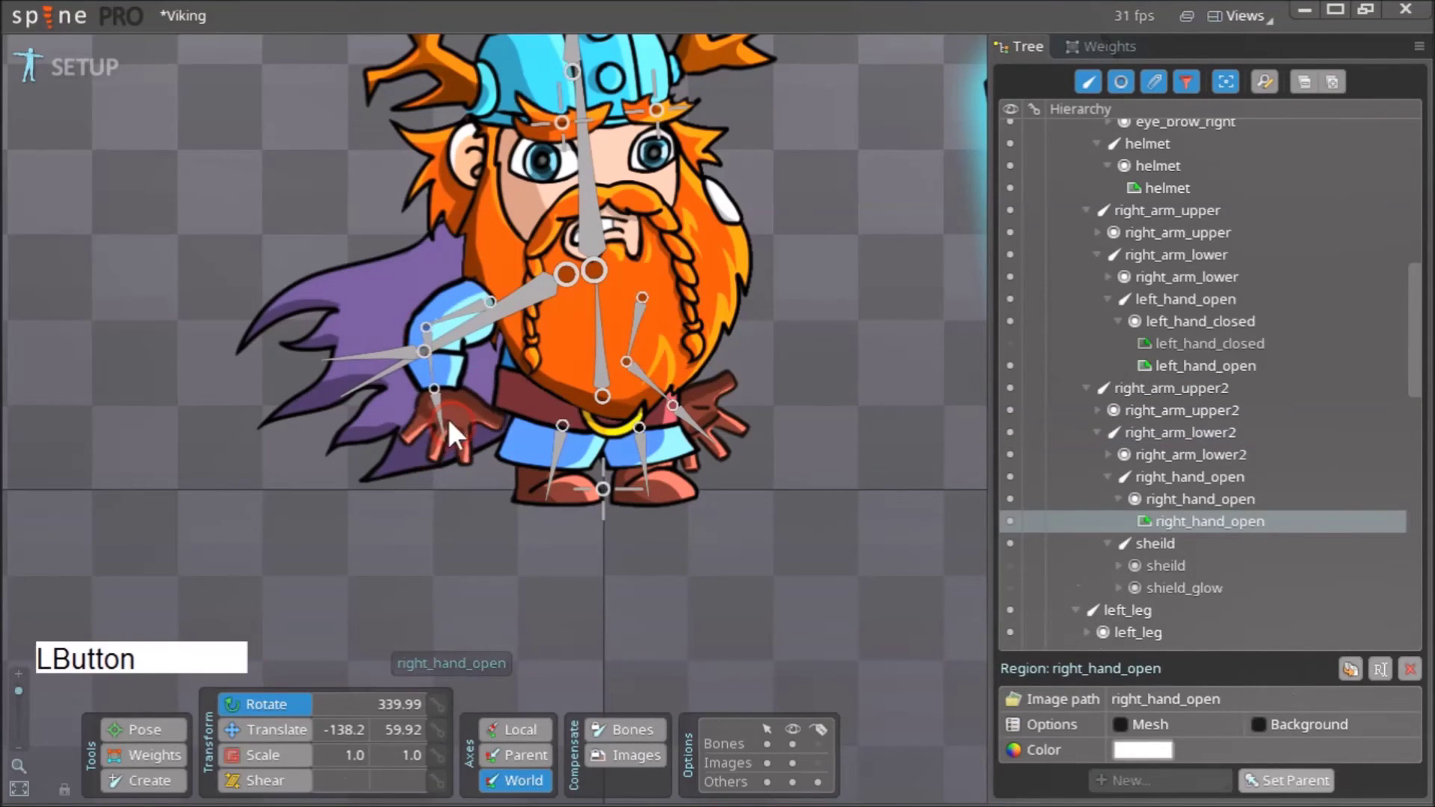
{"action": "key", "text": "ctrl+z"}
{"action": "key", "text": "Escape"}
Undo the remaining test changes to restore the original arm pose and shield visibility.
{"action": "left_click", "coordinate": [449, 421]}
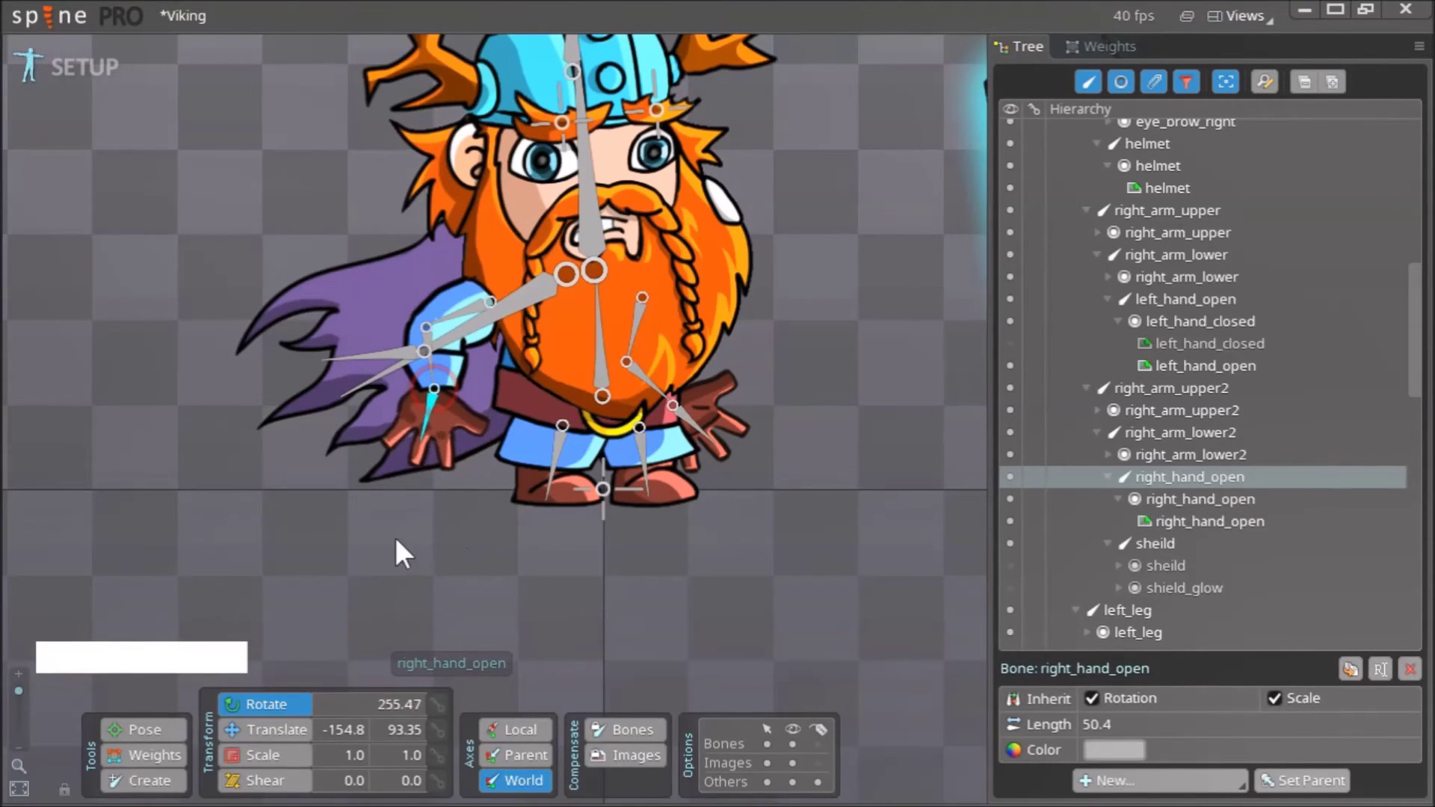
{"action": "key", "text": "ctrl+z"}
{"action": "key", "text": "ctrl+z"}
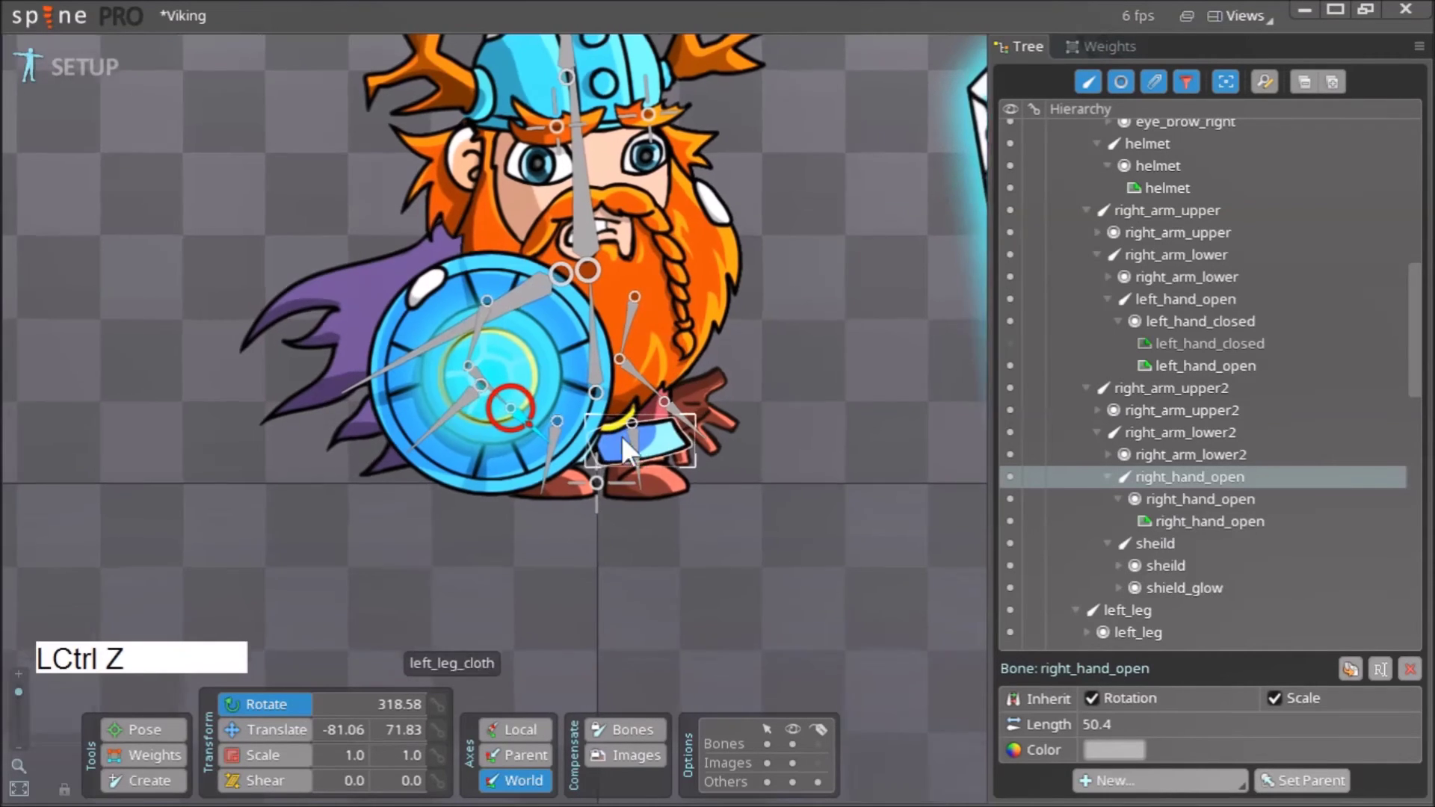
{"action": "right_click", "coordinate": [749, 443]}
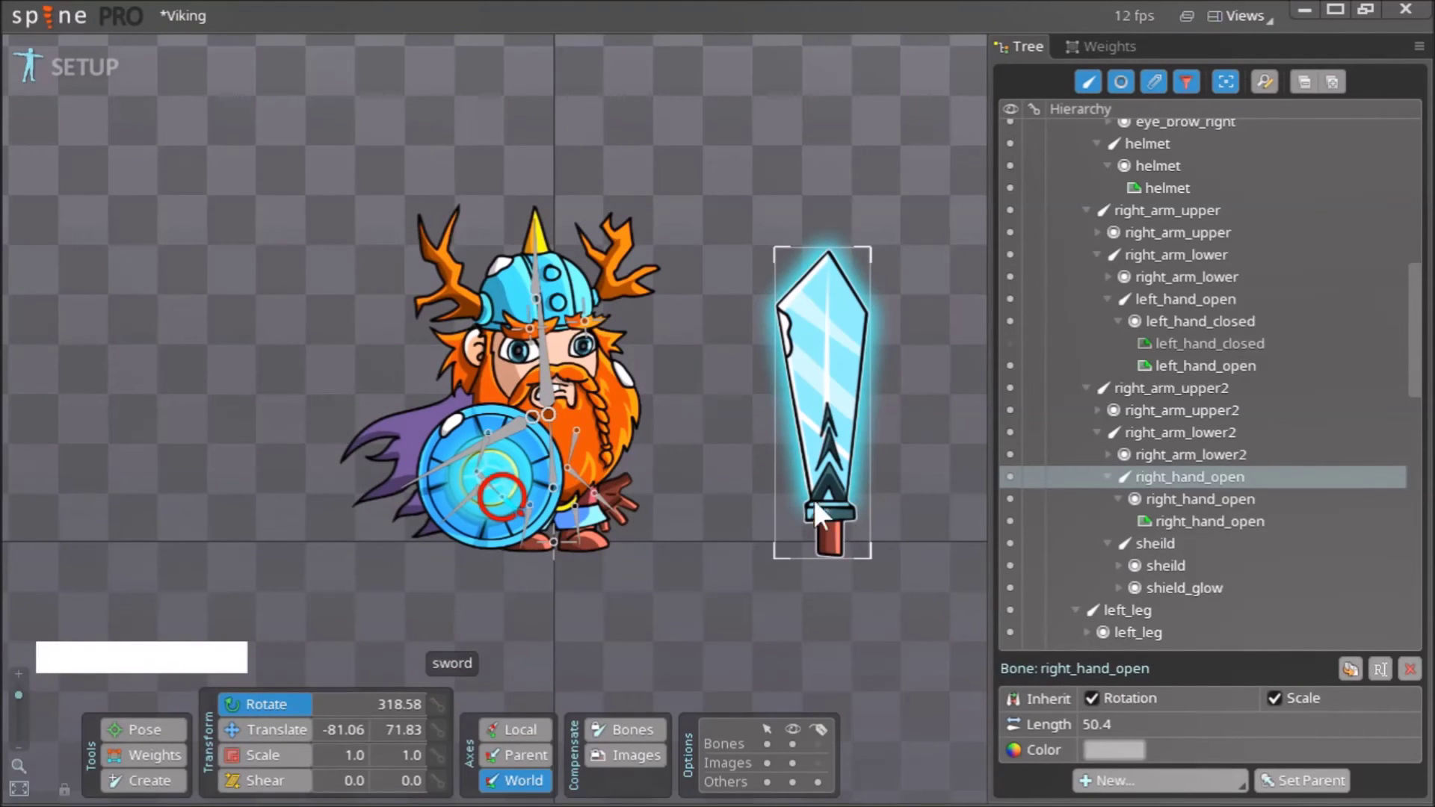
{"action": "left_click", "coordinate": [842, 523]}
{"action": "right_click", "coordinate": [834, 593]}
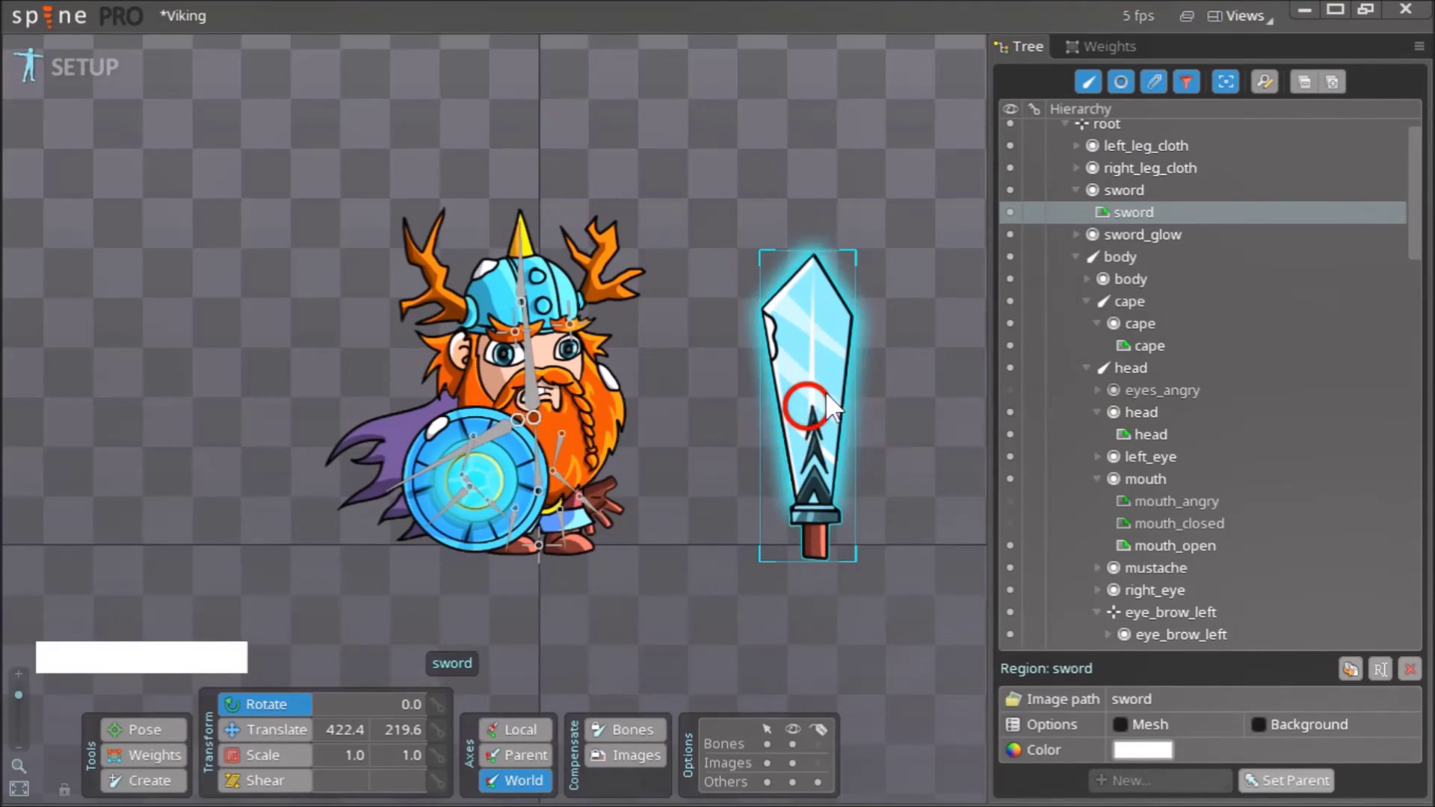
{"action": "left_click", "coordinate": [836, 406]}
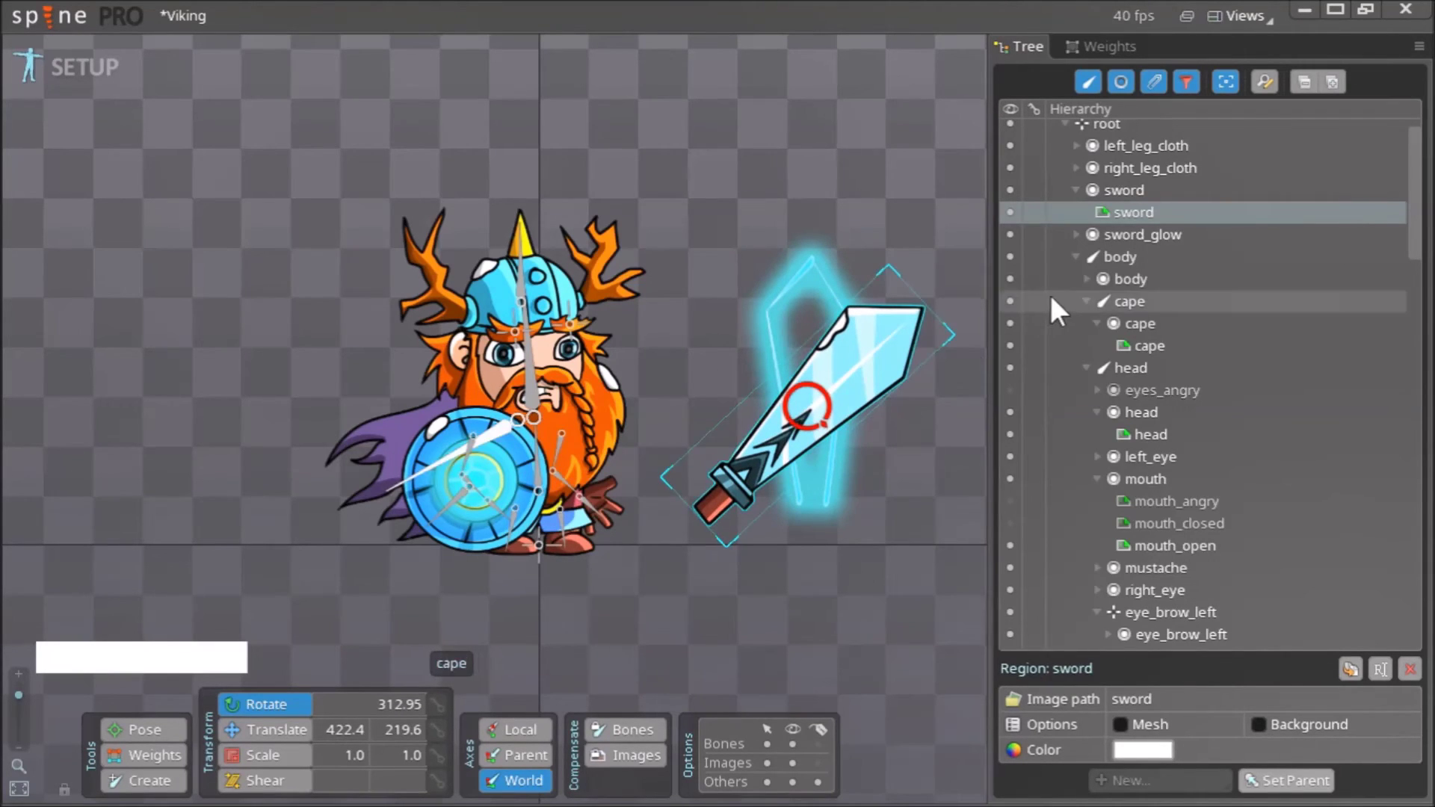
{"action": "key", "text": "ctrl+z"}
Rotate the sword and sword_glow slots together to about 306°, blade pointing up-right.
{"action": "left_click", "coordinate": [1175, 207]}
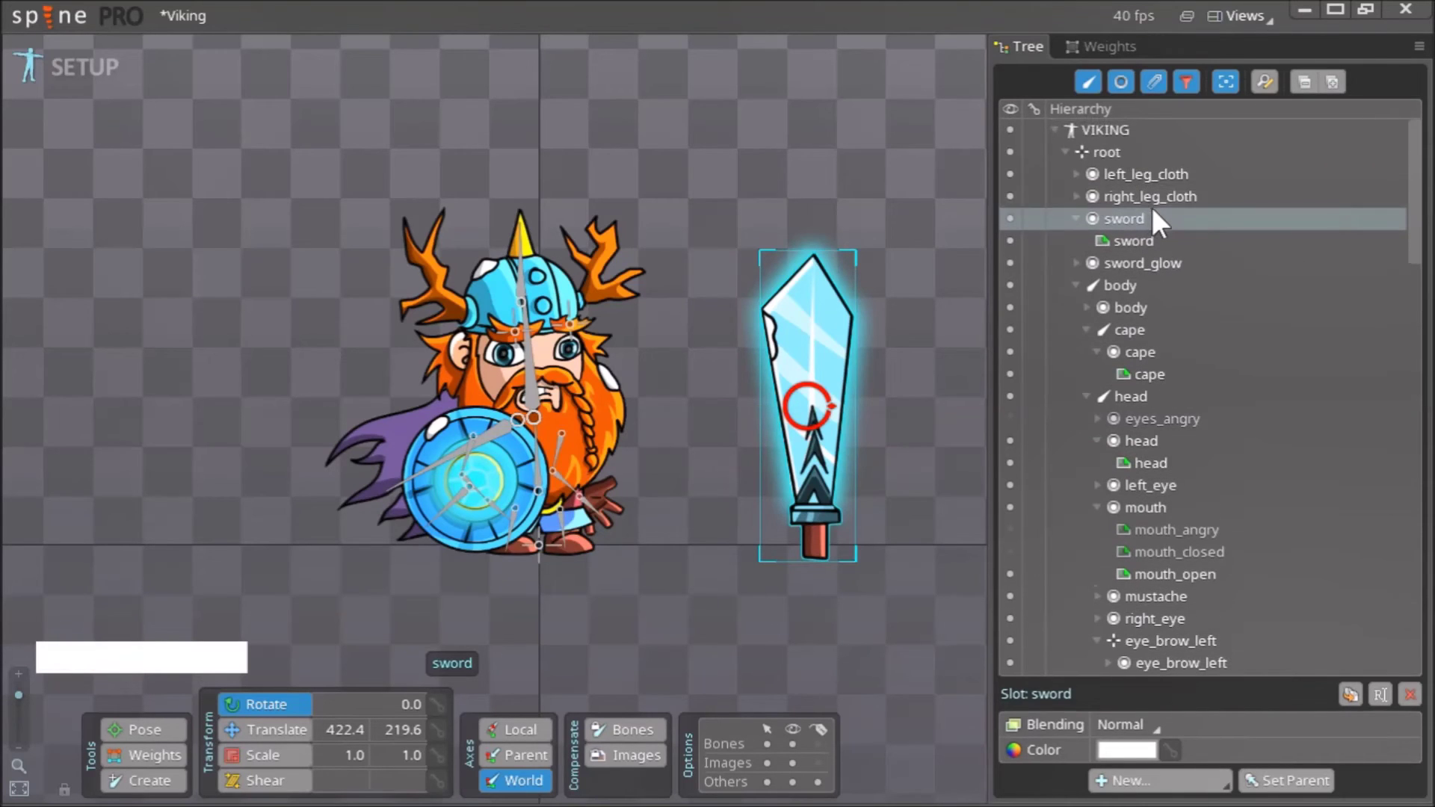
{"action": "left_click", "coordinate": [1139, 160]}
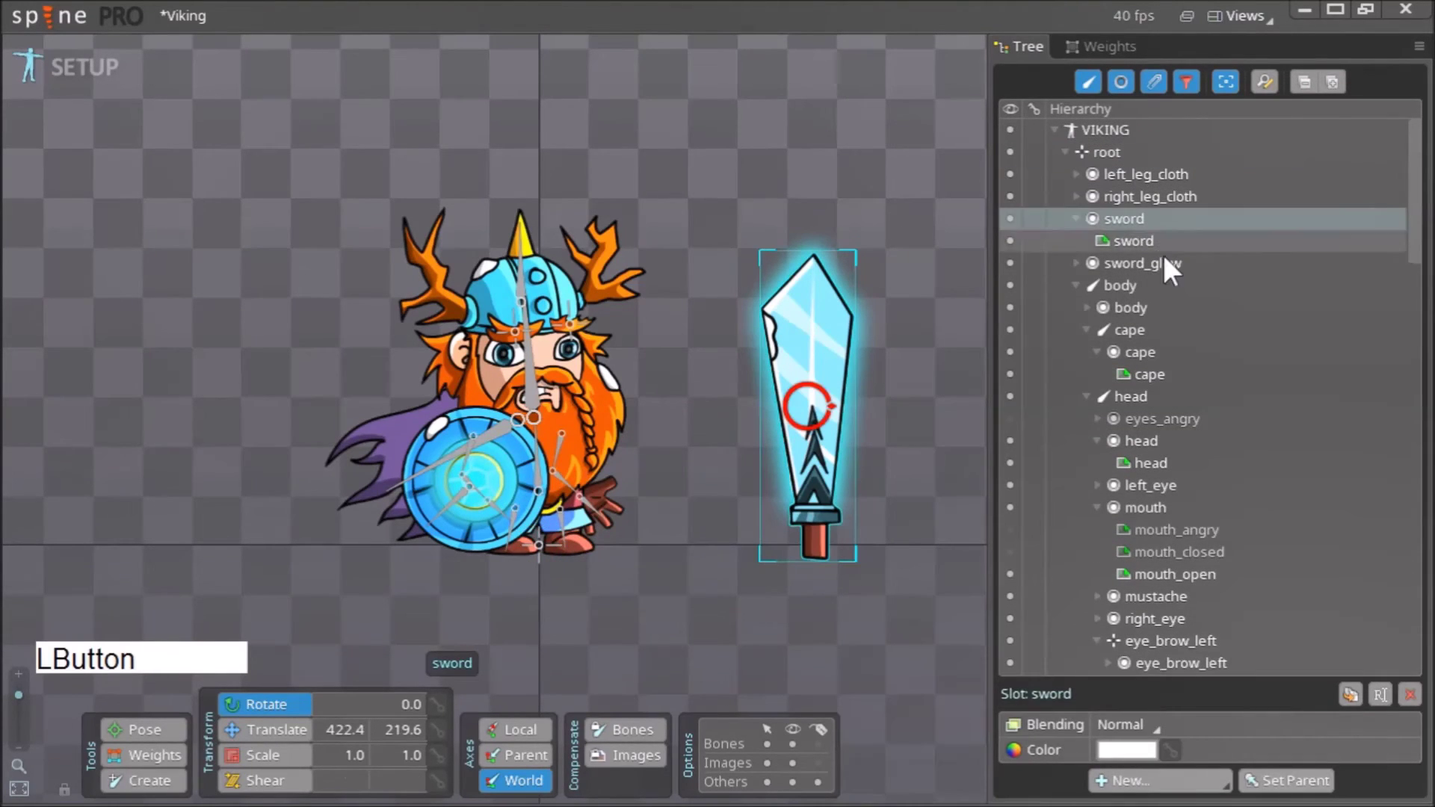
{"action": "left_click", "coordinate": [1180, 275]}
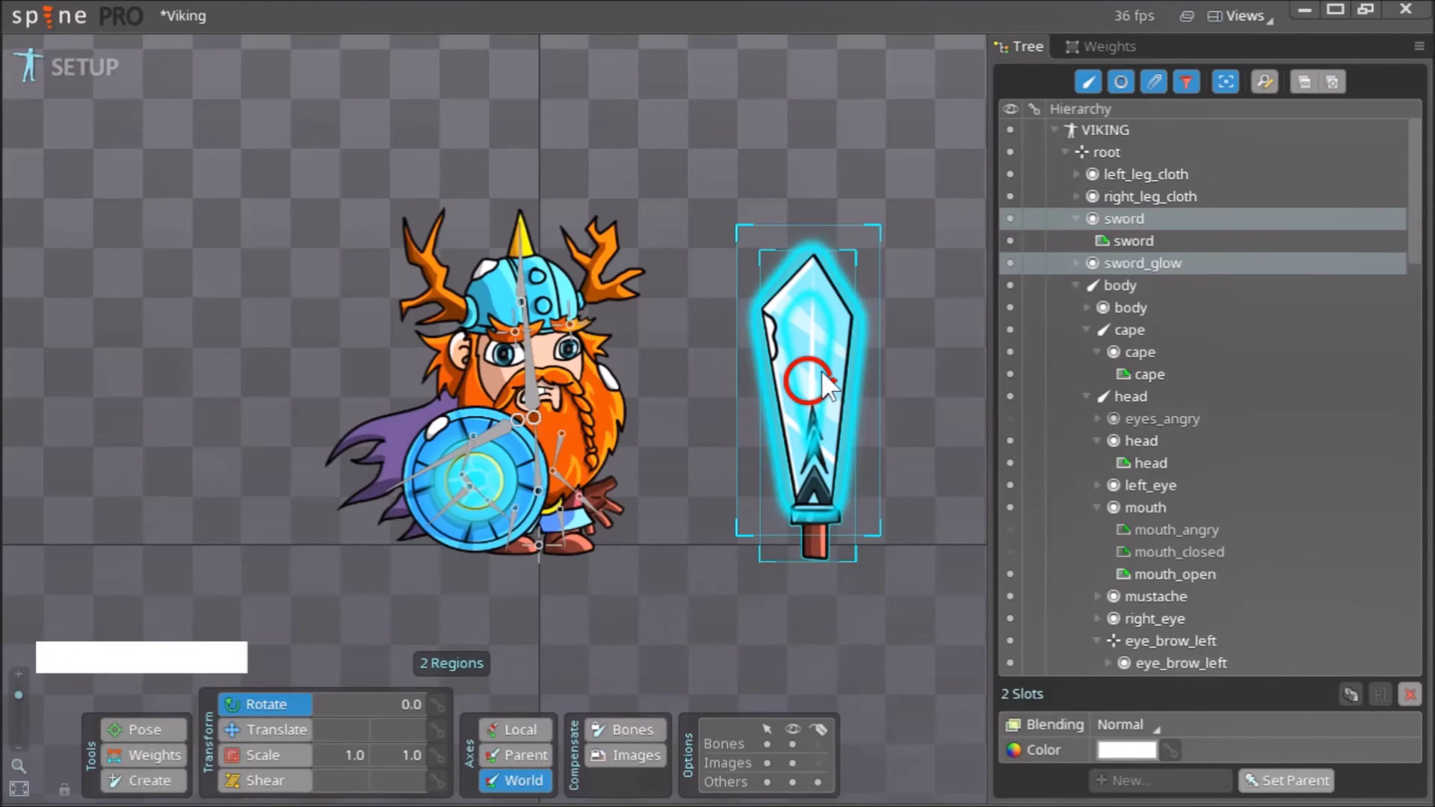
{"action": "left_click", "coordinate": [835, 383]}
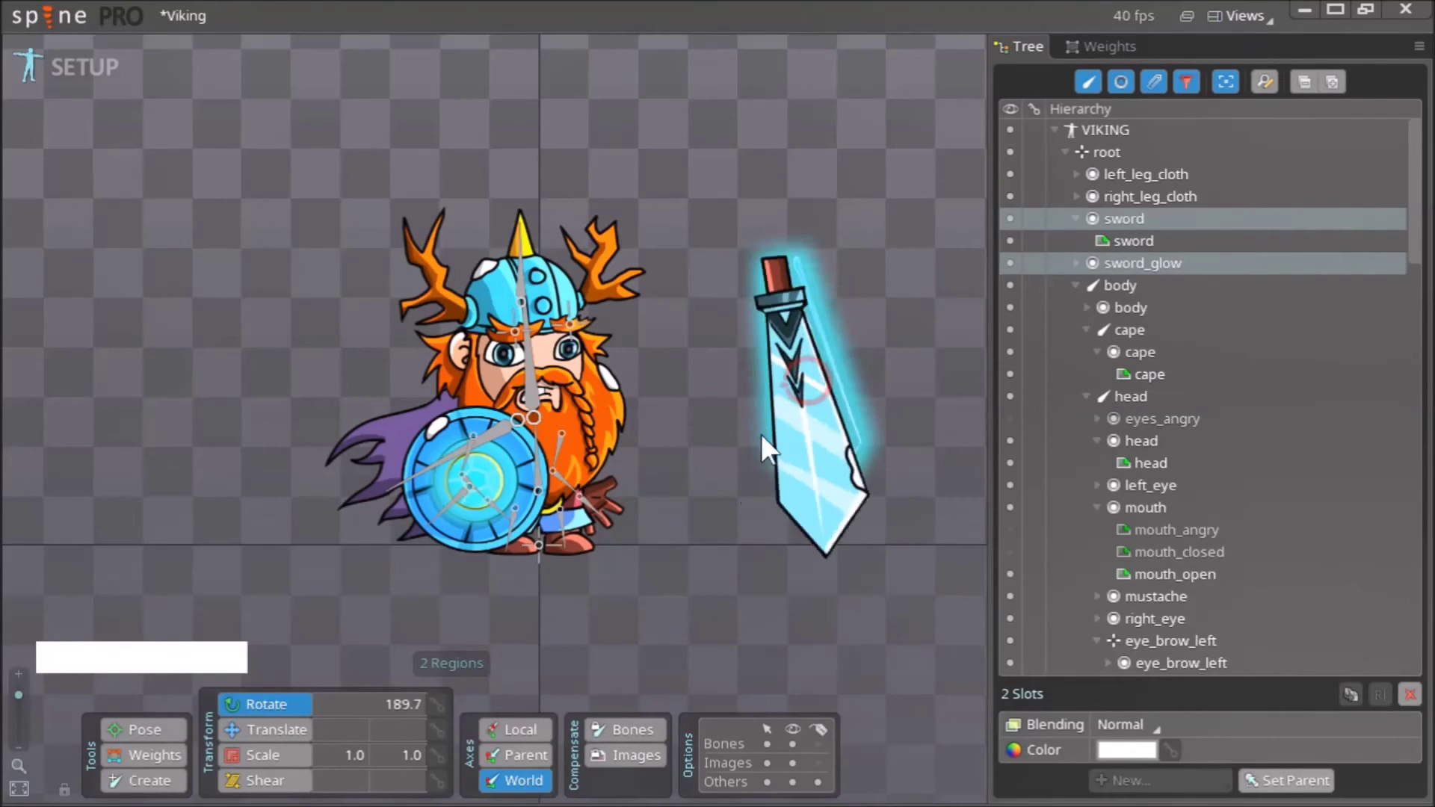
{"action": "key", "text": "ctrl+z"}
{"action": "left_click", "coordinate": [927, 442]}
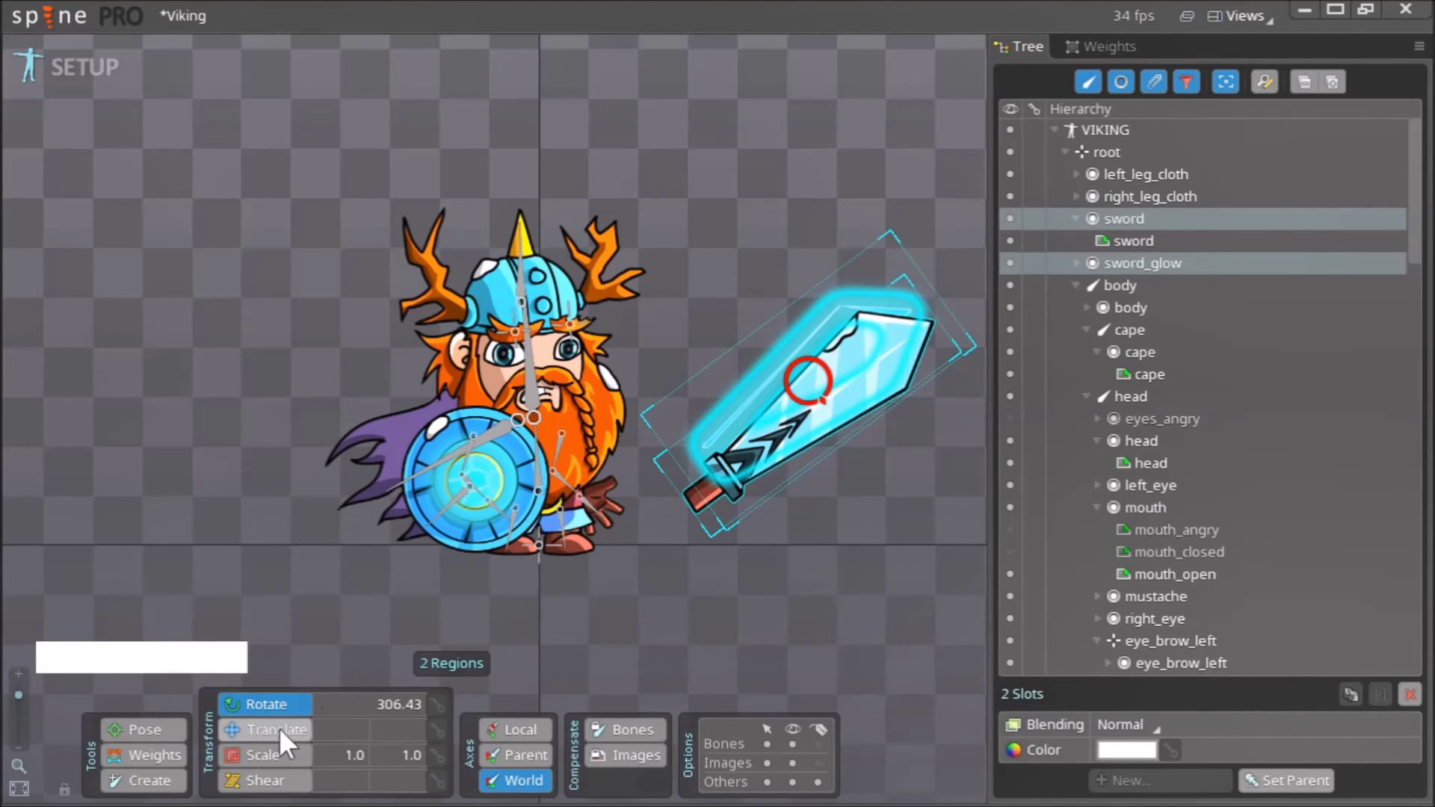
Move the sword and its glow over toward the Viking's hand.
{"action": "left_click", "coordinate": [287, 744]}
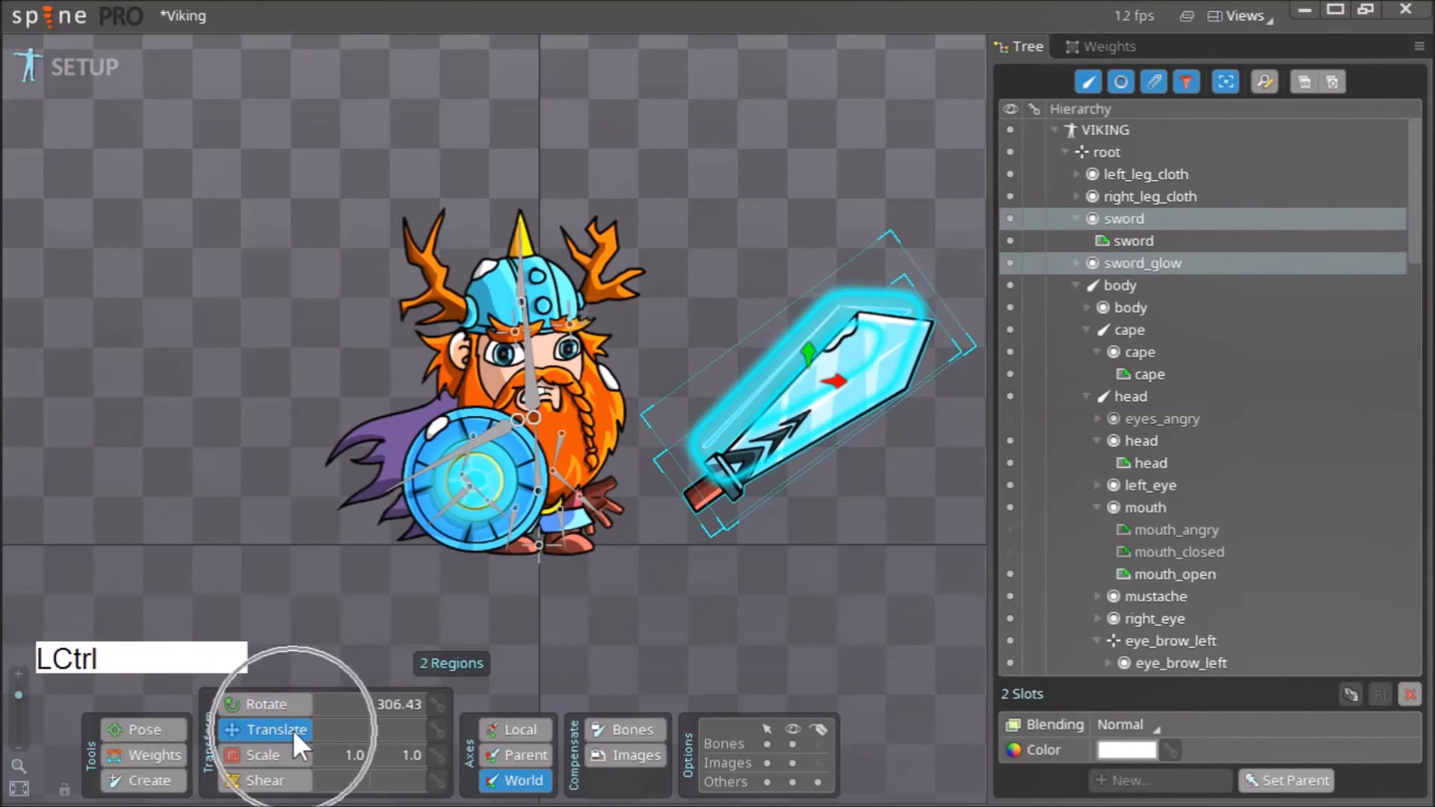
{"action": "left_click", "coordinate": [773, 636]}
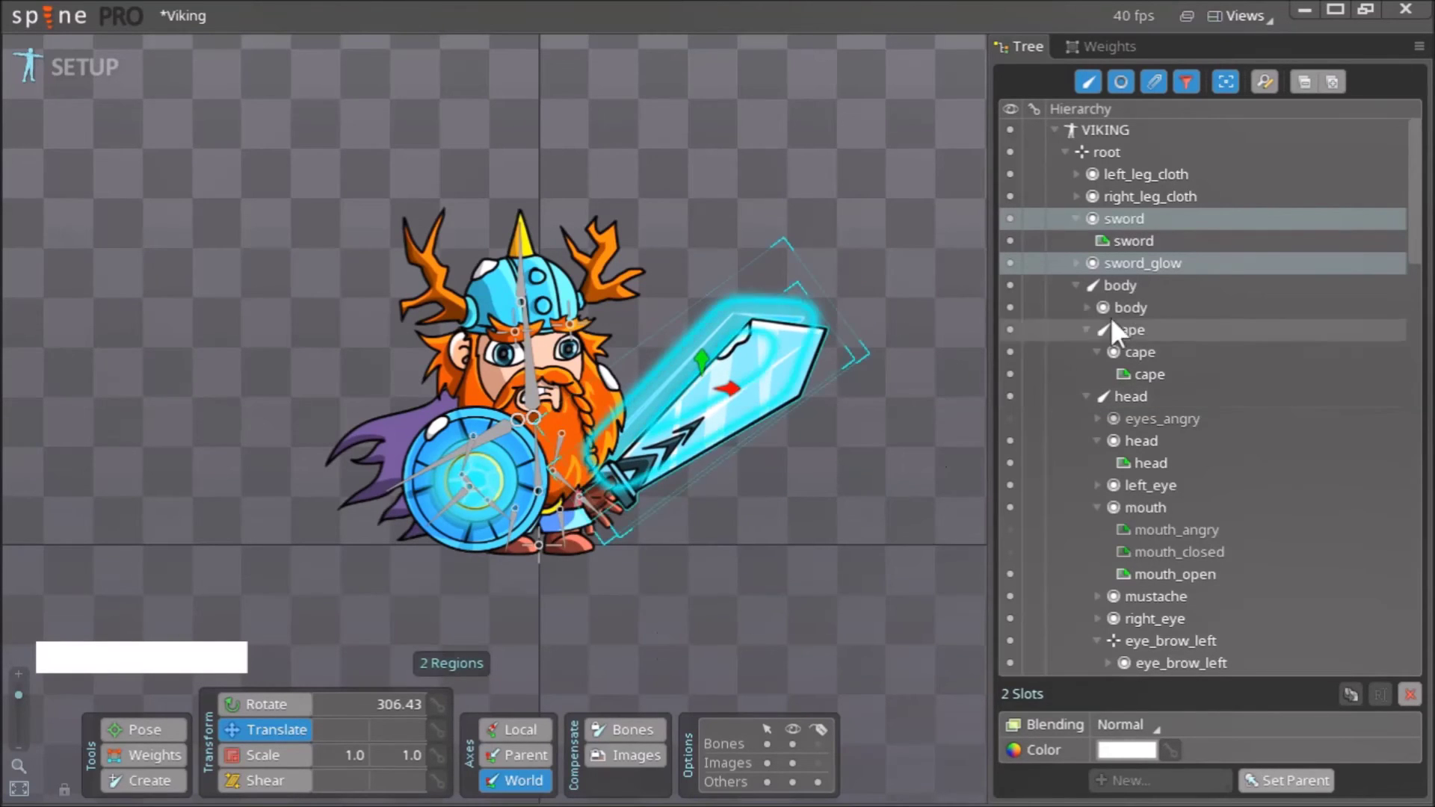
Nudge the sword and glow to about 285, 234 so the hilt sits in the hand.
{"action": "left_click", "coordinate": [1151, 285]}
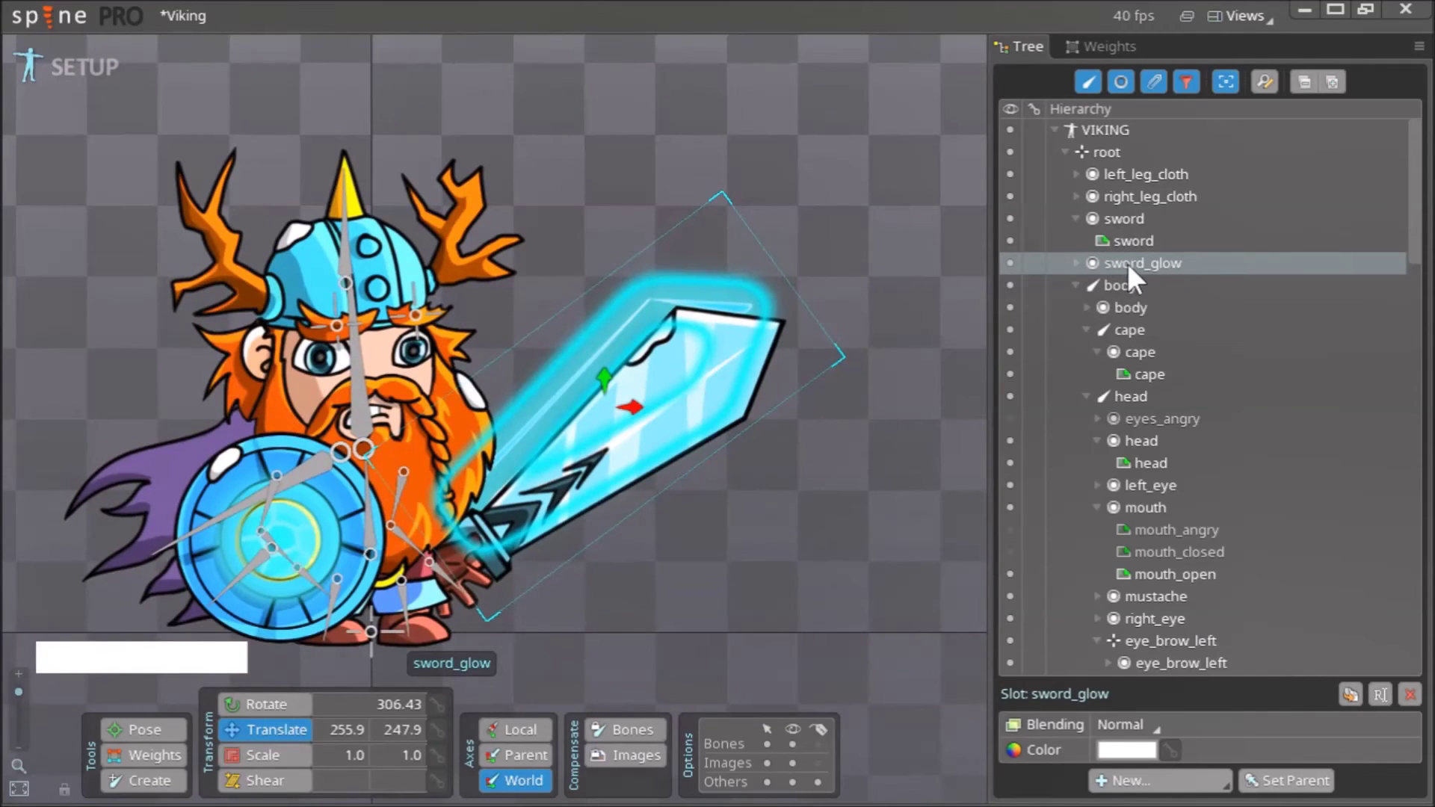
{"action": "right_click", "coordinate": [820, 554]}
{"action": "left_click", "coordinate": [802, 538]}
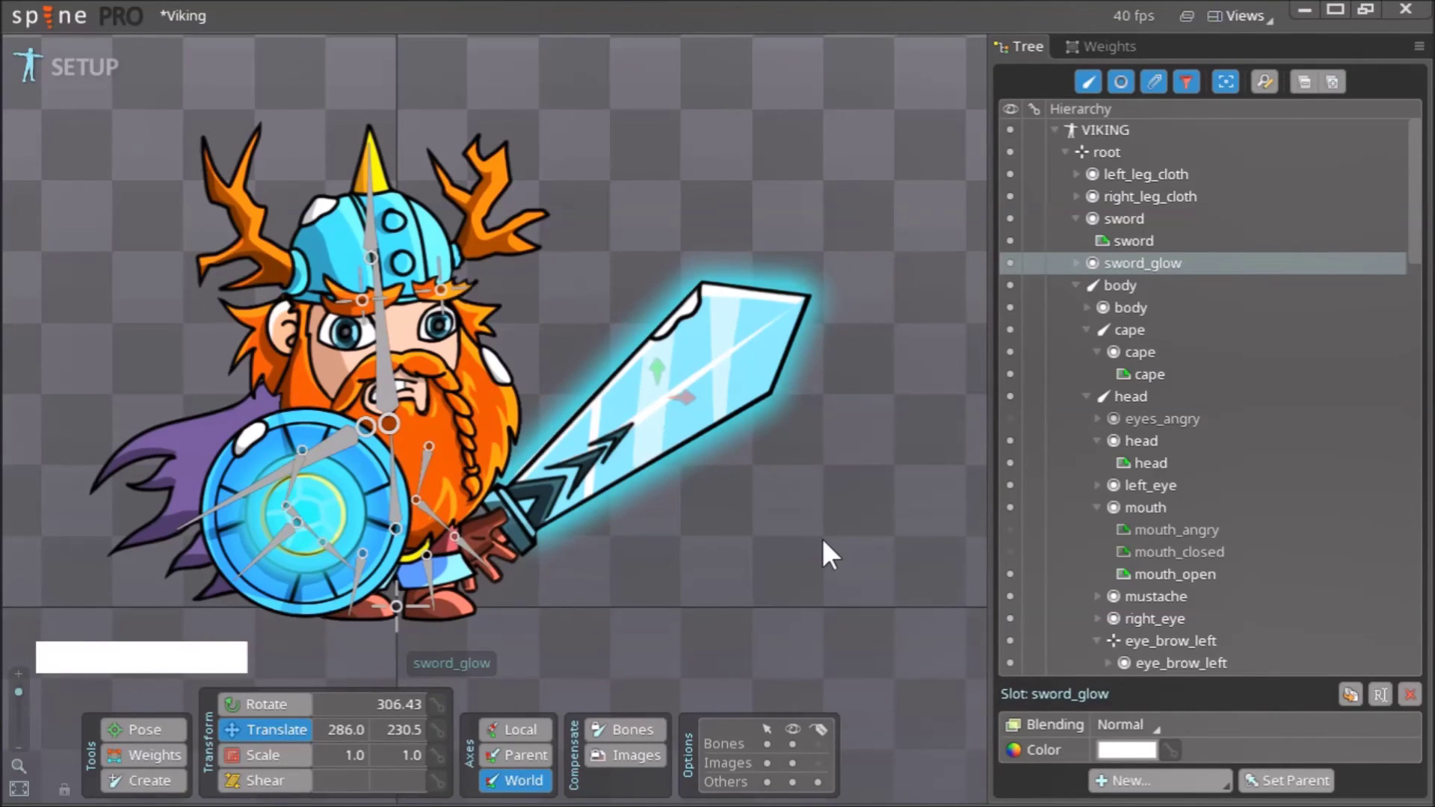
{"action": "right_click", "coordinate": [760, 579]}
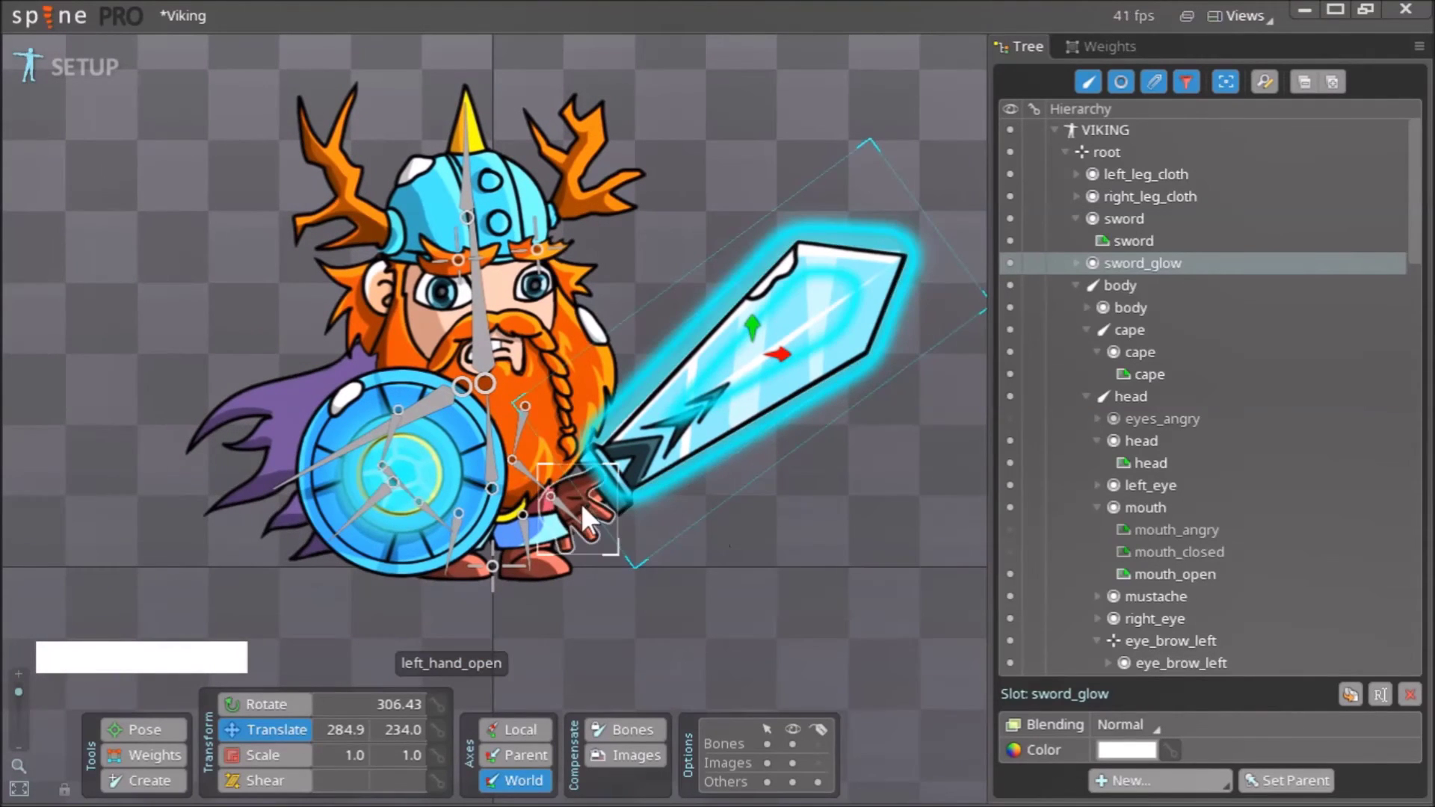
{"action": "right_click", "coordinate": [849, 566]}
{"action": "right_click", "coordinate": [767, 523]}
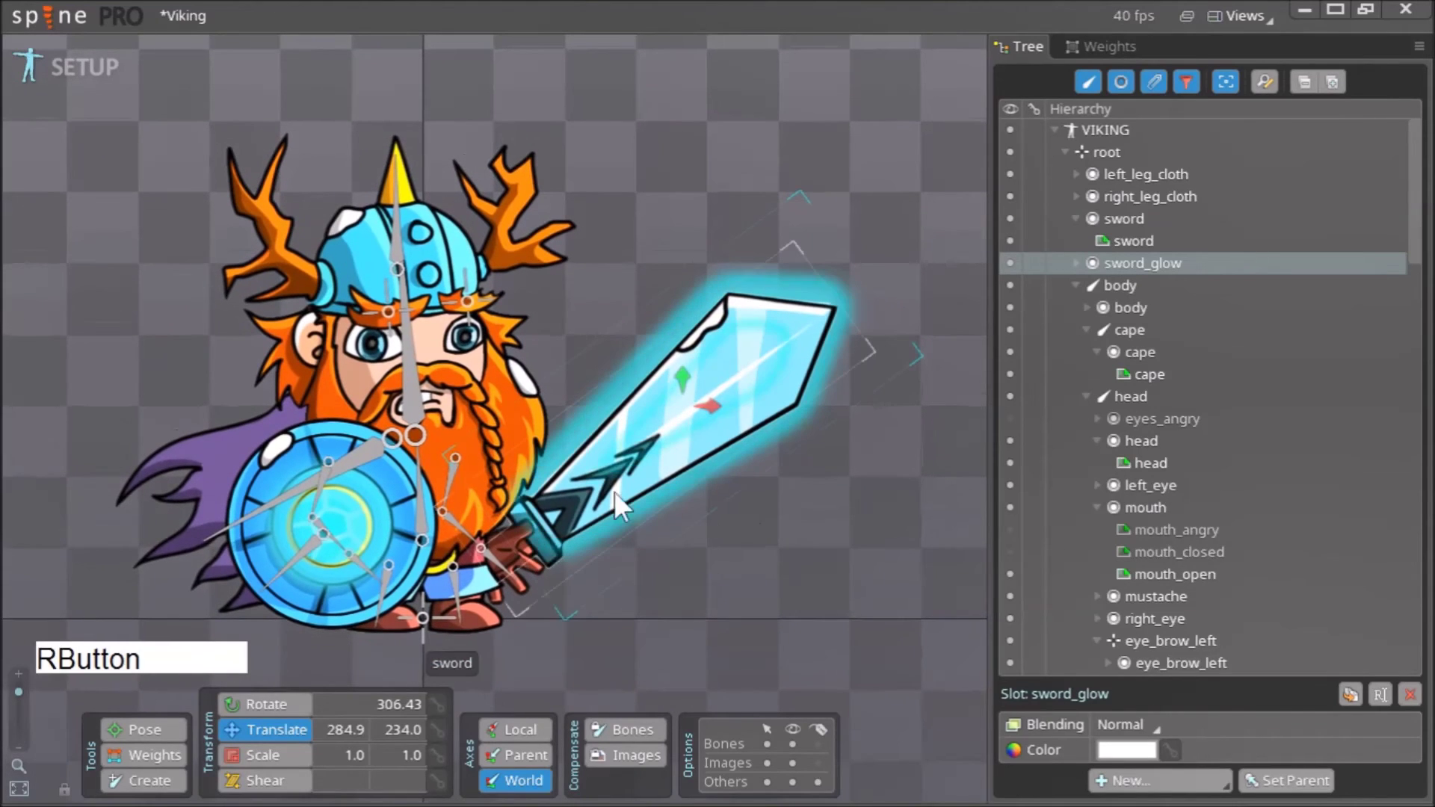
With left_hand_open as parent and the sword and glow images selected, draw the new sword bone from the hand.
{"action": "right_click", "coordinate": [703, 594]}
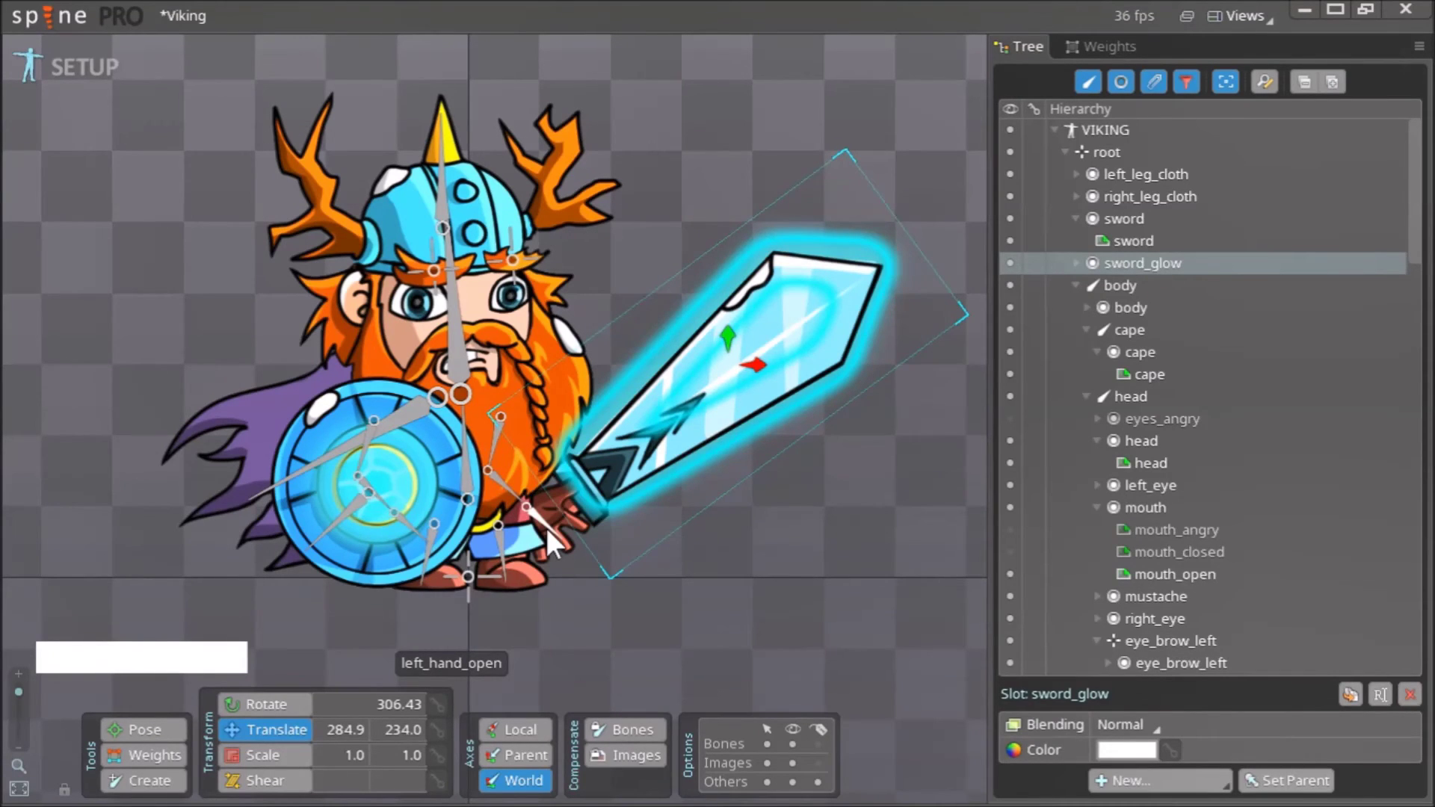
{"action": "left_click", "coordinate": [555, 537]}
{"action": "right_click", "coordinate": [745, 540]}
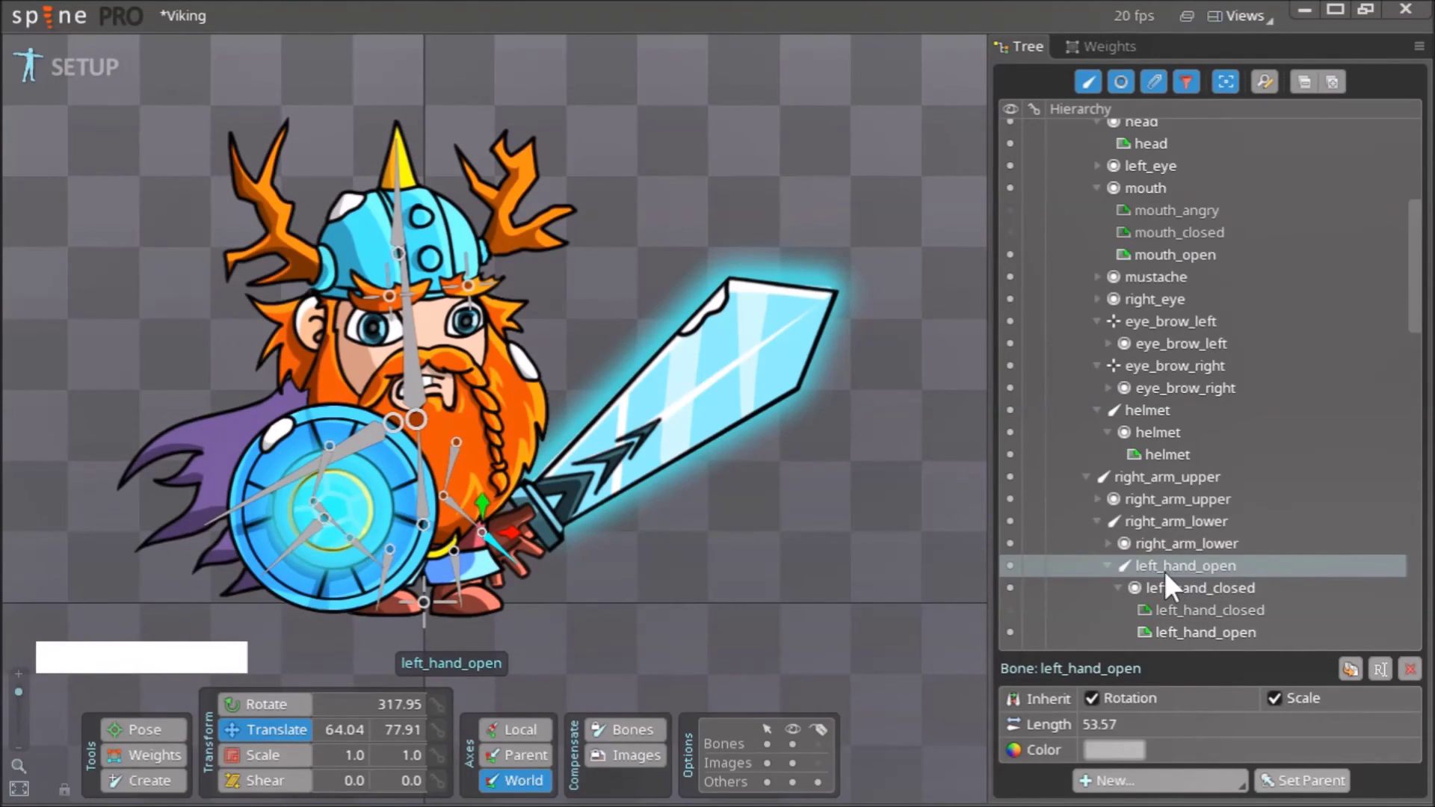
{"action": "right_click", "coordinate": [755, 620]}
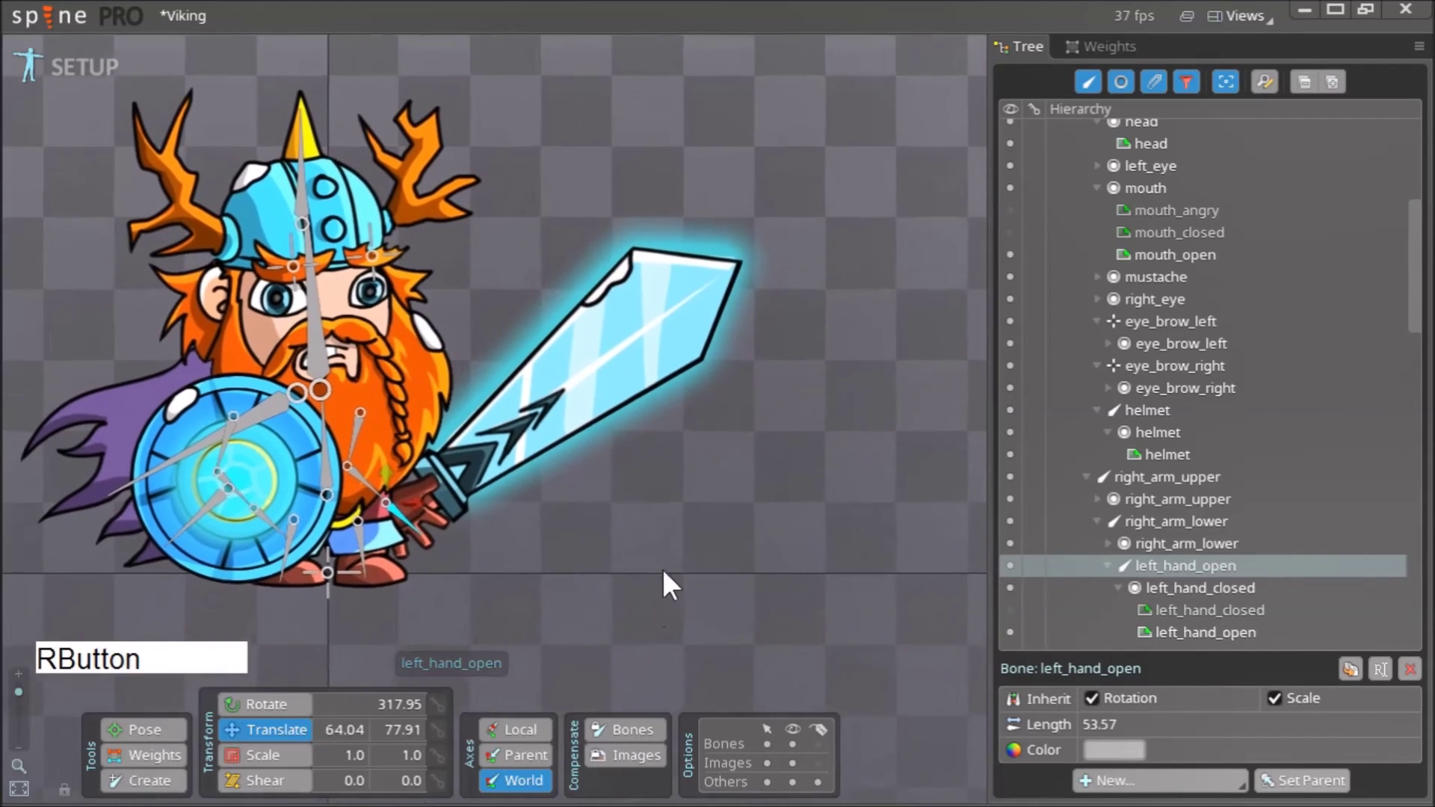
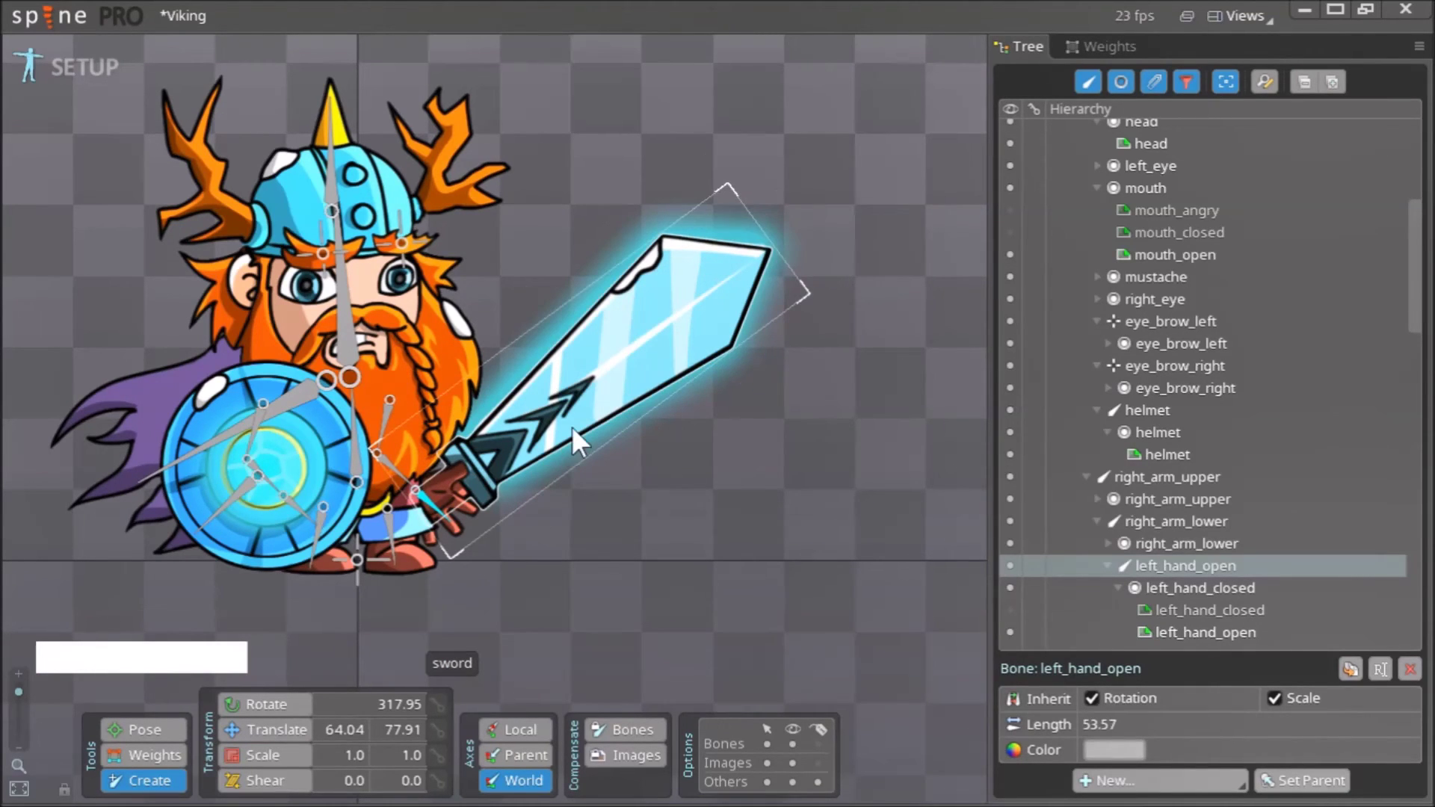
{"action": "left_click", "coordinate": [600, 416]}
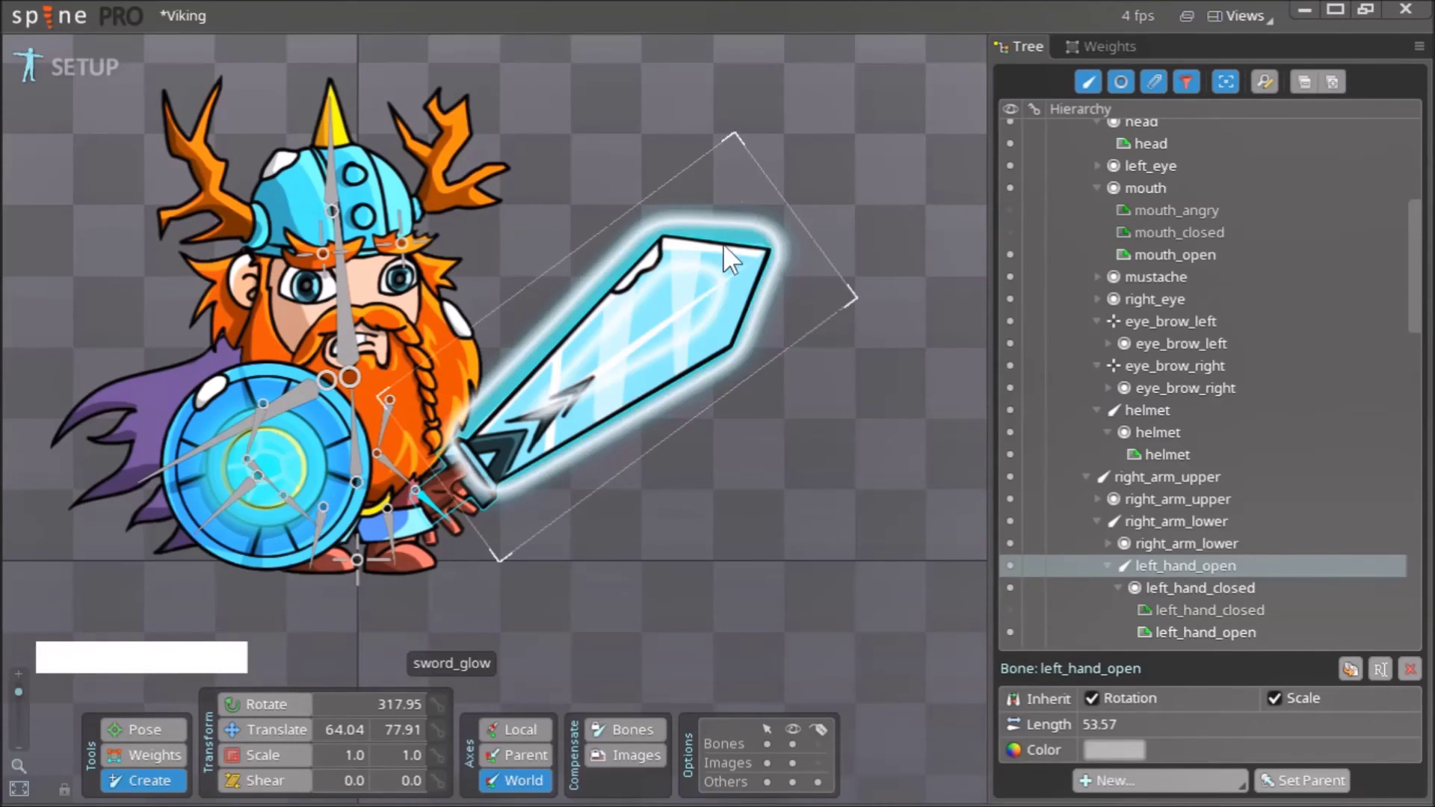
{"action": "left_click", "coordinate": [743, 244]}
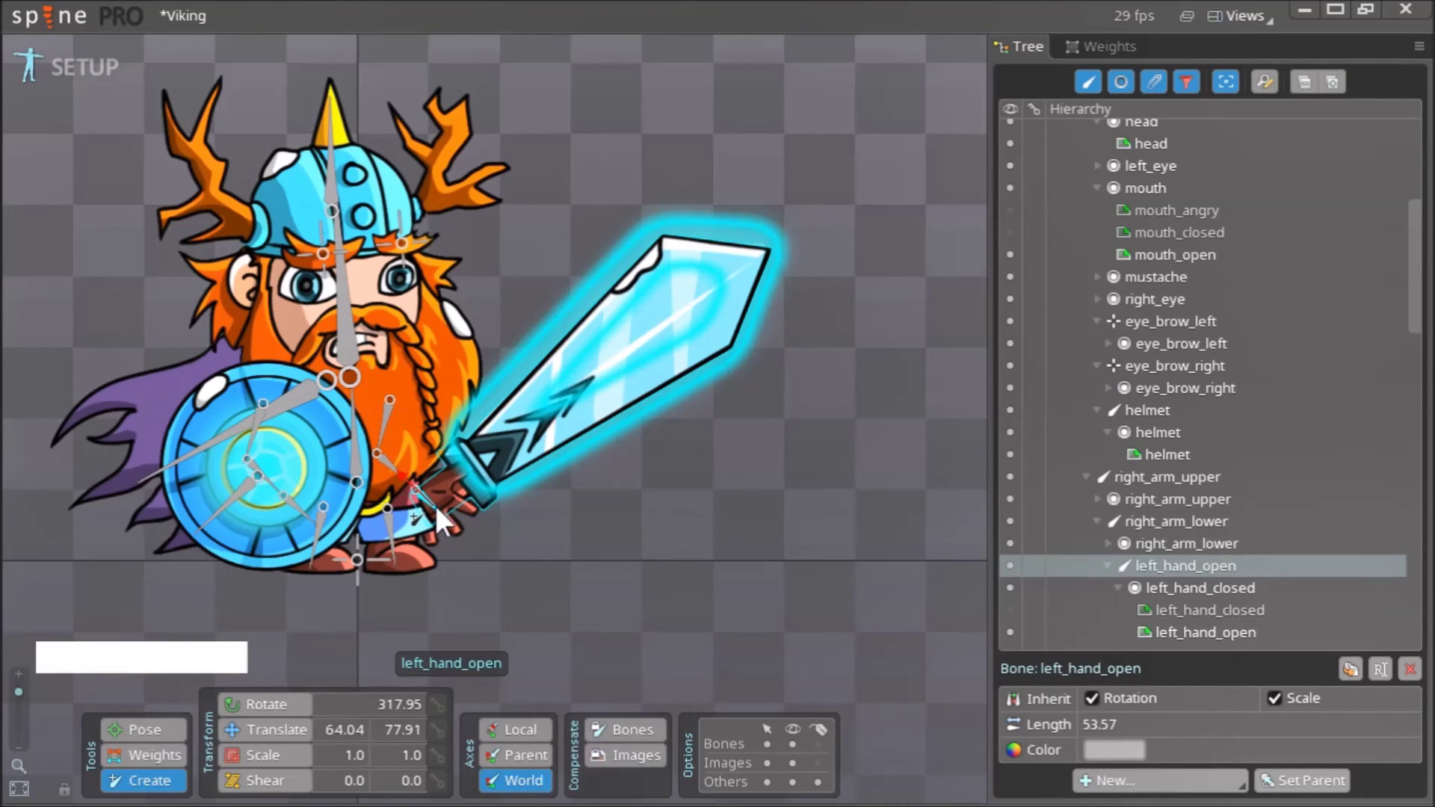
Rotate the sword bone to about 52.97 so the blade points steeply upward from the hand.
{"action": "left_click", "coordinate": [445, 521]}
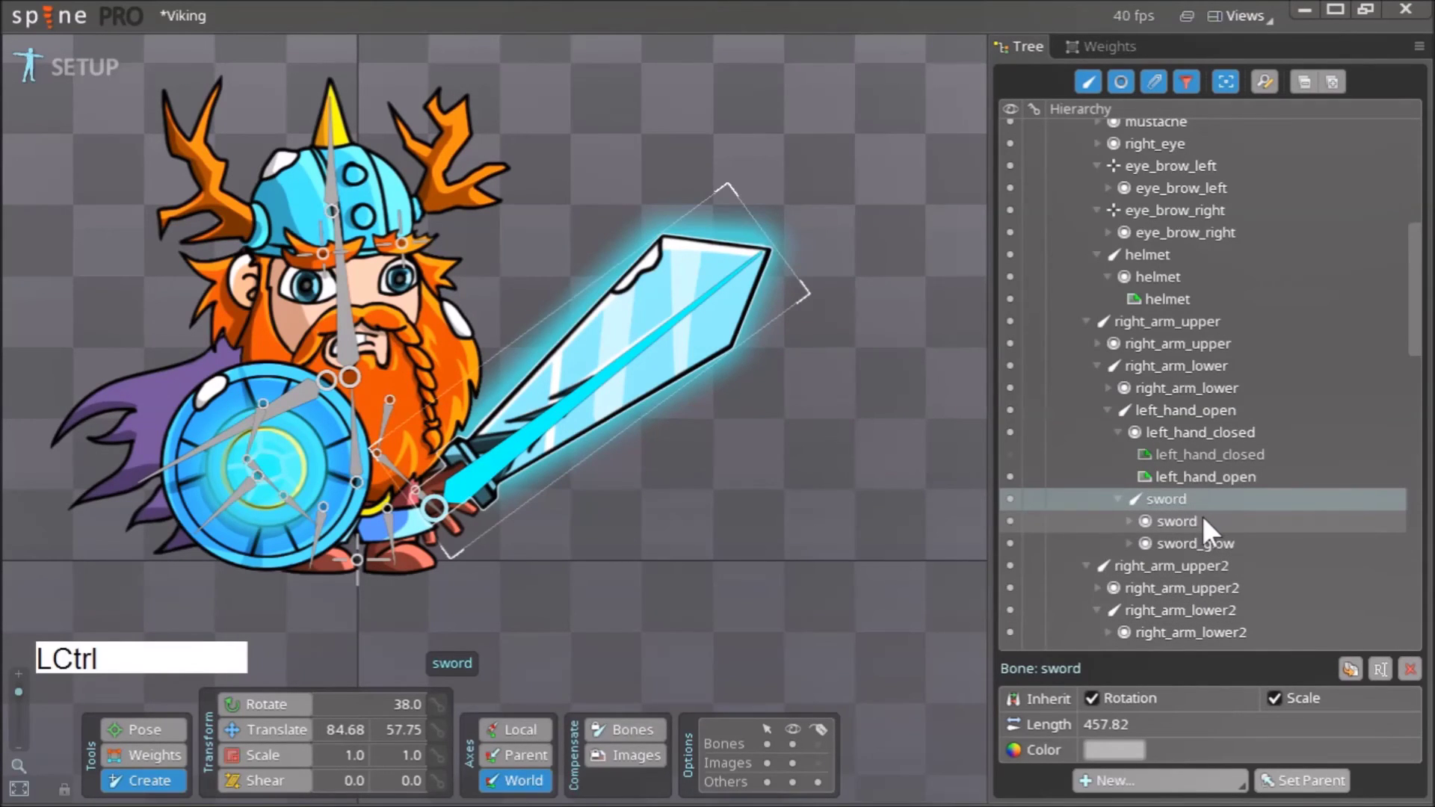
{"action": "left_click", "coordinate": [1227, 531]}
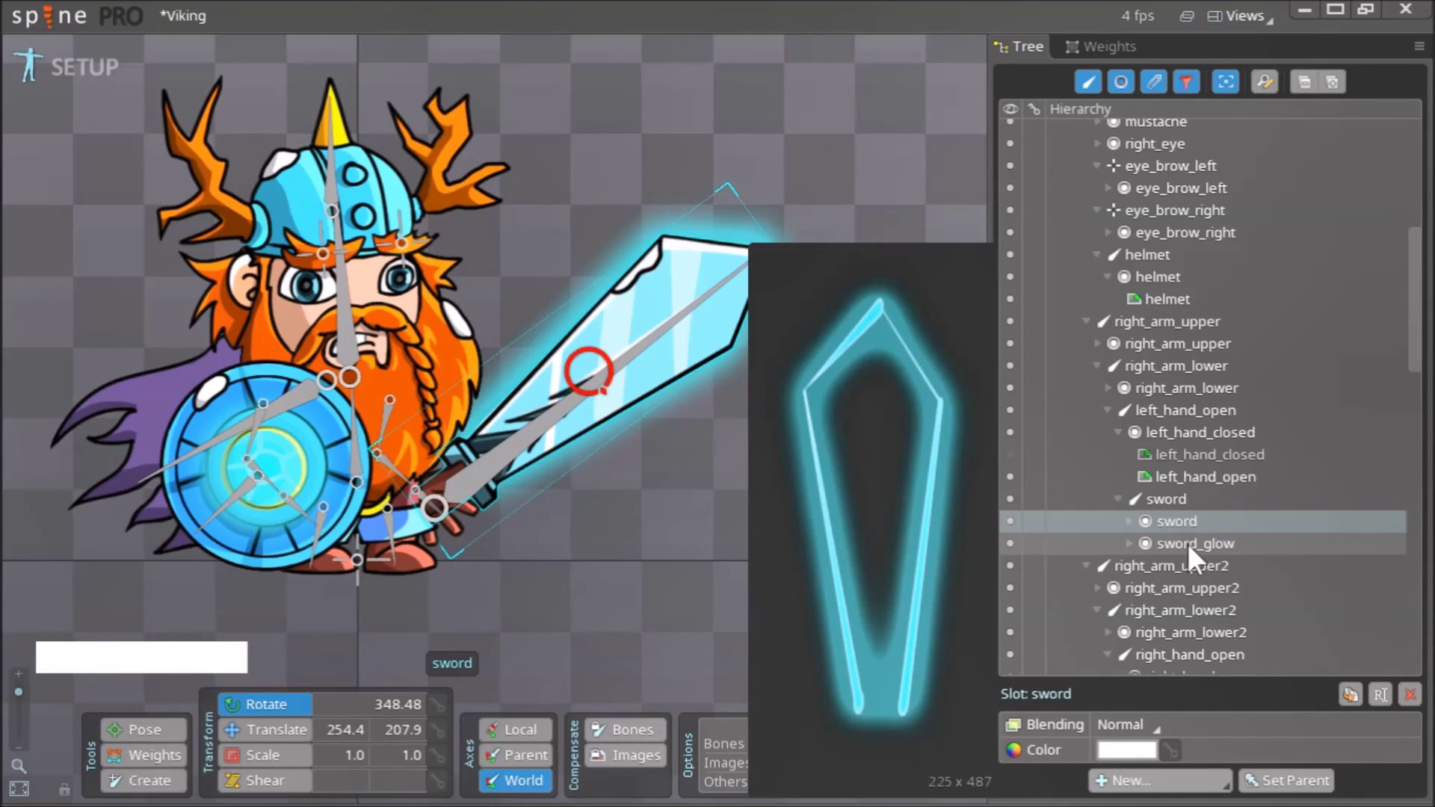
{"action": "right_click", "coordinate": [570, 541]}
{"action": "left_click", "coordinate": [275, 746]}
{"action": "key", "text": "Escape"}
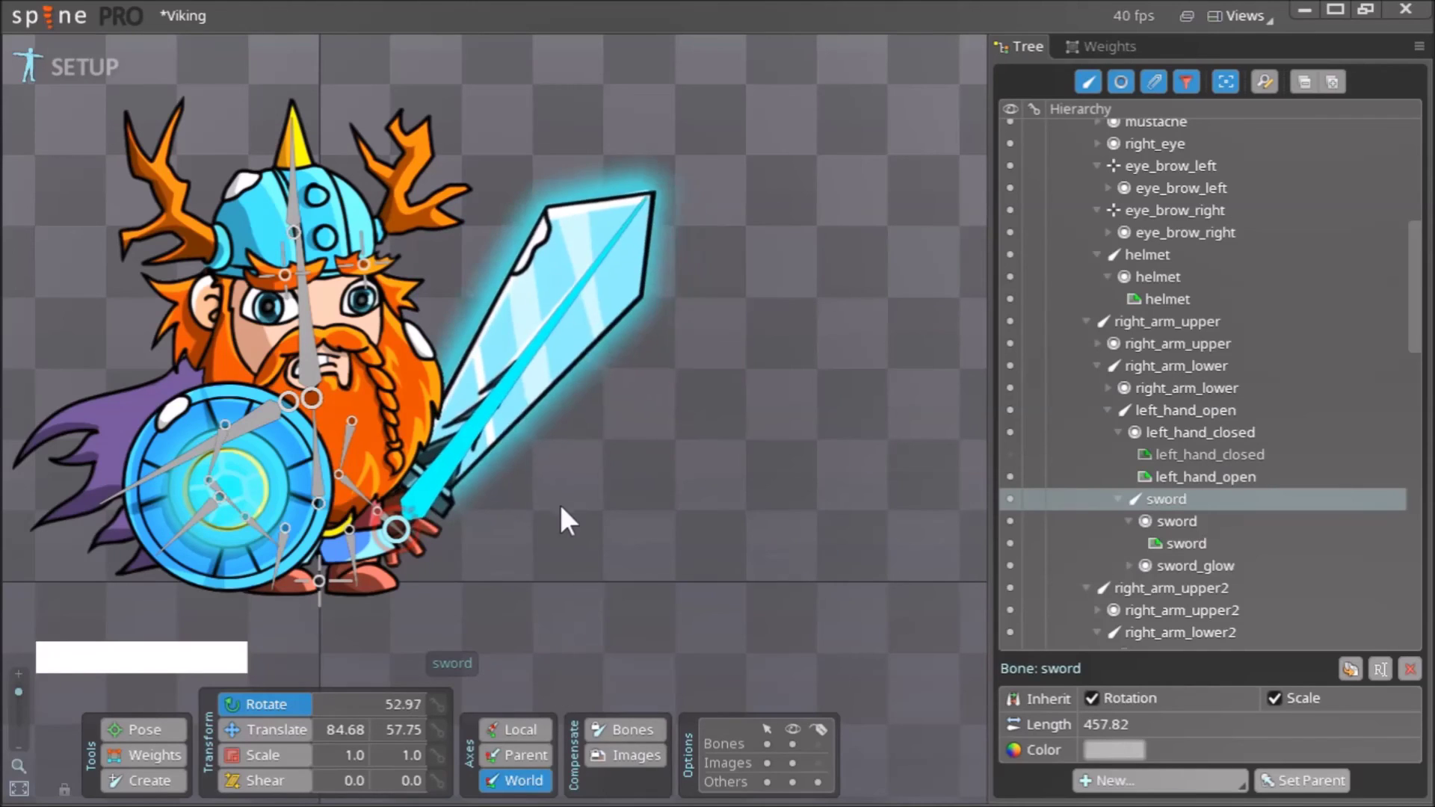
Test-rotate right_arm_upper to confirm the sword follows, then undo back to the original pose.
{"action": "key", "text": "ctrl+z"}
{"action": "left_click", "coordinate": [356, 463]}
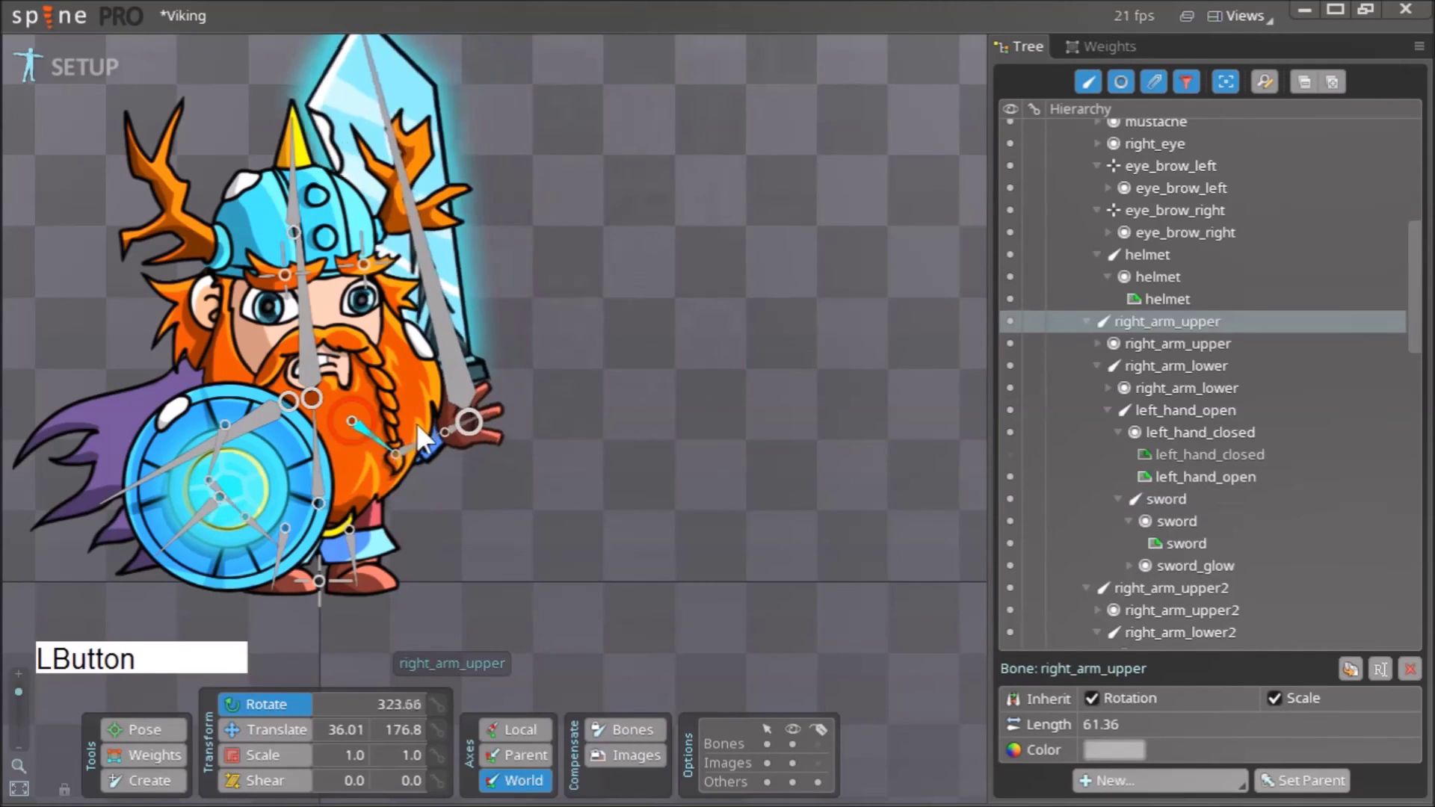
{"action": "key", "text": "ctrl+z"}
Make the left_hand_closed fist image visible and clear the selection.
{"action": "right_click", "coordinate": [599, 588]}
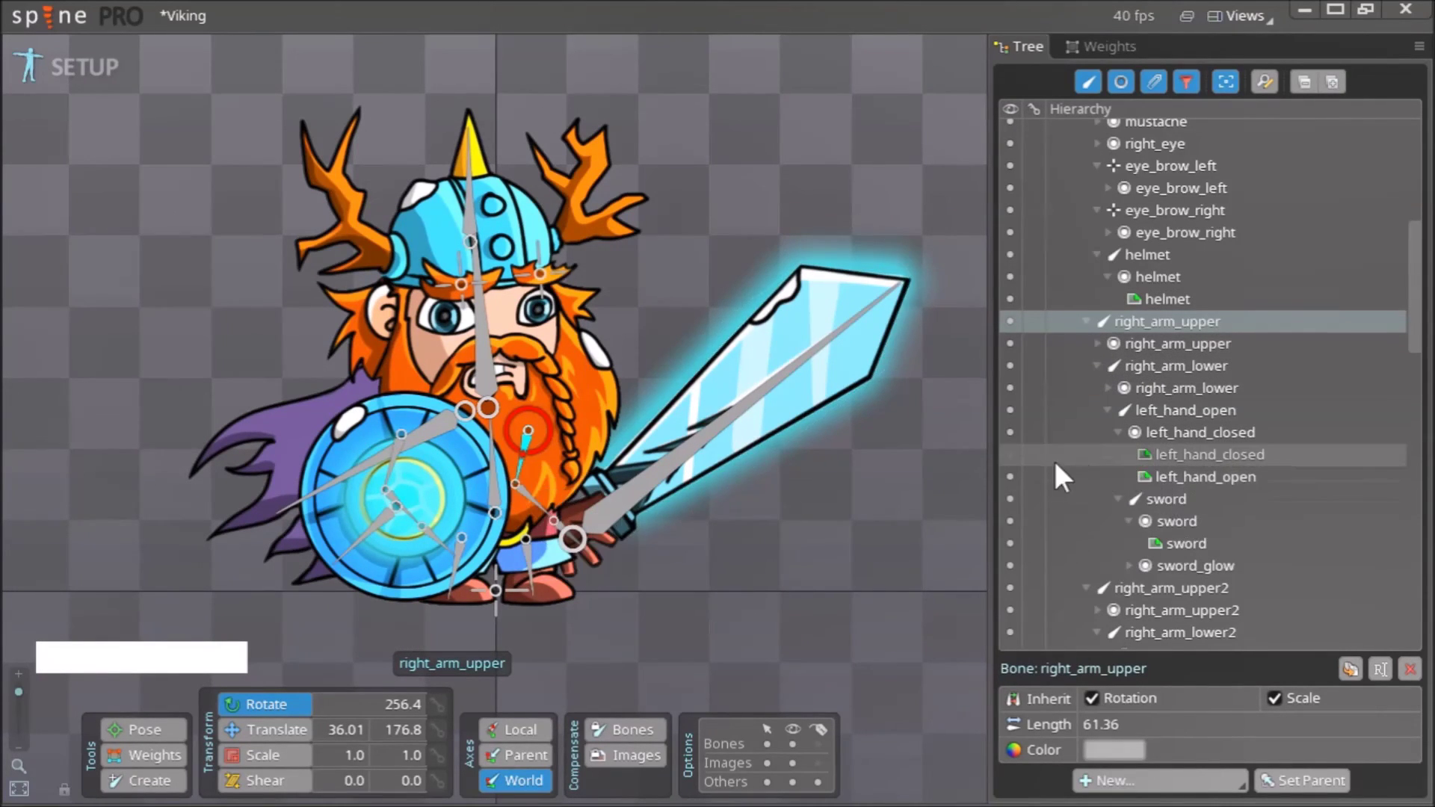
{"action": "left_click", "coordinate": [1014, 472]}
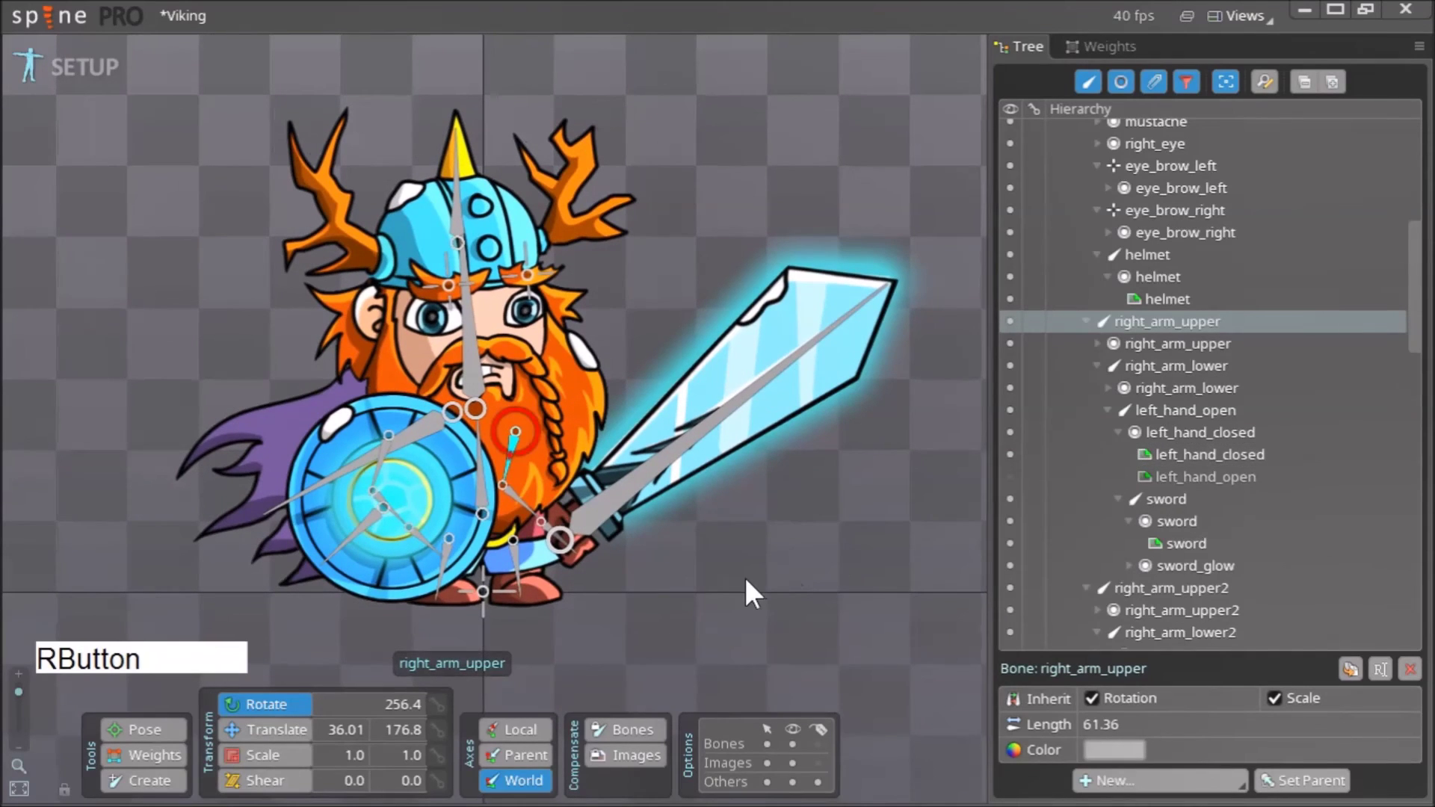
{"action": "key", "text": "Escape"}
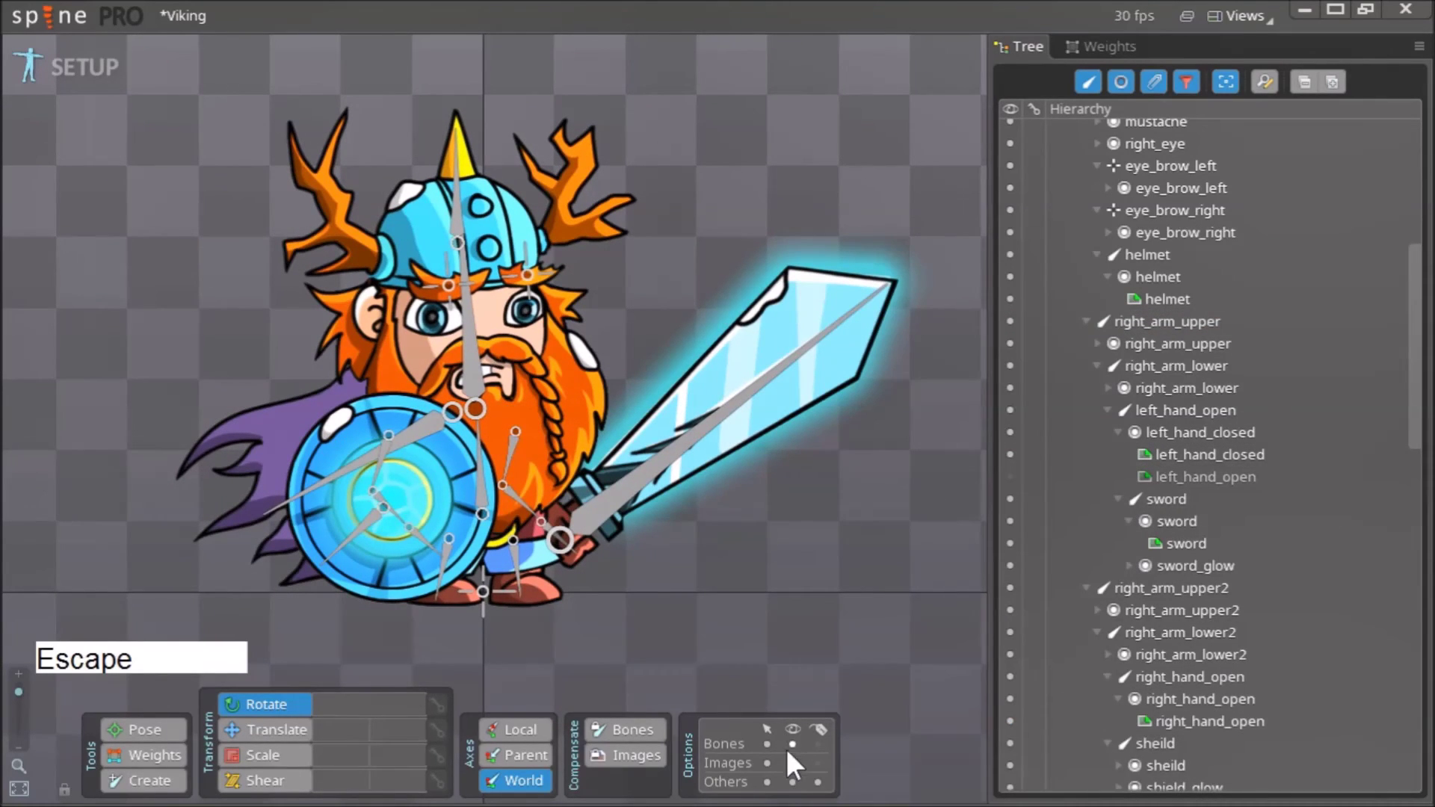
Hide bone display in Options, test-rotate right_arm_upper with the gripped sword and undo to 256.4°.
{"action": "left_click", "coordinate": [799, 752]}
{"action": "left_click", "coordinate": [518, 469]}
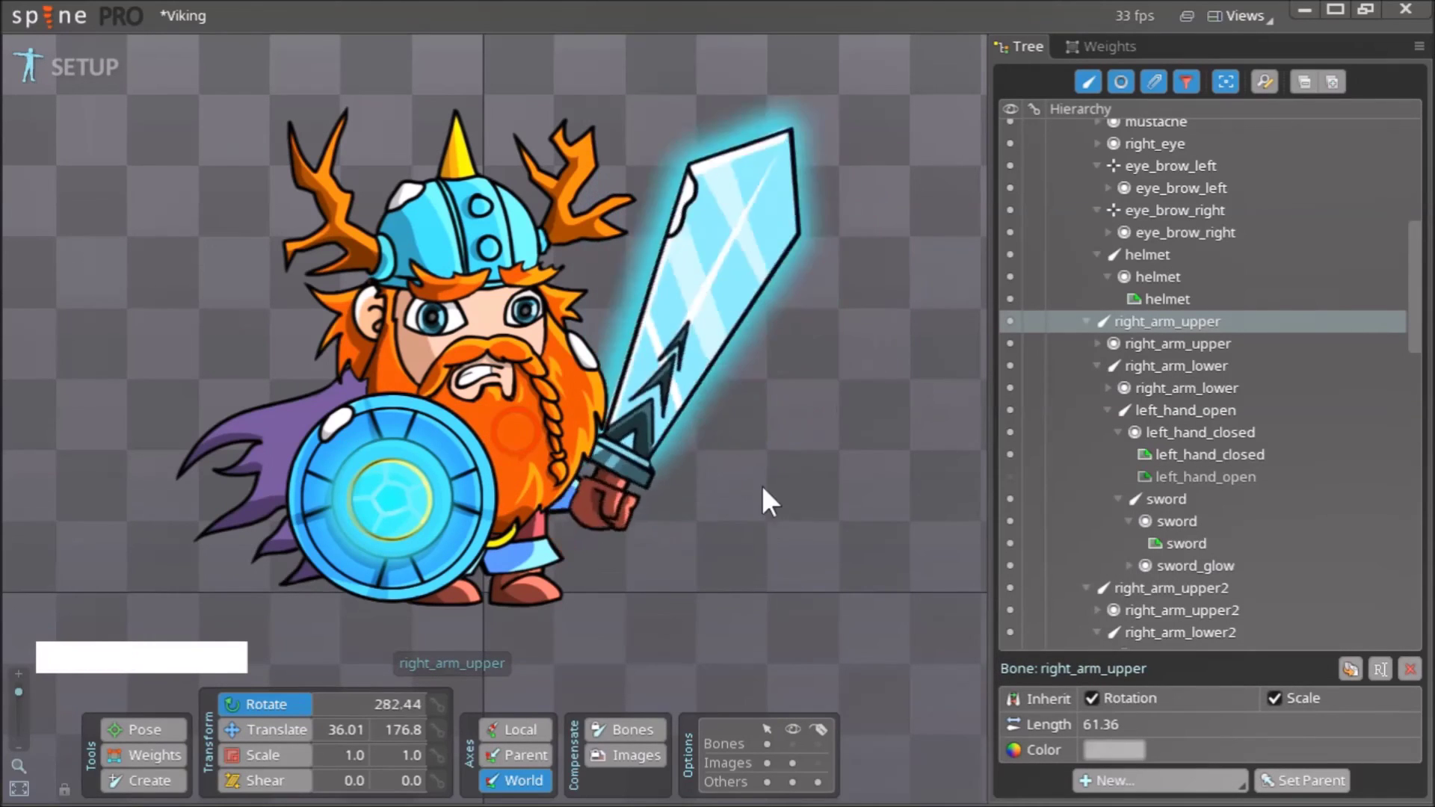
{"action": "key", "text": "ctrl+z"}
{"action": "right_click", "coordinate": [632, 543]}
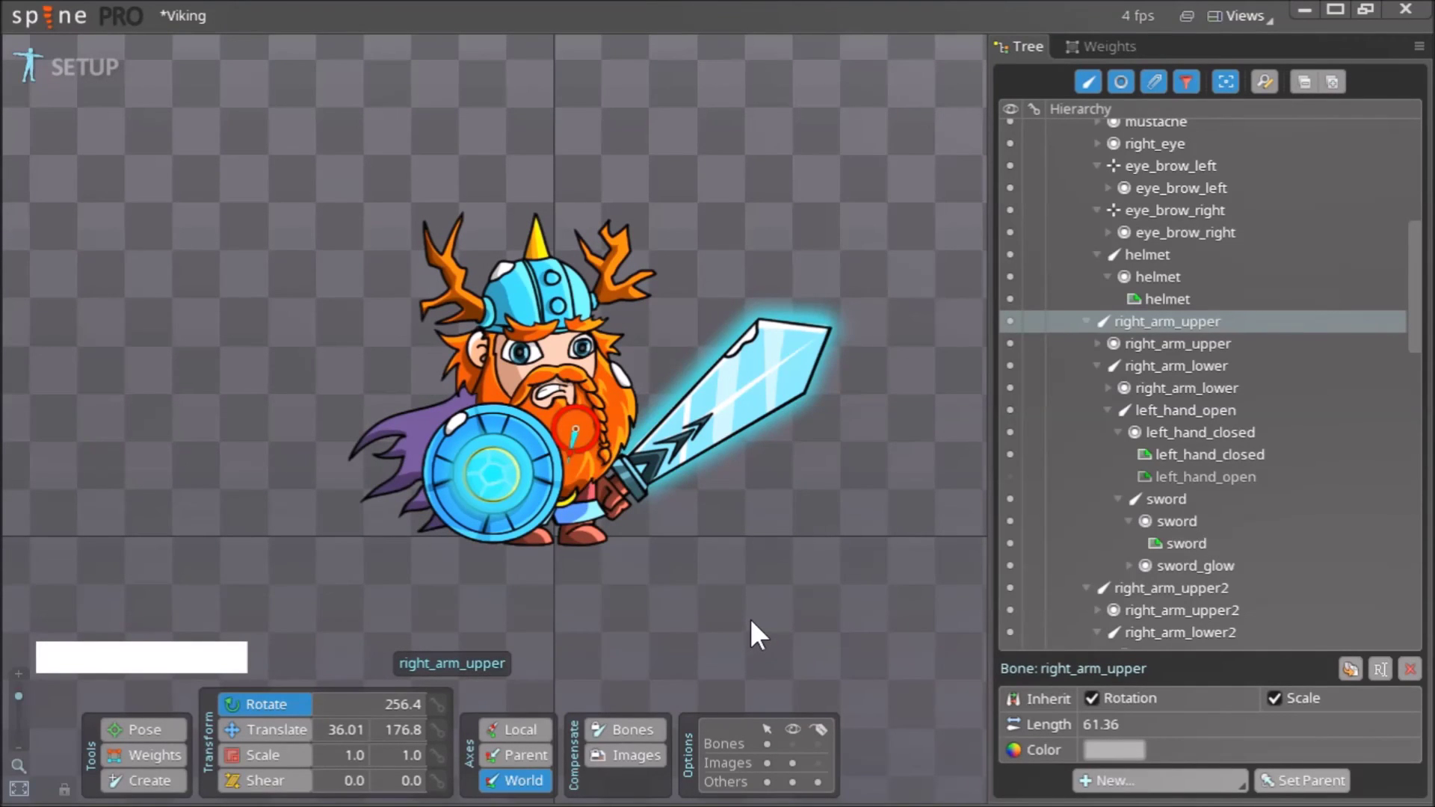
{"action": "right_click", "coordinate": [763, 597]}
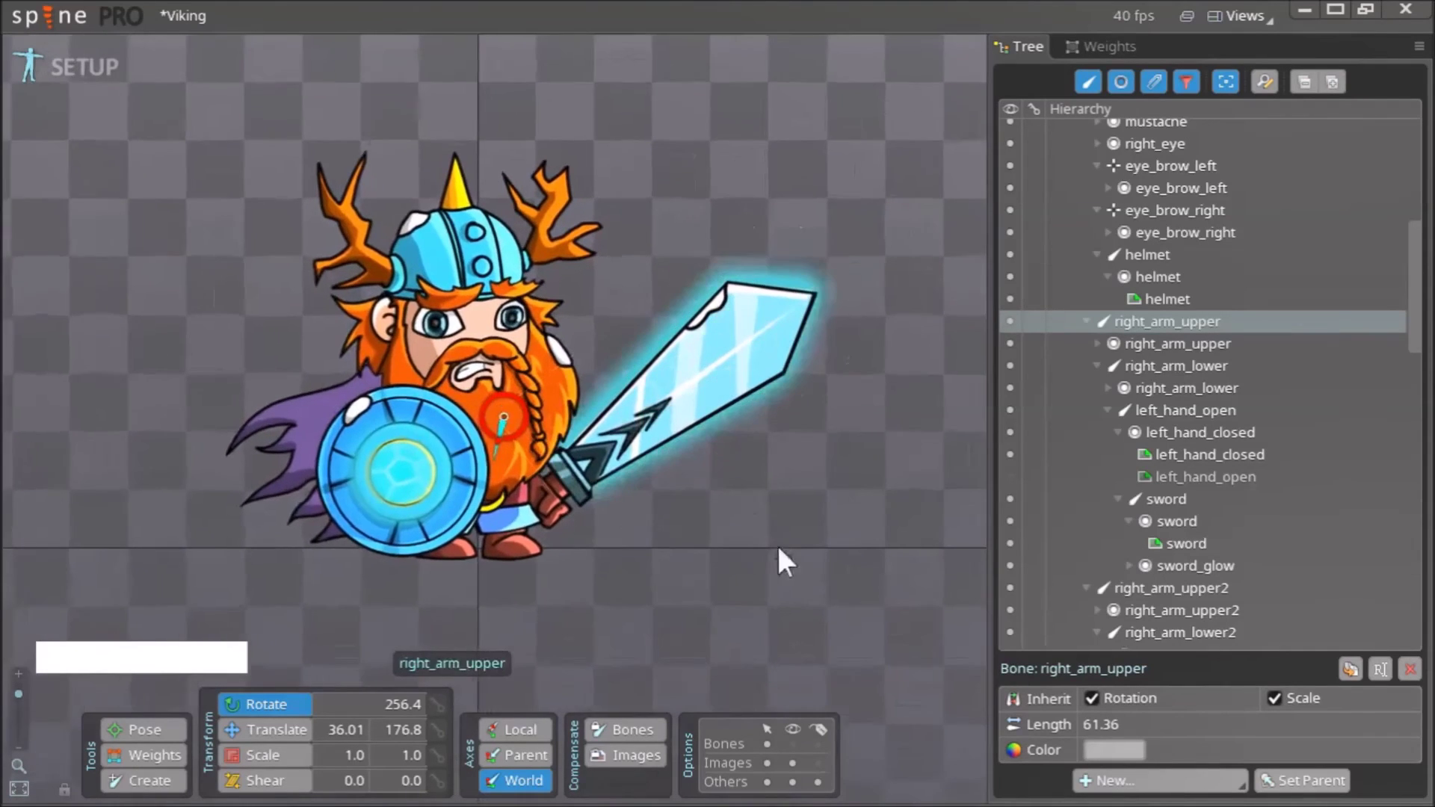
{"action": "right_click", "coordinate": [792, 596]}
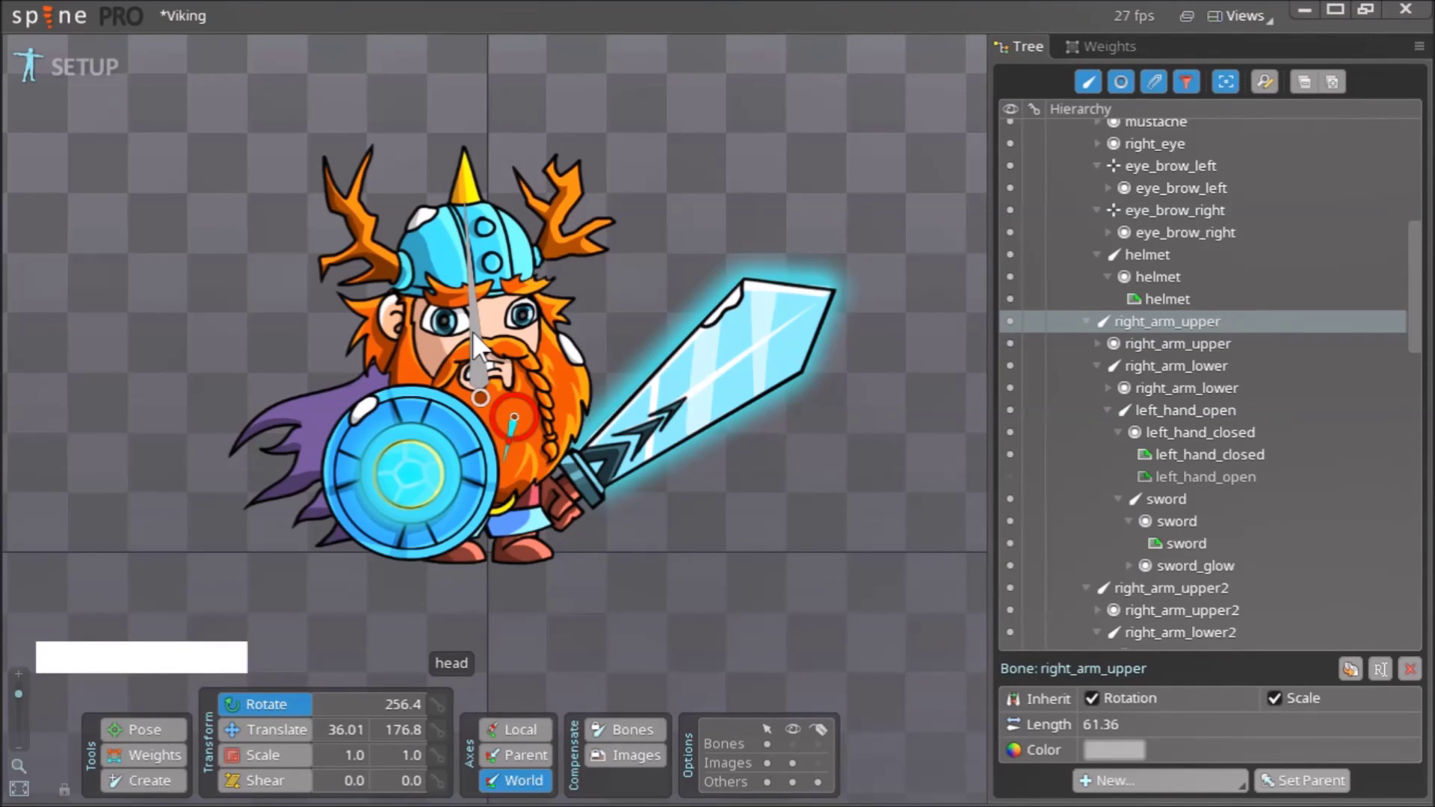
{"action": "right_click", "coordinate": [402, 411]}
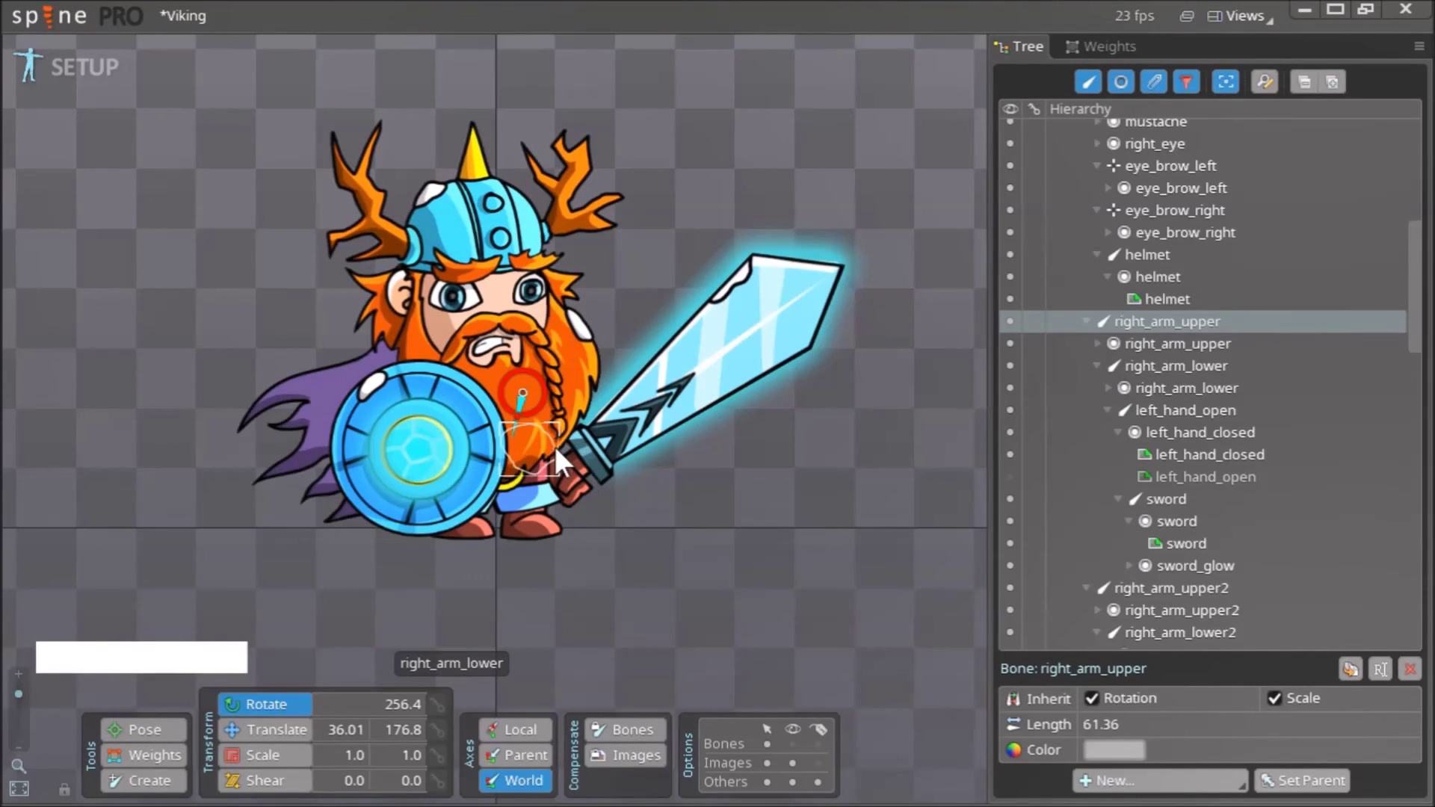
{"action": "right_click", "coordinate": [620, 547]}
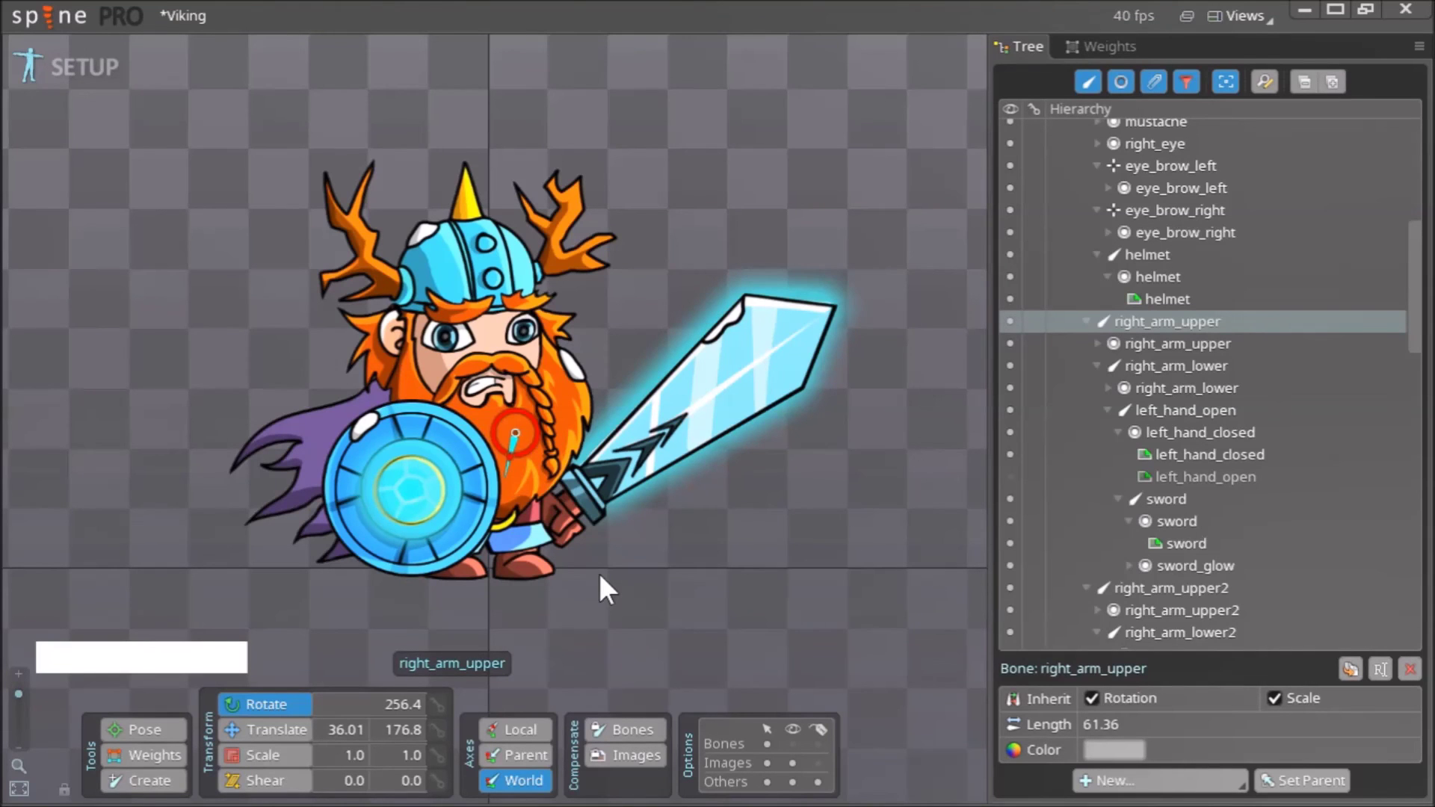
{"action": "right_click", "coordinate": [650, 597]}
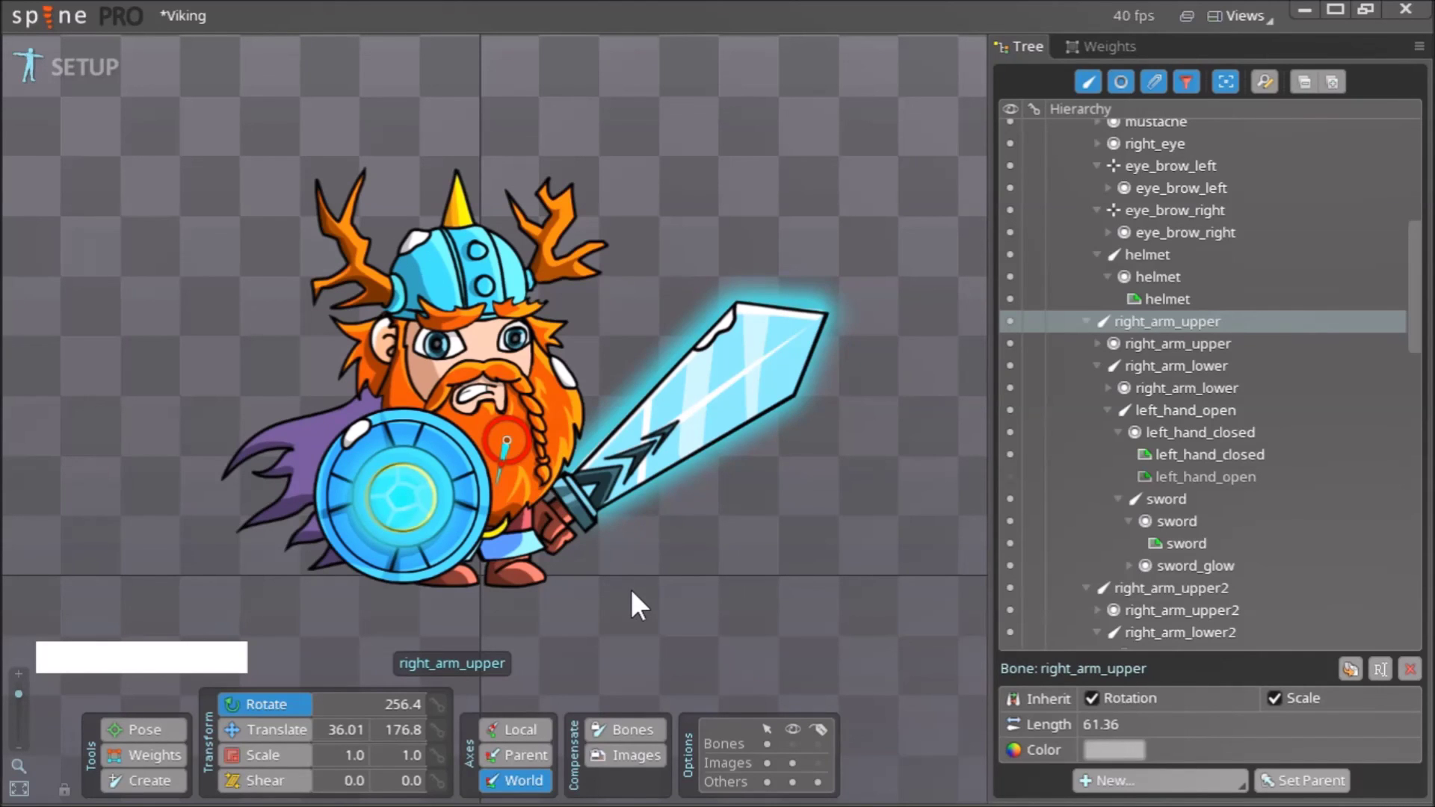
{"action": "right_click", "coordinate": [656, 609]}
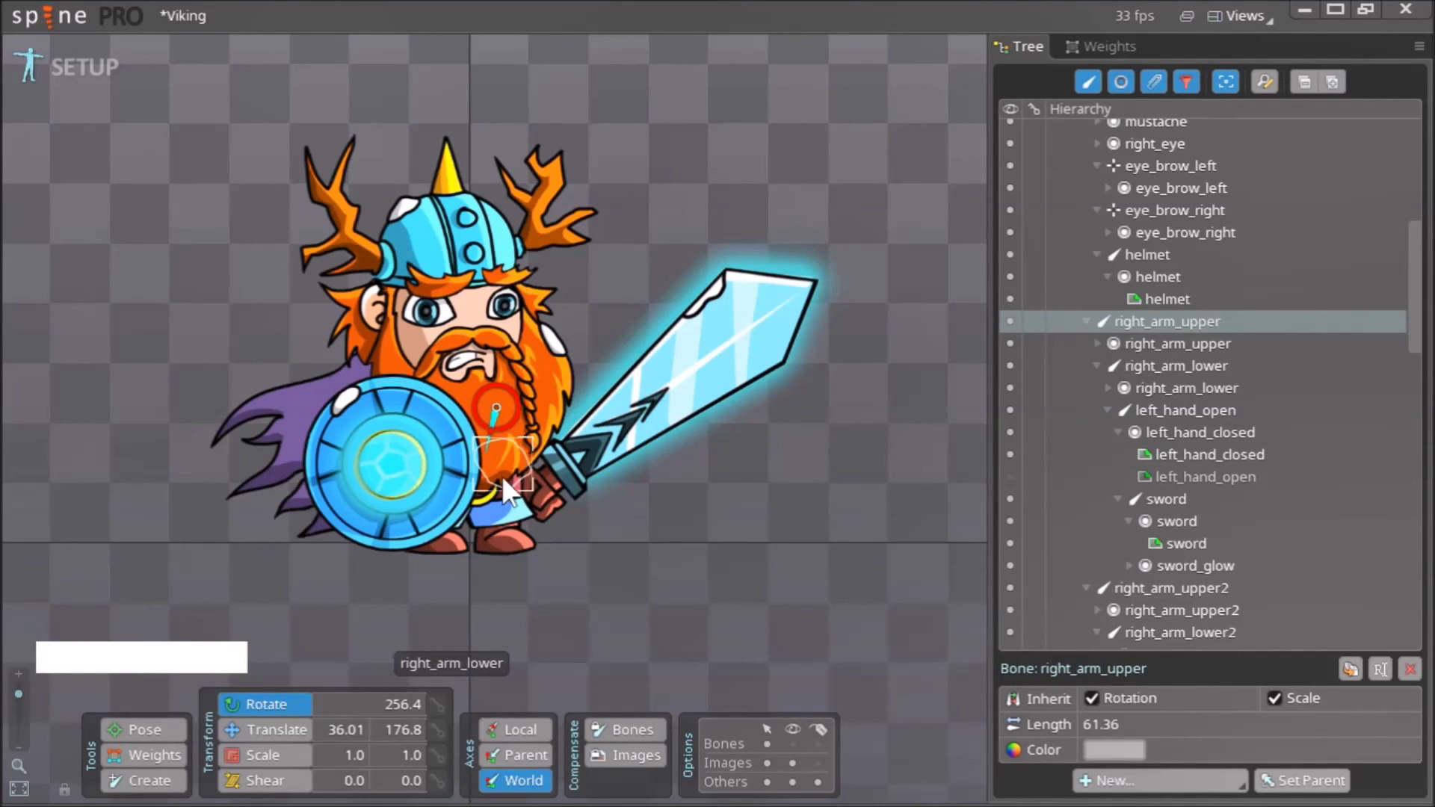
{"action": "left_click", "coordinate": [503, 477]}
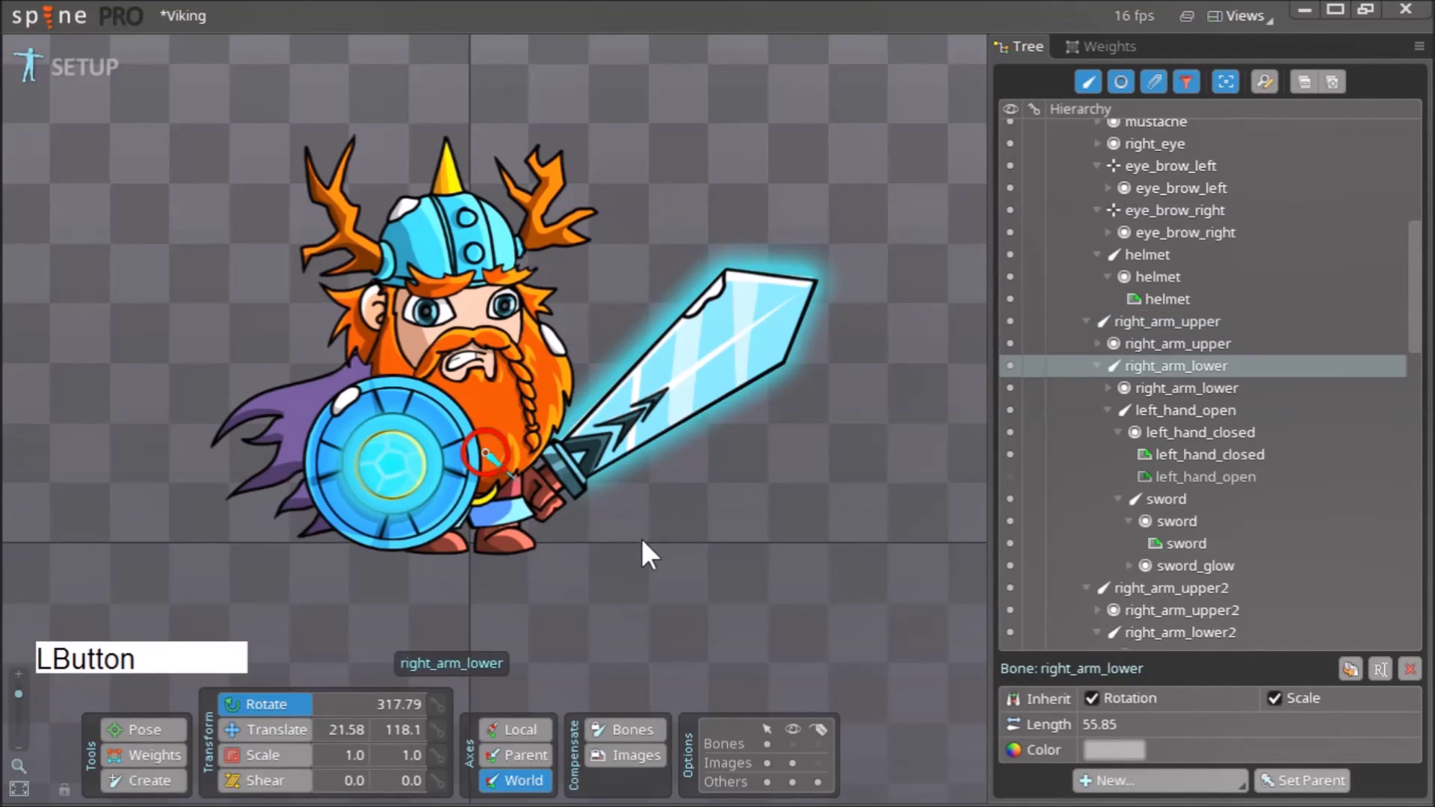